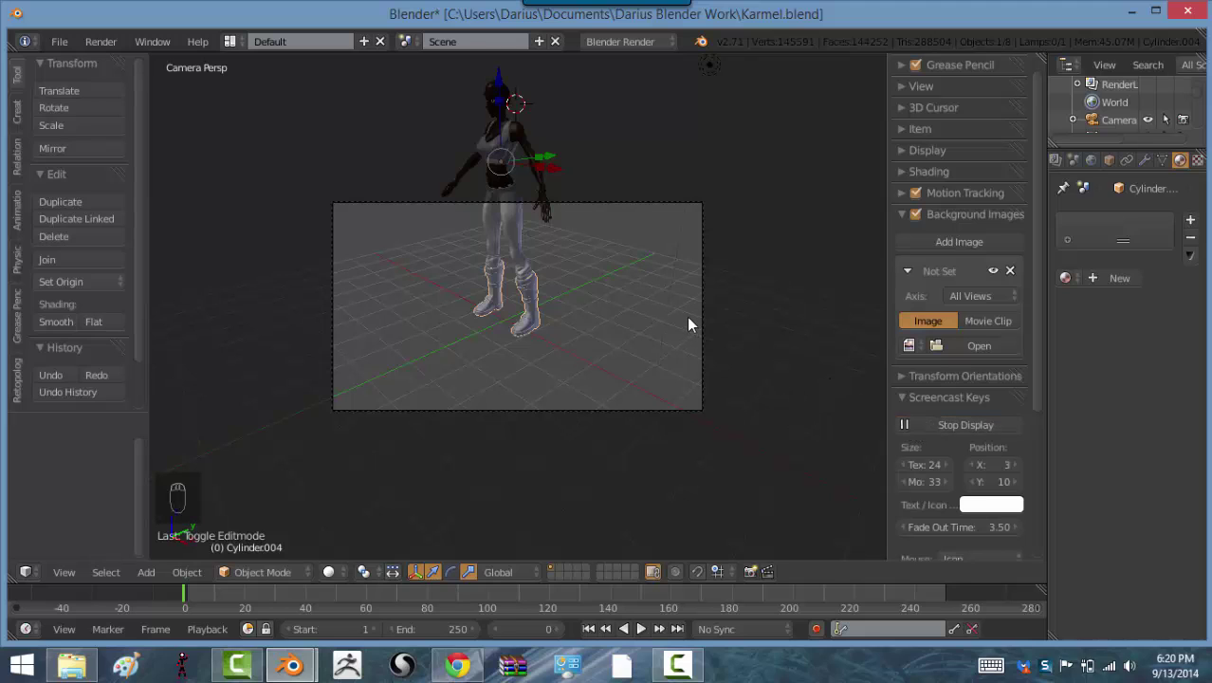
Step: Toggle between the scene camera view and front view, ending on a front view of the whole character
{"action": "left_click_drag", "start_coordinate": [907, 213], "coordinate": [802, 256]}
{"action": "key", "text": "KP_0"}
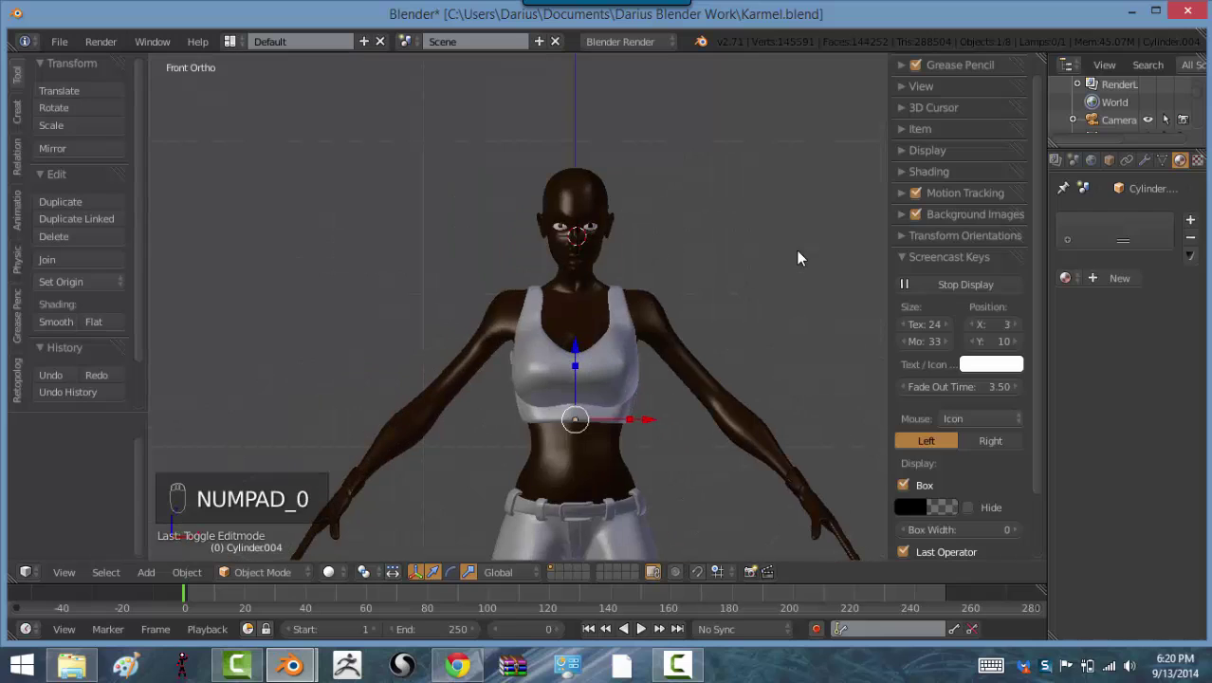
{"action": "key", "text": "KP_0"}
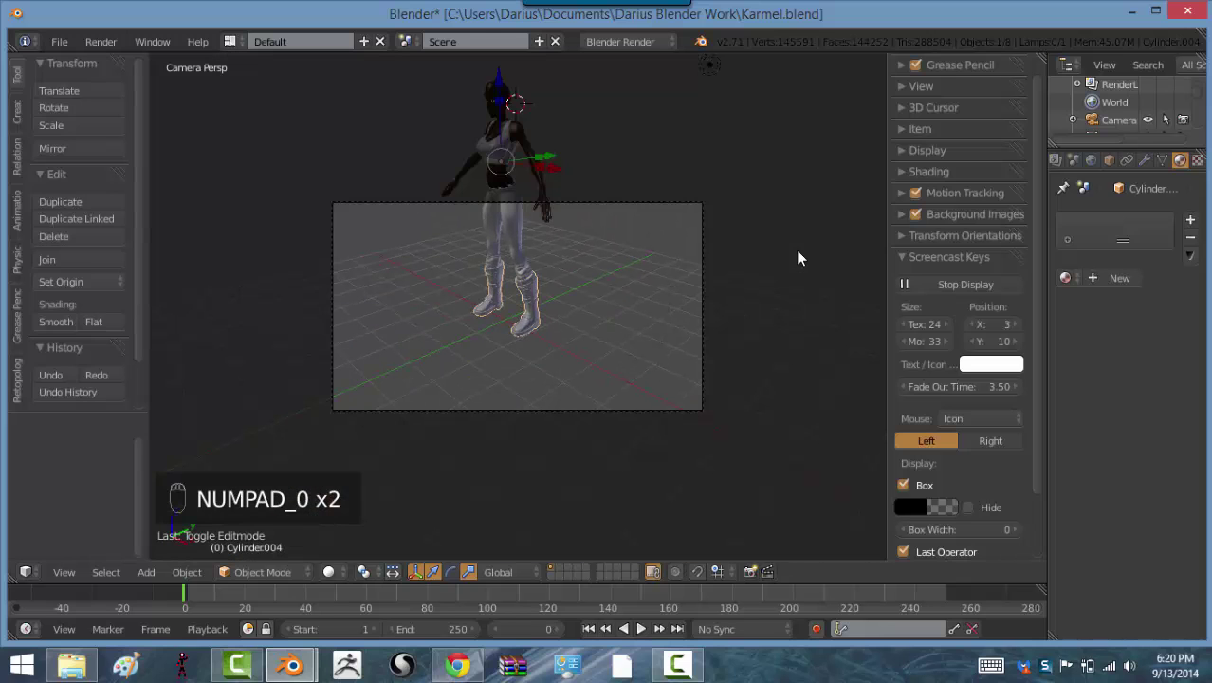
{"action": "key", "text": "KP_1"}
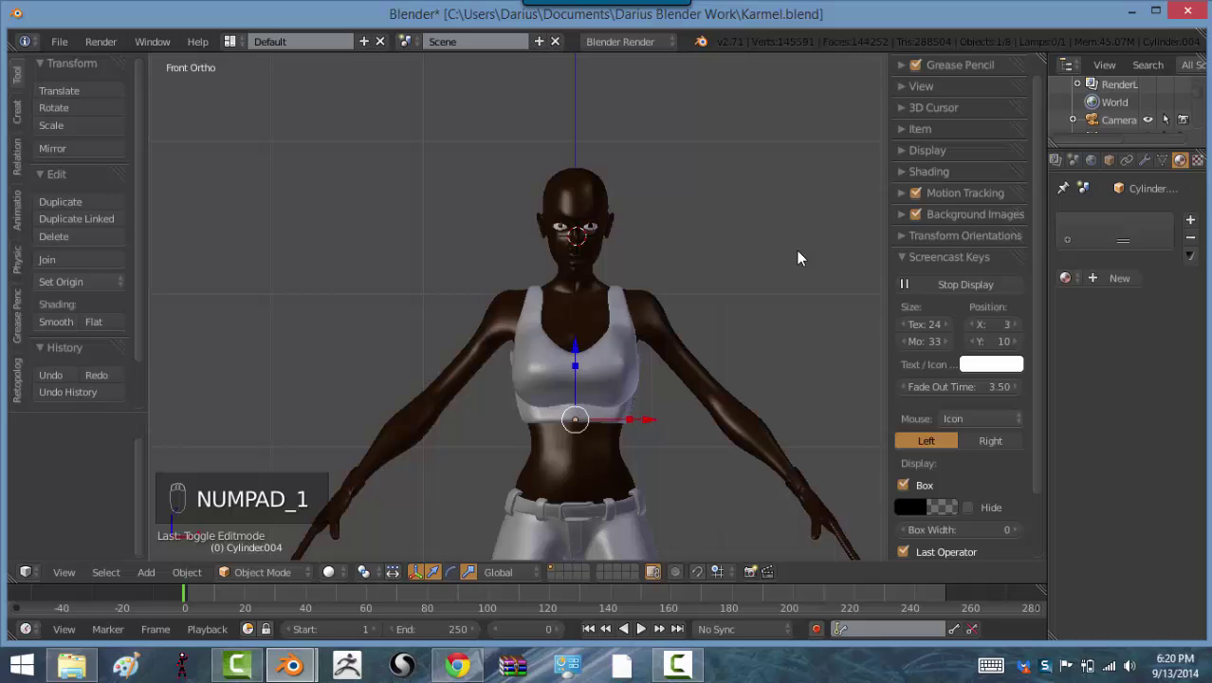
{"action": "key", "text": "KP_0"}
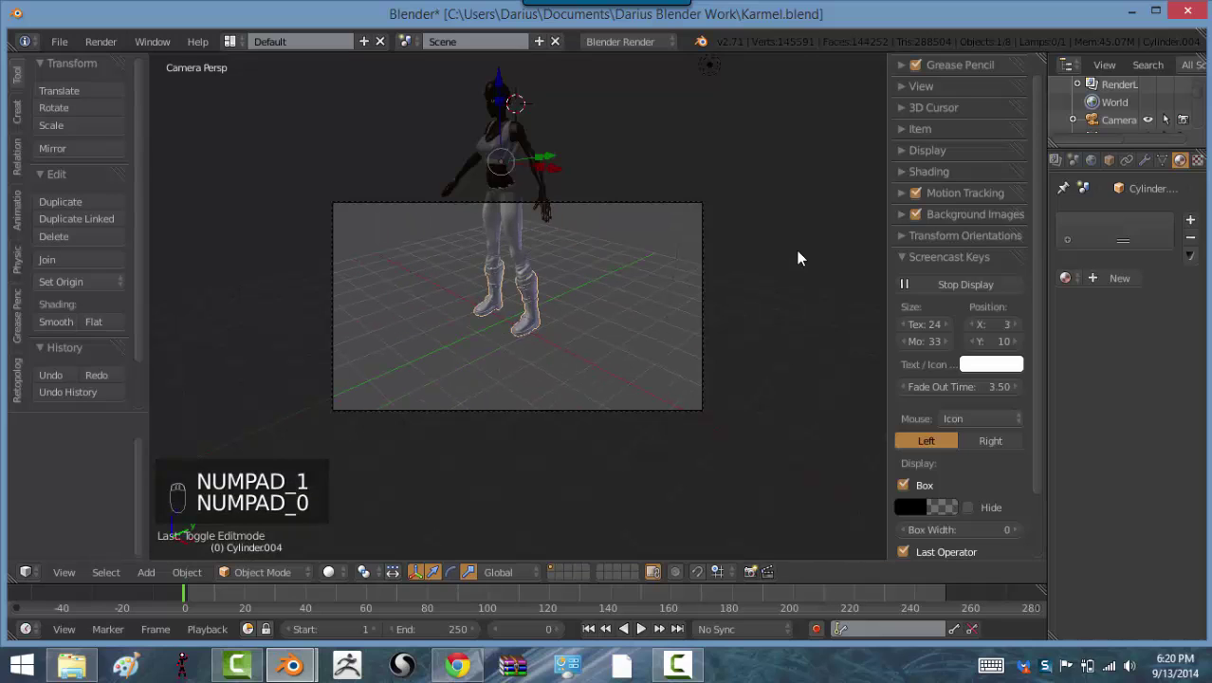
{"action": "key", "text": "KP_1"}
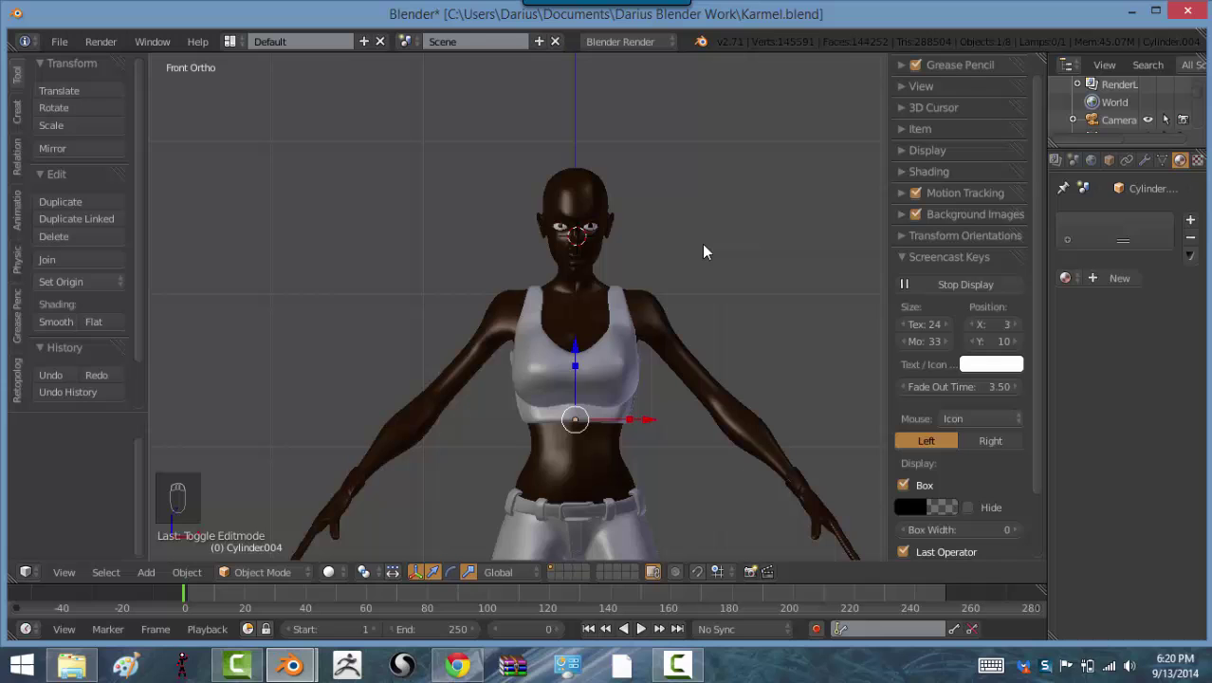
Step: Orbit around the character from several angles, then select the body to show its dark brown Material.002
{"action": "left_click_drag", "start_coordinate": [711, 252], "coordinate": [706, 255]}
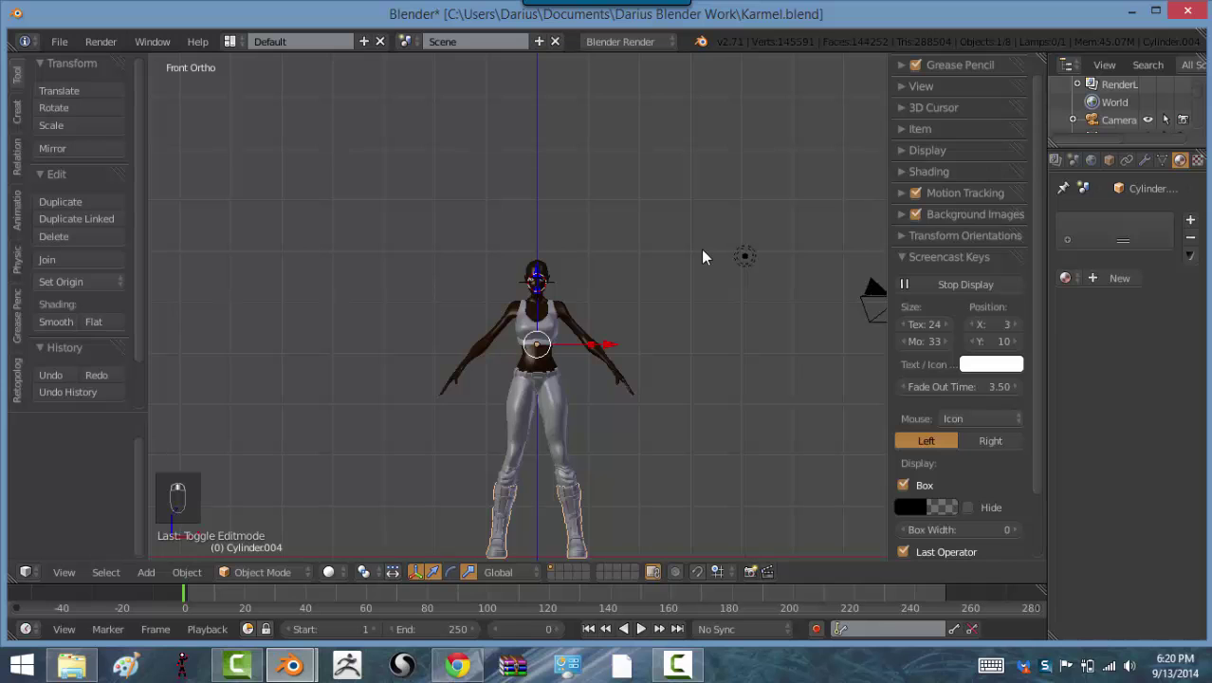
{"action": "left_click_drag", "start_coordinate": [707, 256], "coordinate": [666, 178]}
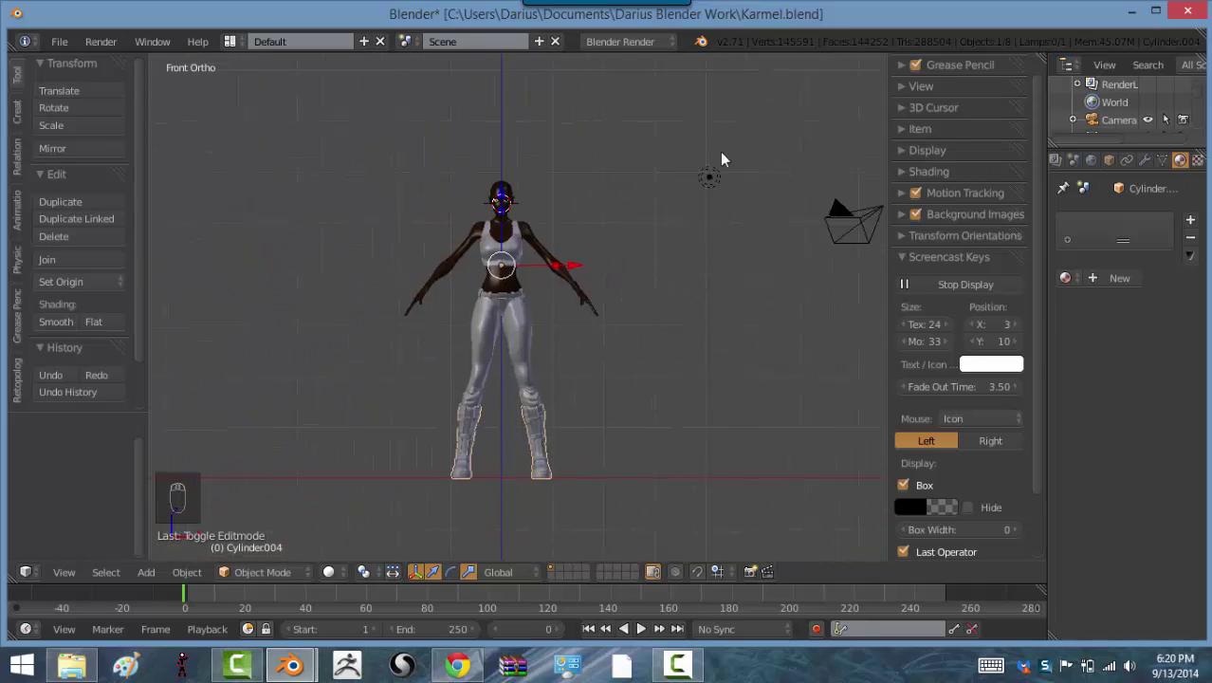
{"action": "left_click_drag", "start_coordinate": [776, 302], "coordinate": [288, 312]}
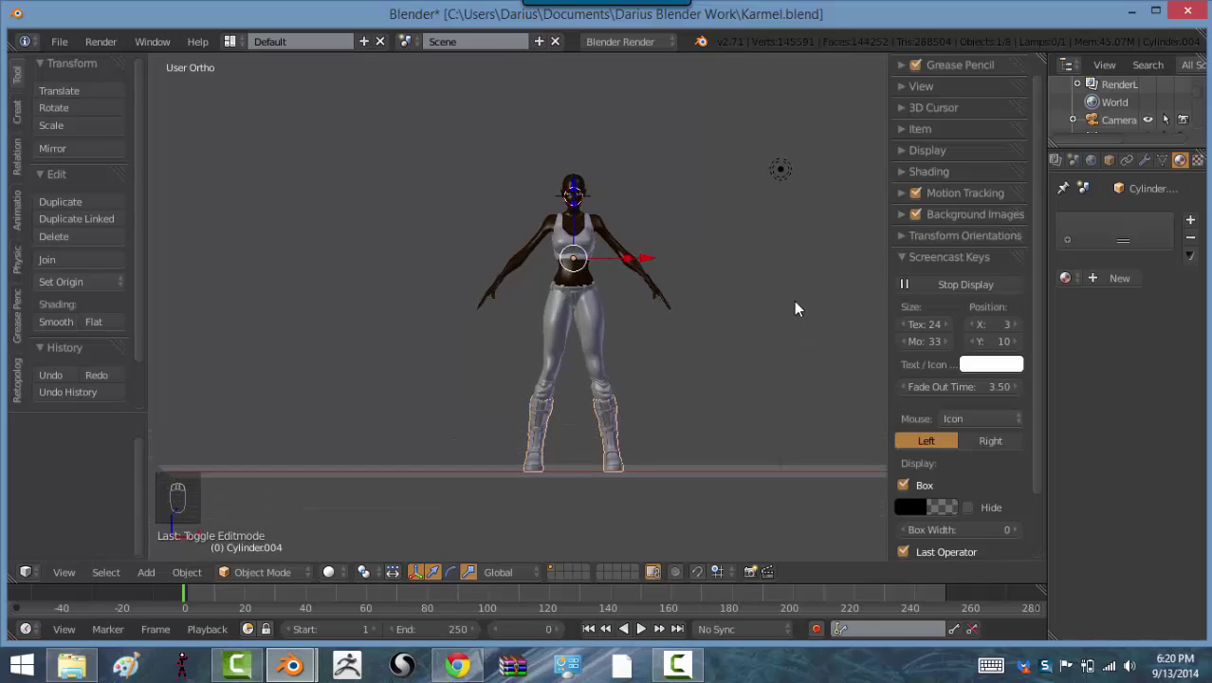
{"action": "left_click_drag", "start_coordinate": [729, 272], "coordinate": [618, 300]}
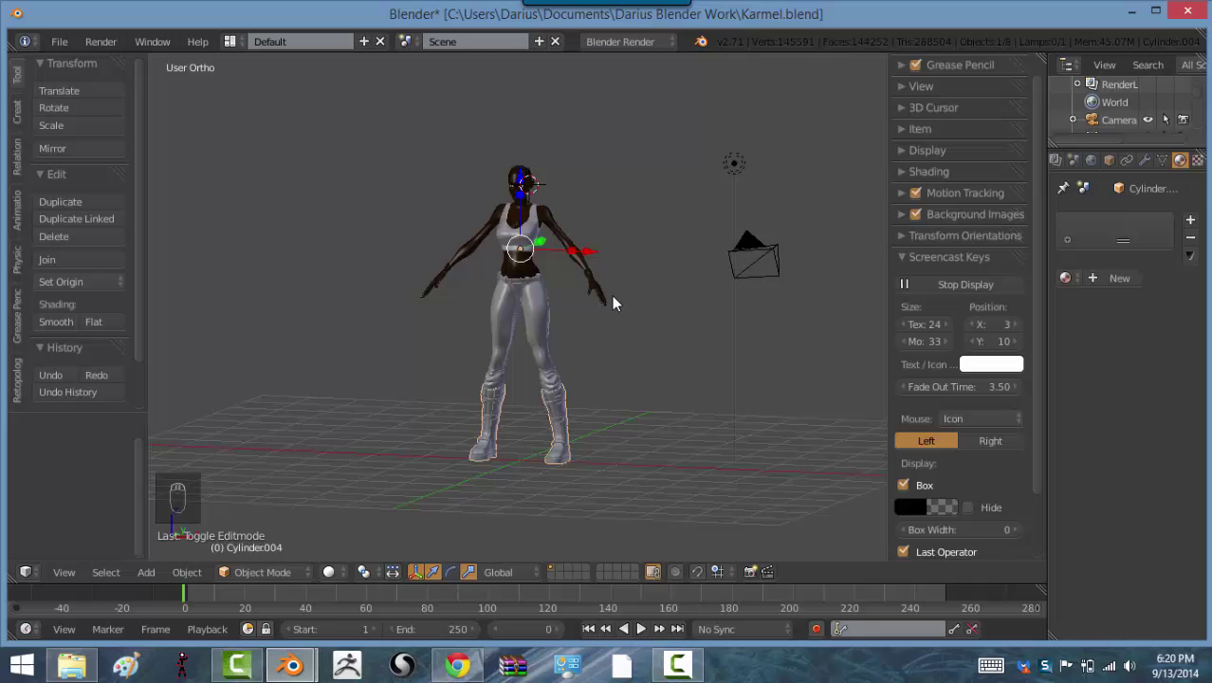
{"action": "left_click_drag", "start_coordinate": [388, 190], "coordinate": [332, 102]}
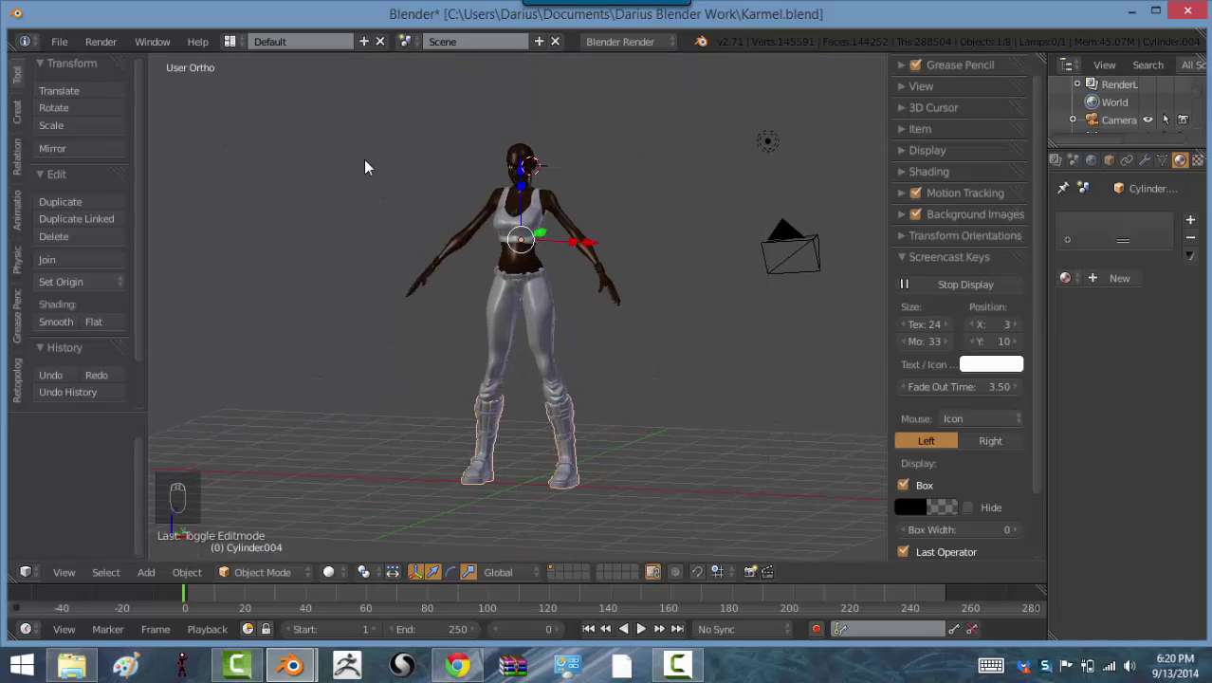
{"action": "left_click_drag", "start_coordinate": [464, 221], "coordinate": [496, 235]}
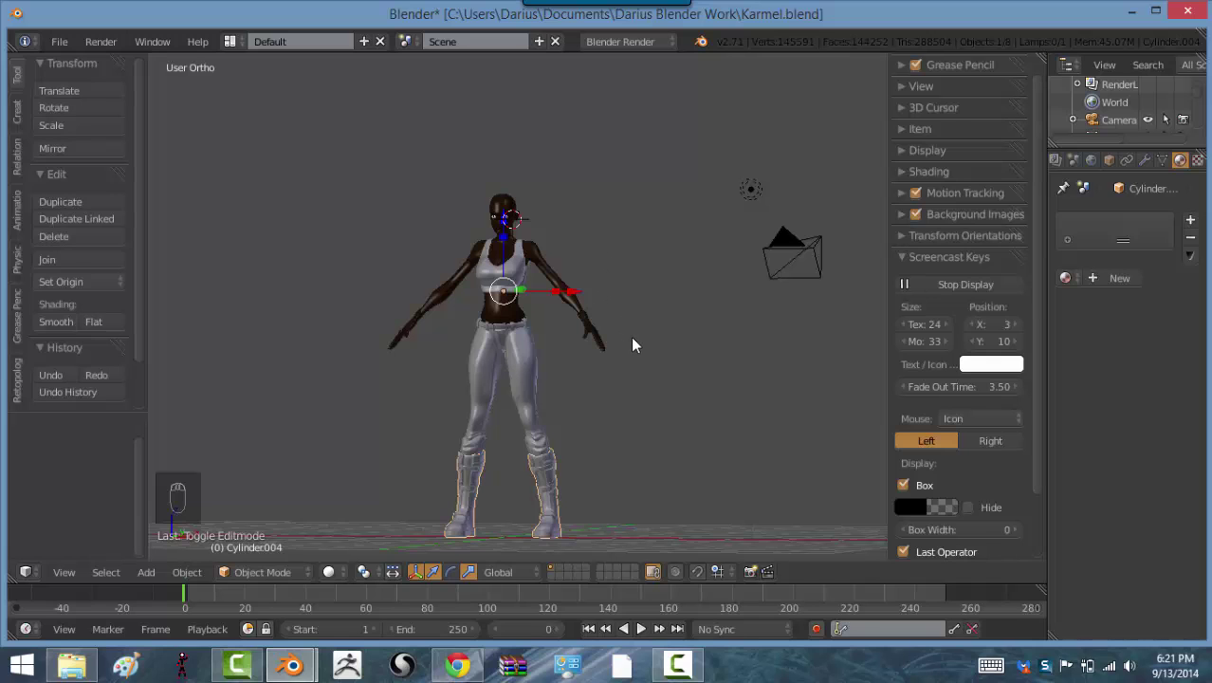
{"action": "left_click_drag", "start_coordinate": [614, 348], "coordinate": [537, 324]}
{"action": "left_click_drag", "start_coordinate": [537, 324], "coordinate": [566, 322]}
Step: Zoom to the torso and briefly edit the top's mesh with everything selected
{"action": "middle_click", "coordinate": [566, 322]}
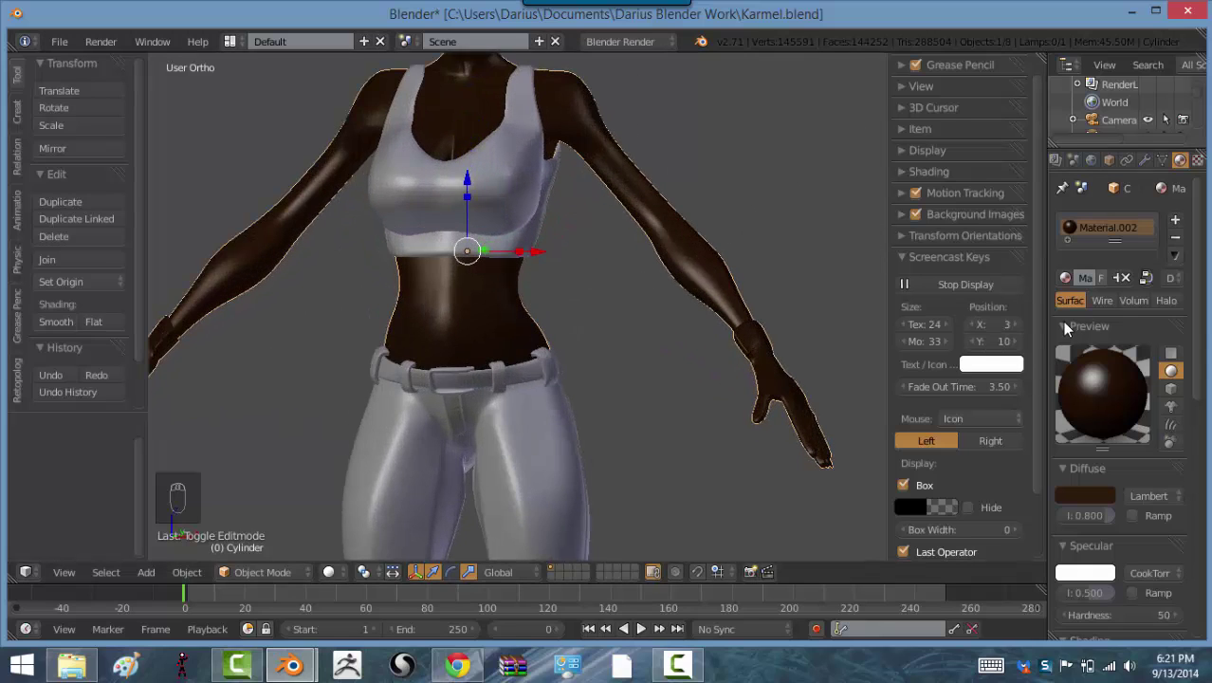
{"action": "left_click_drag", "start_coordinate": [958, 261], "coordinate": [331, 183]}
{"action": "key", "text": "Tab"}
{"action": "key", "text": "a"}
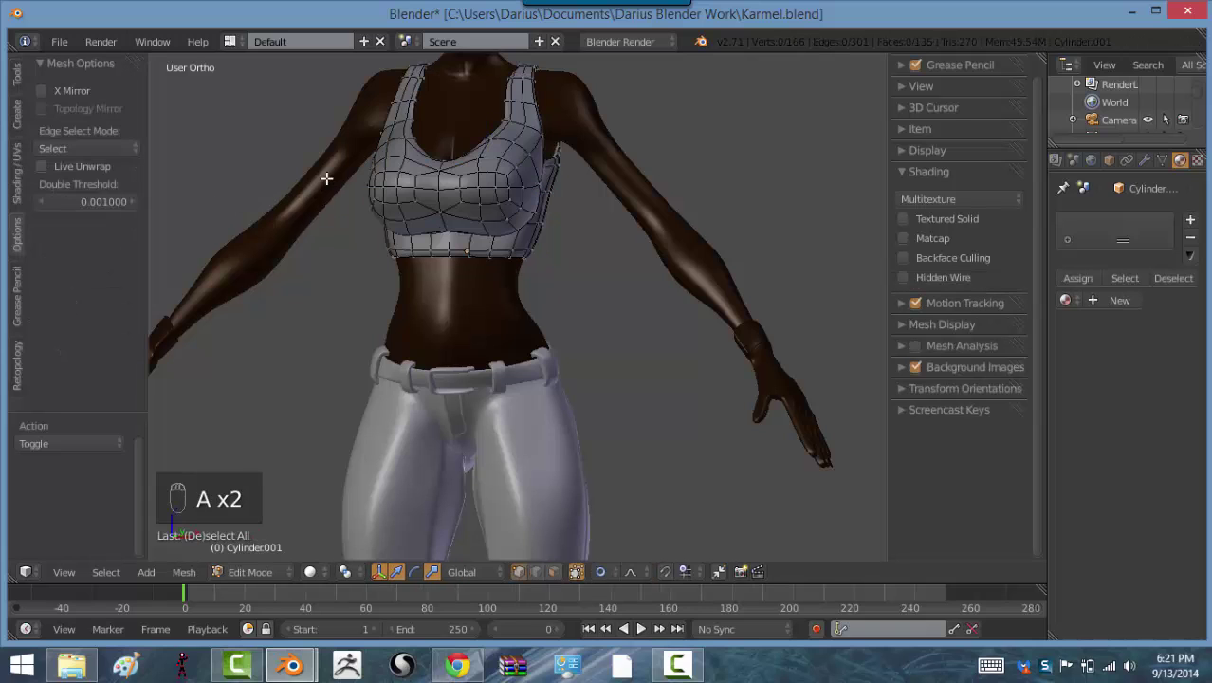
{"action": "key", "text": "a"}
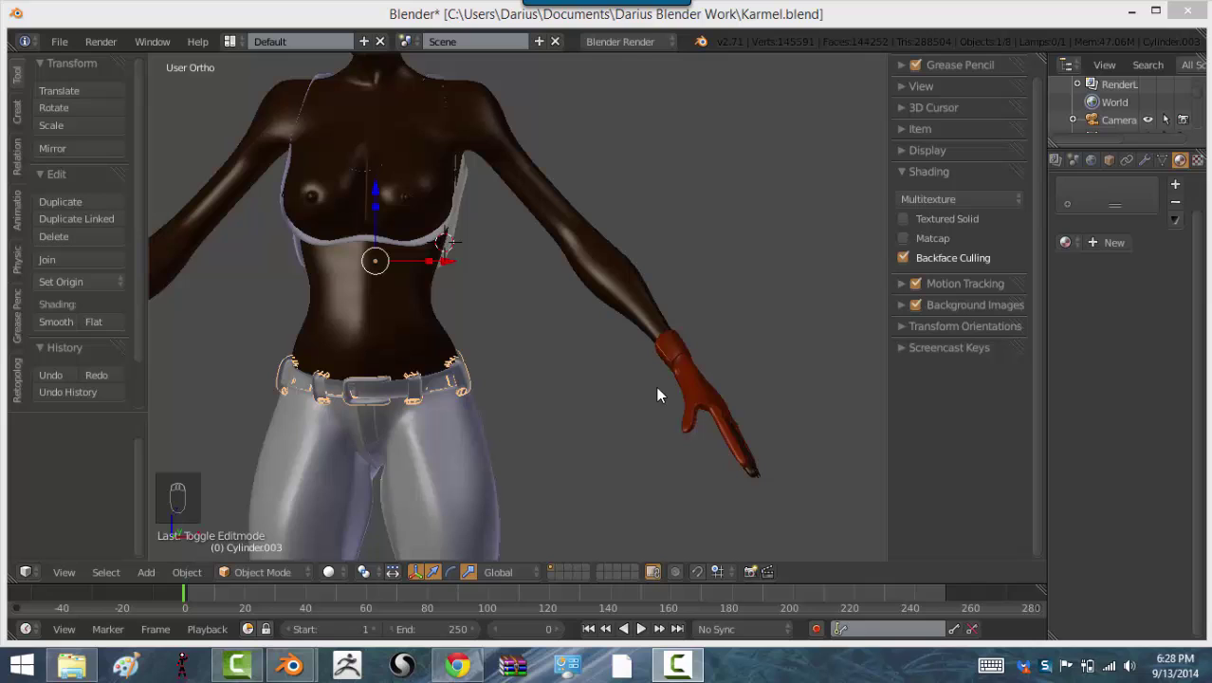
Step: Select the top's outline shell and flip all its normals so the top gets a dark outline
{"action": "left_click_drag", "start_coordinate": [460, 216], "coordinate": [481, 282]}
{"action": "key", "text": "Tab"}
{"action": "key", "text": "a"}
{"action": "key", "text": "a"}
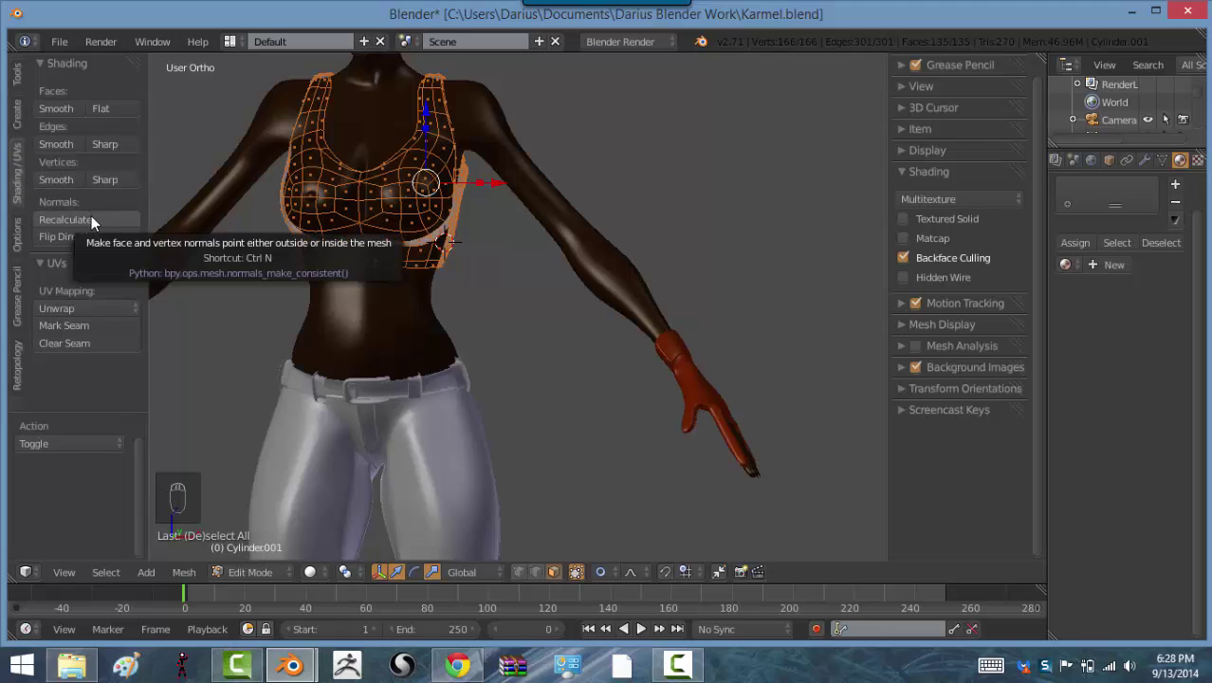
{"action": "right_click", "coordinate": [98, 236]}
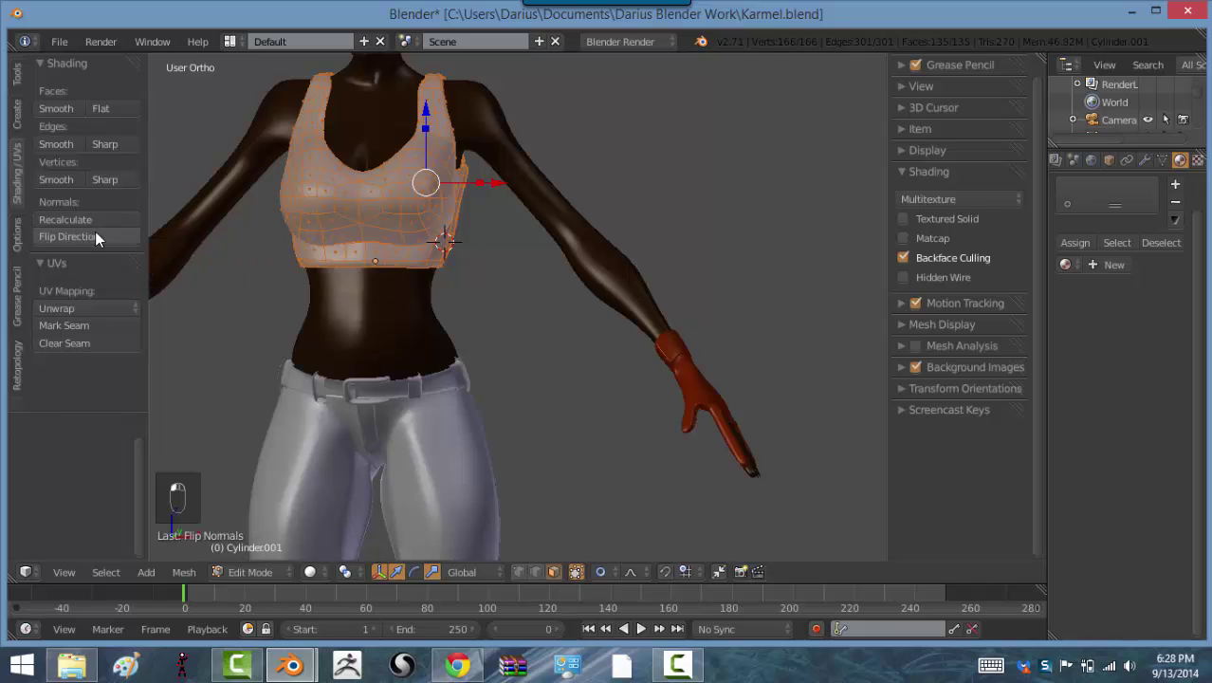
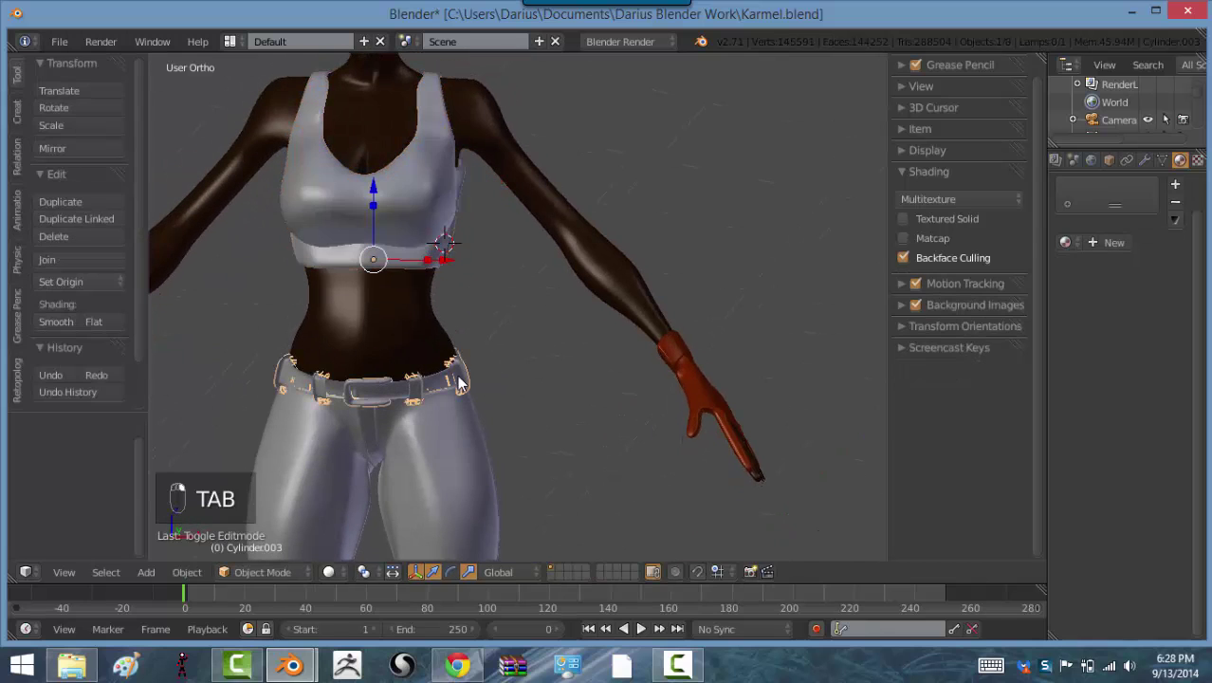
Step: Flip the normals of the belt's outline shell so the belt shows a black outline, then view the whole character
{"action": "key", "text": "Tab"}
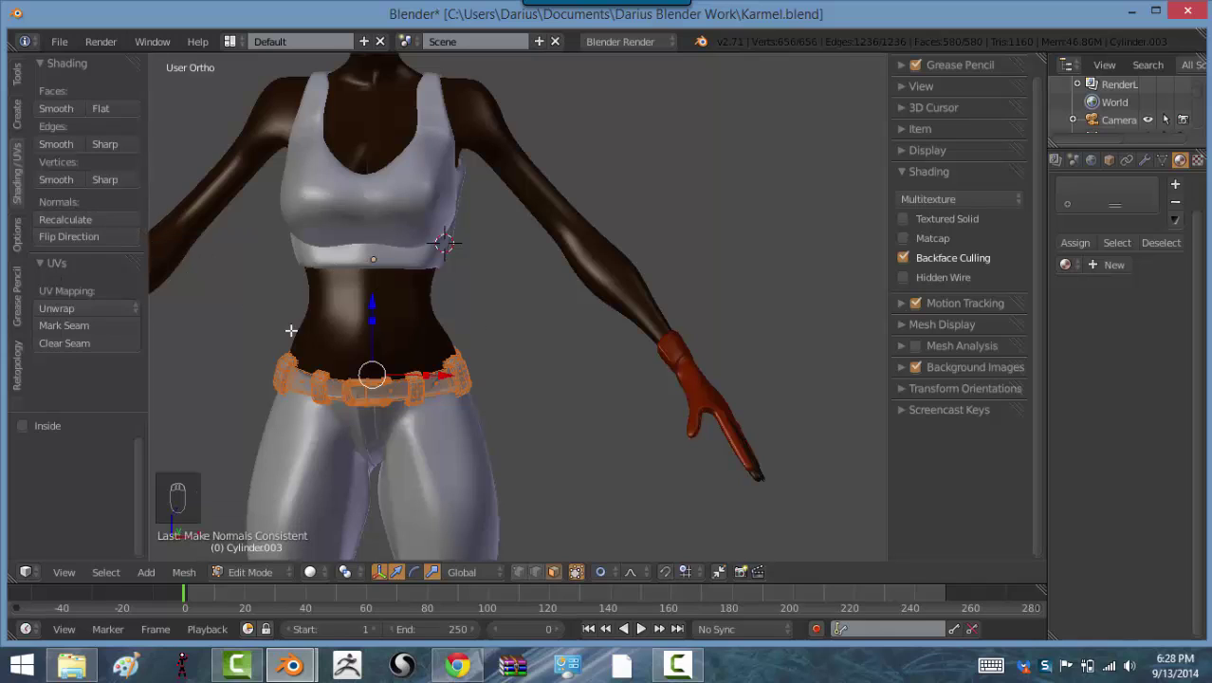
{"action": "key", "text": "Tab"}
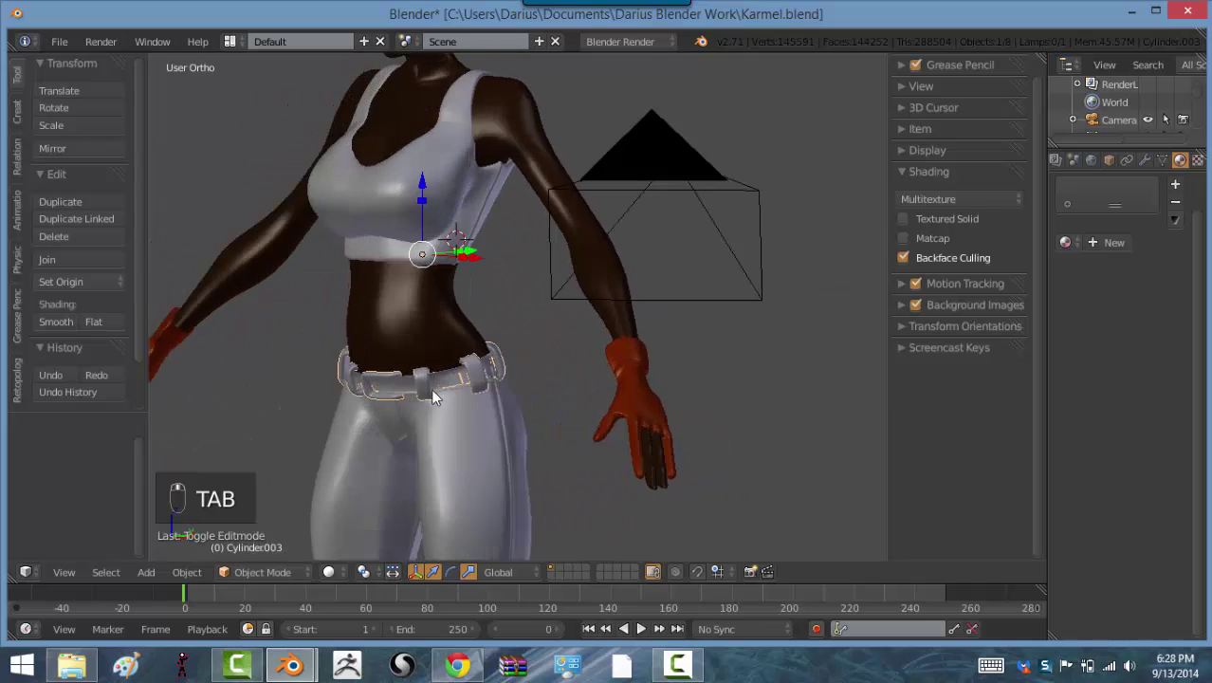
{"action": "middle_click", "coordinate": [442, 399]}
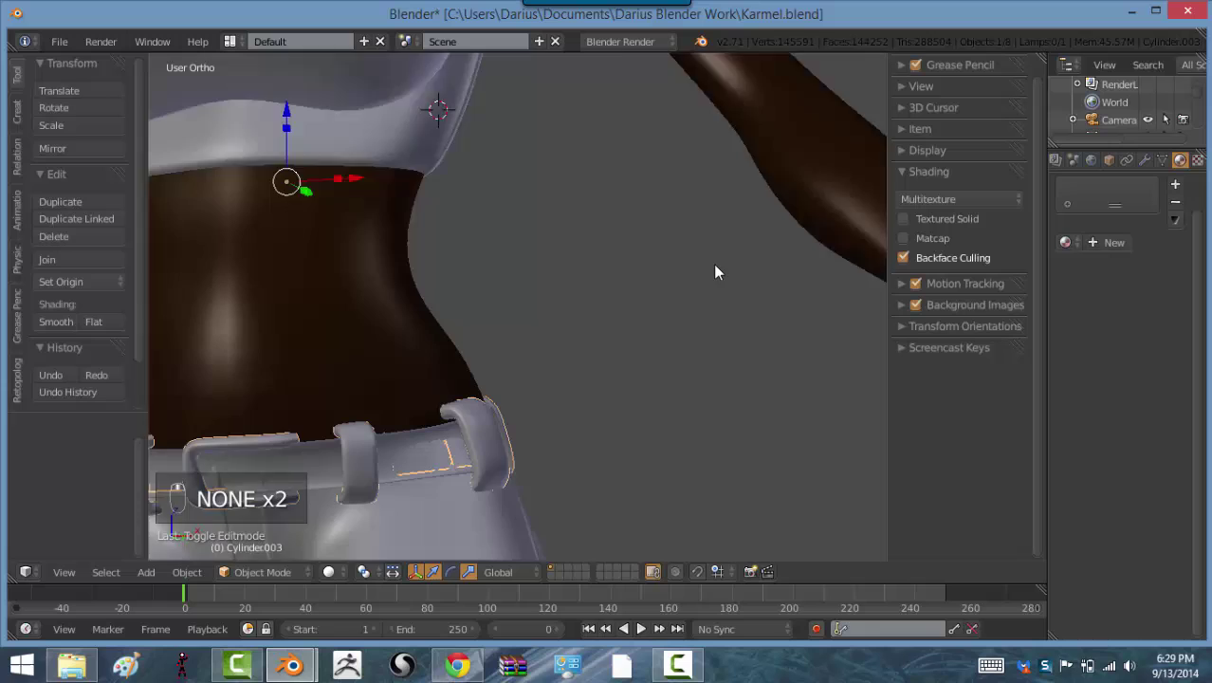
{"action": "key", "text": "Tab"}
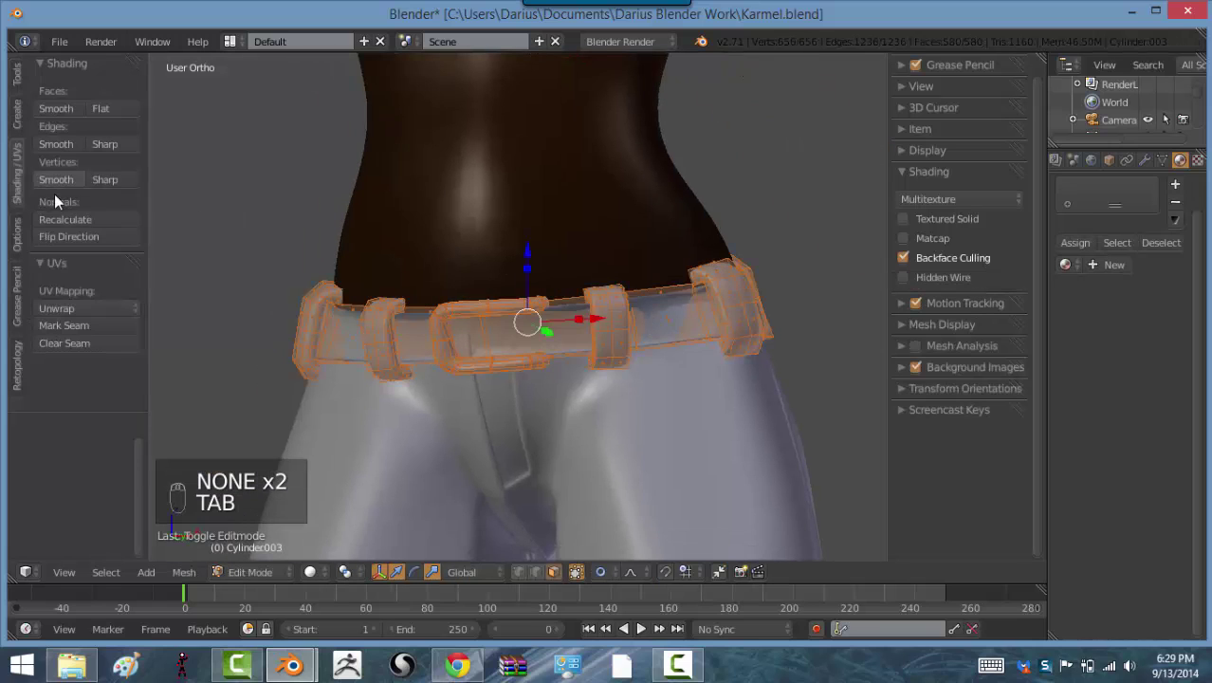
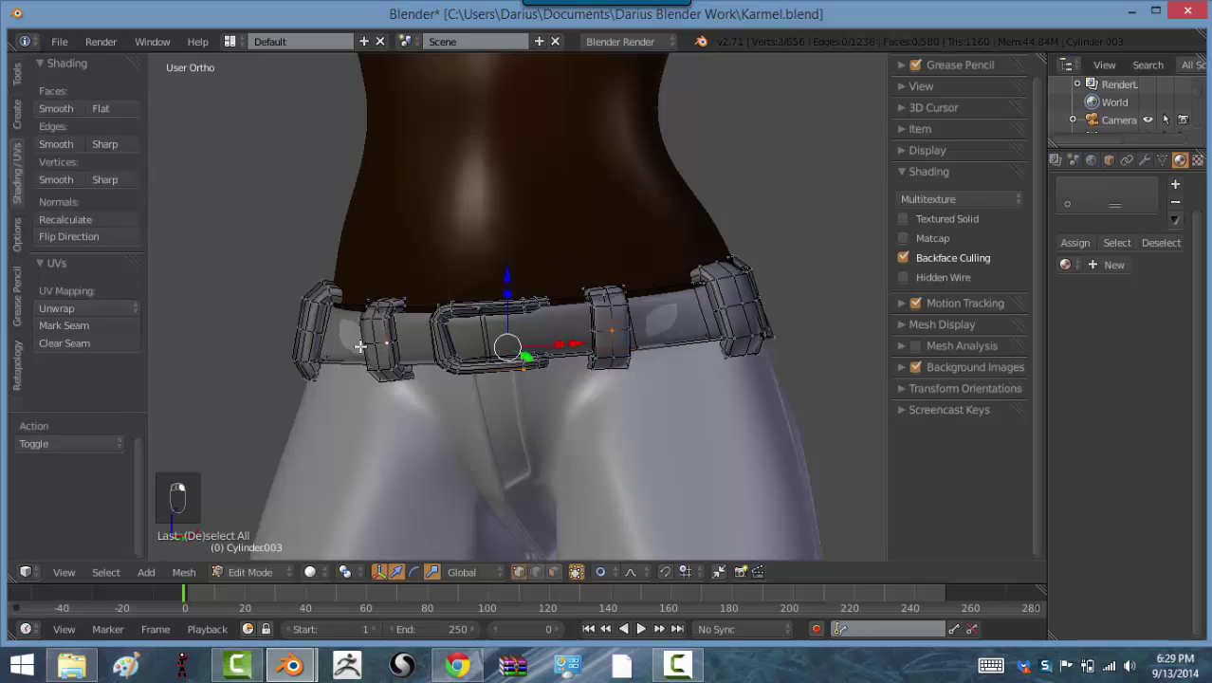
{"action": "key", "text": "Tab"}
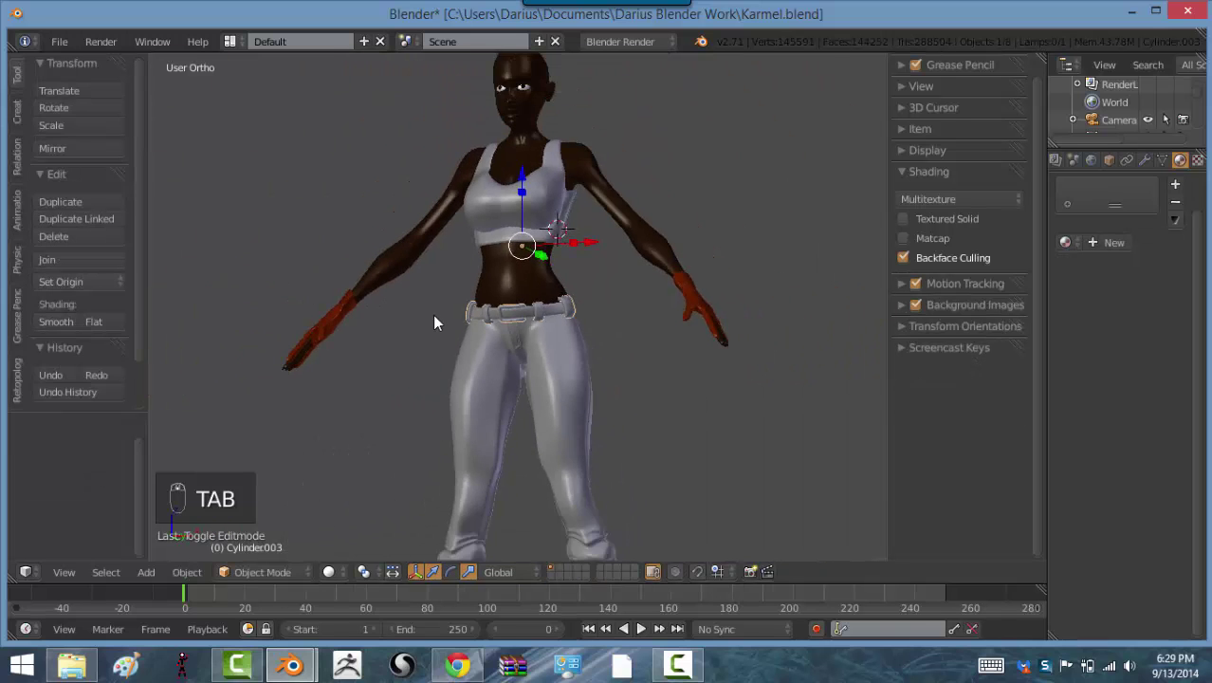
Step: Select the body's outline shell and switch the viewport material display to GLSL
{"action": "left_click_drag", "start_coordinate": [260, 289], "coordinate": [598, 335]}
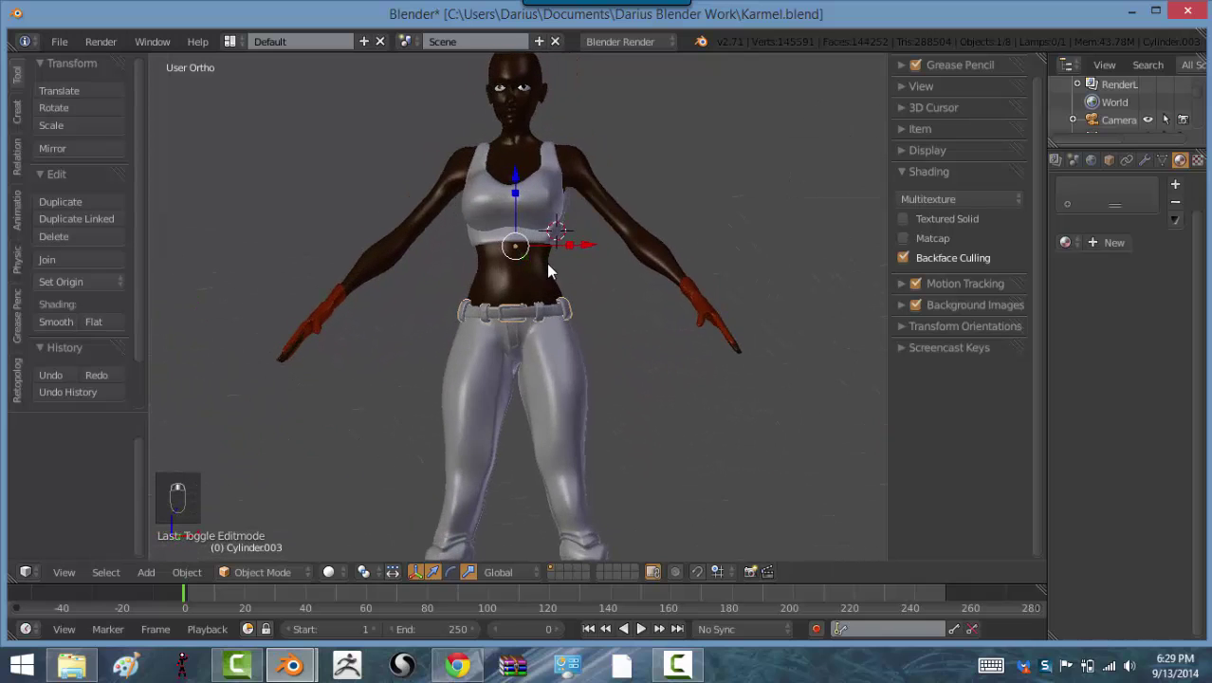
{"action": "left_click_drag", "start_coordinate": [546, 279], "coordinate": [514, 236]}
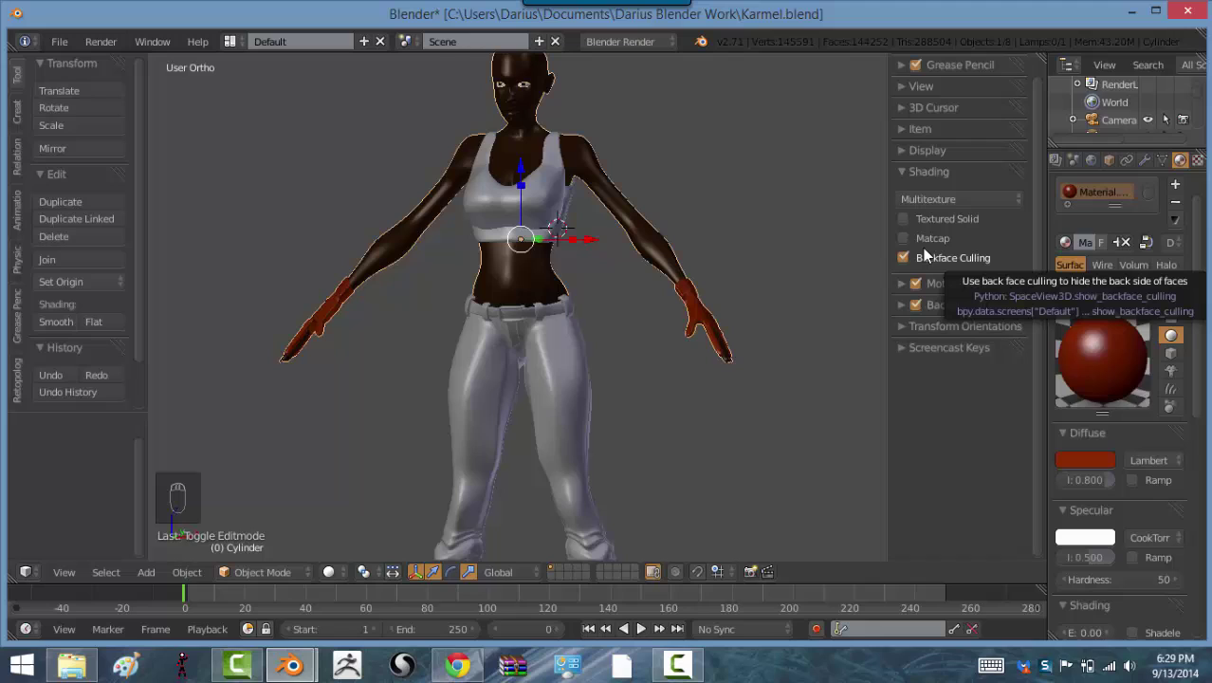
{"action": "left_click_drag", "start_coordinate": [987, 208], "coordinate": [931, 154]}
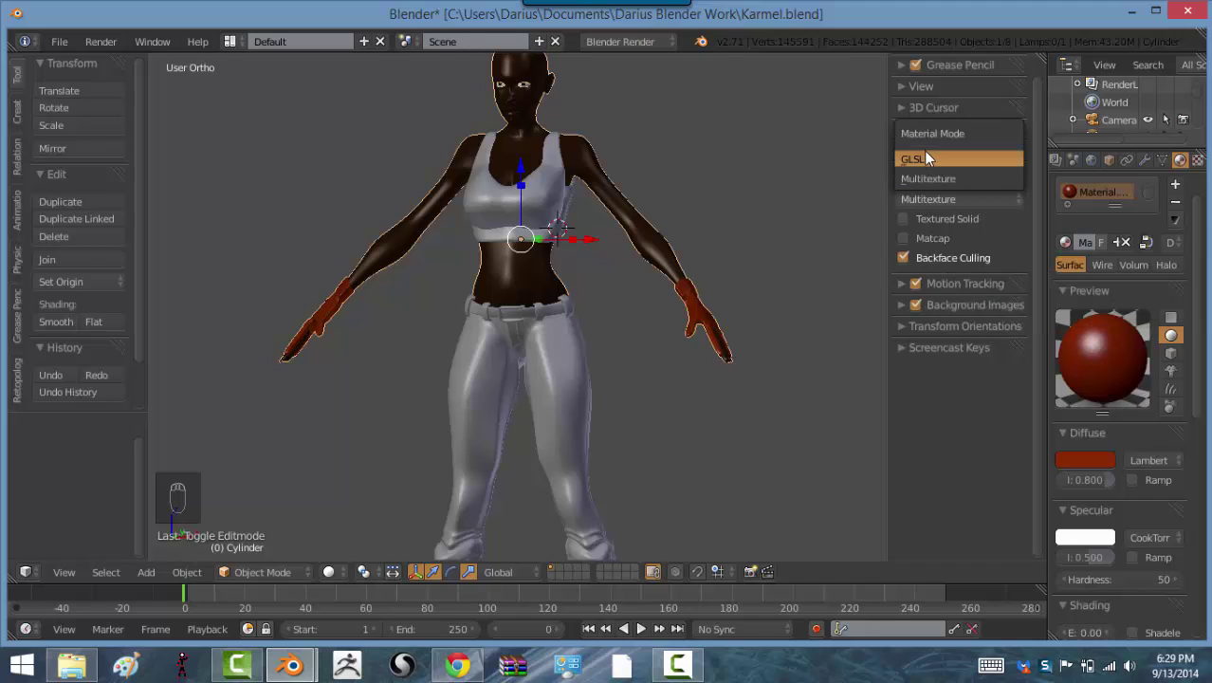
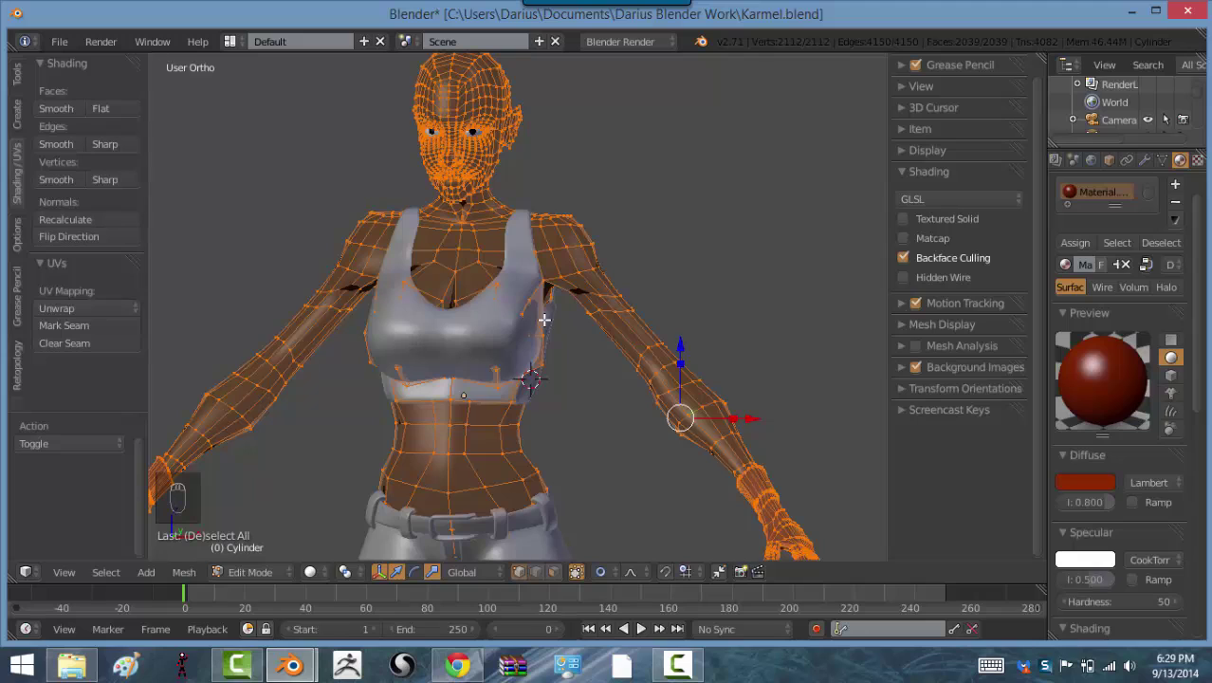
Step: Shrink/fatten the body's outline shell outward with Alt+S so it surrounds the character
{"action": "key", "text": "shift+d"}
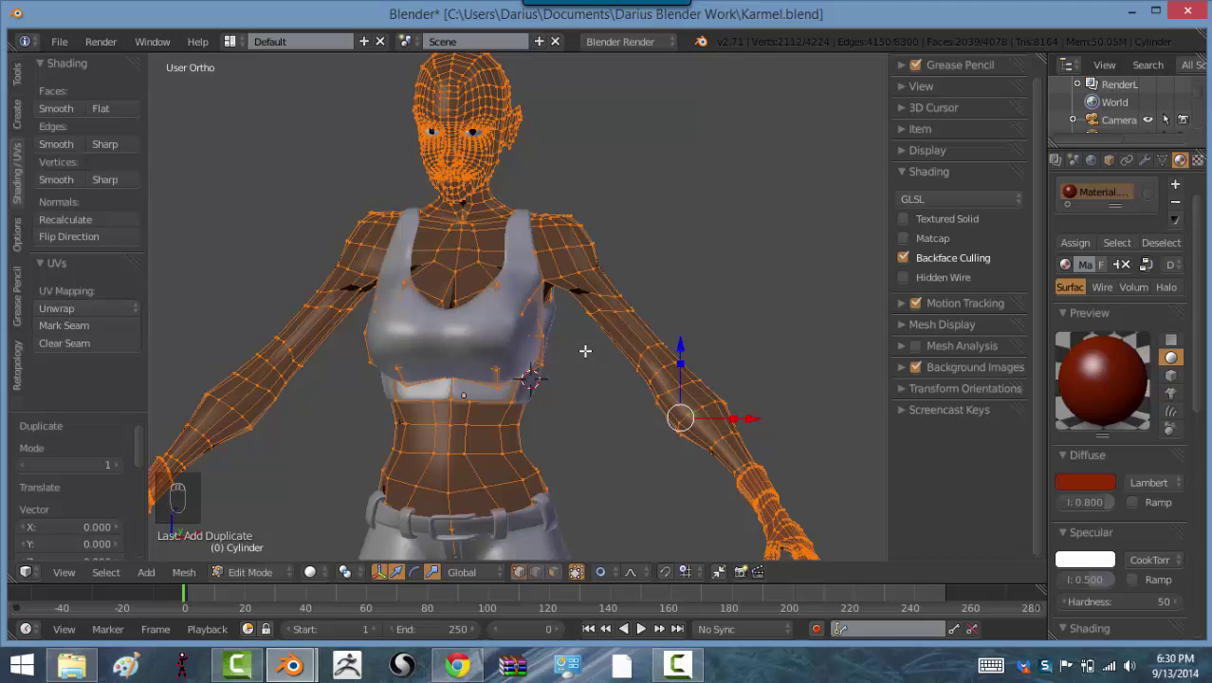
{"action": "key", "text": "alt+s"}
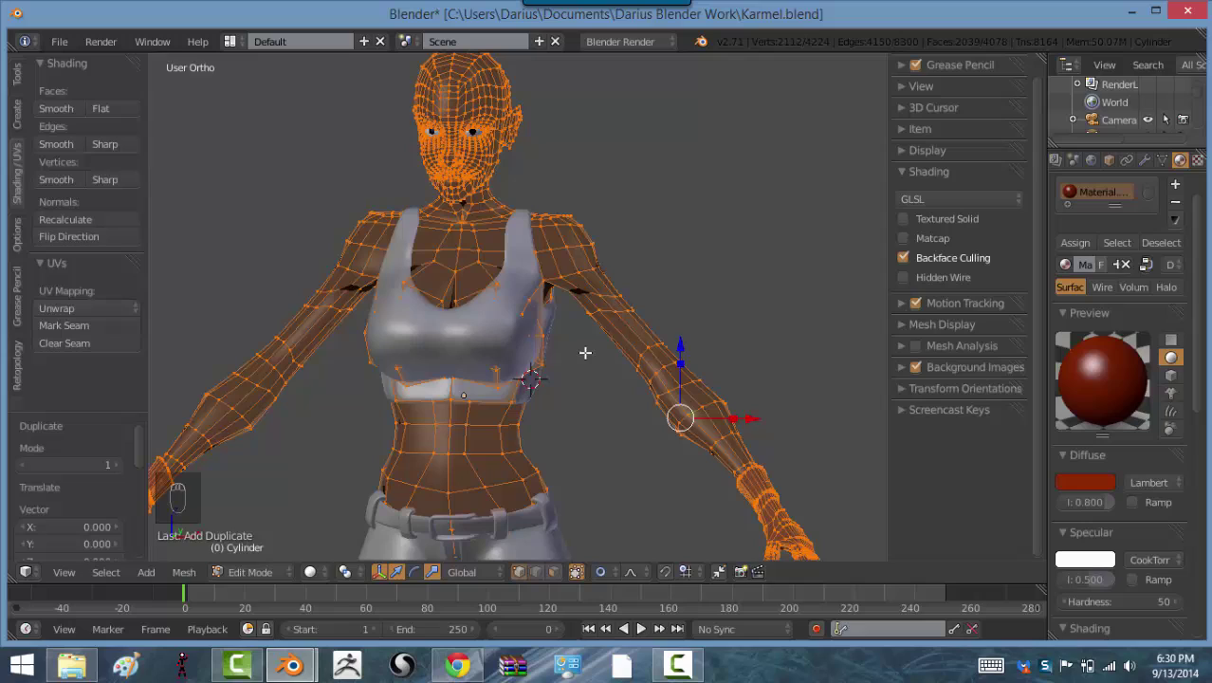
{"action": "key", "text": "alt+o"}
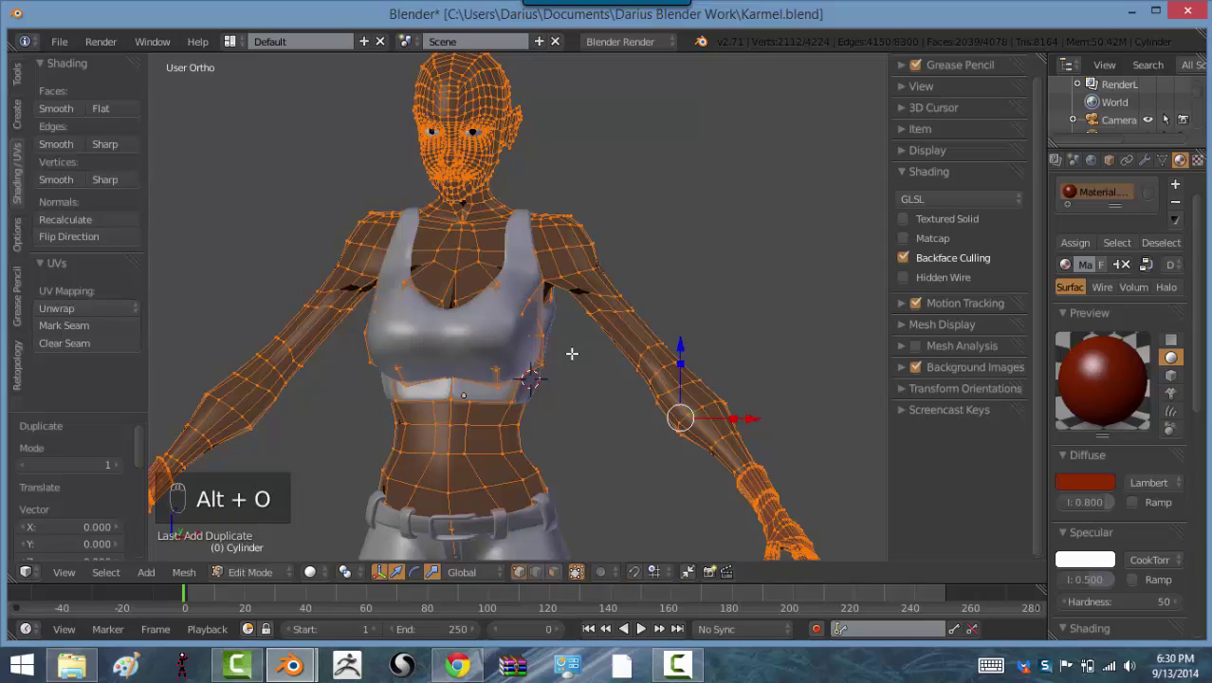
{"action": "key", "text": "alt+s"}
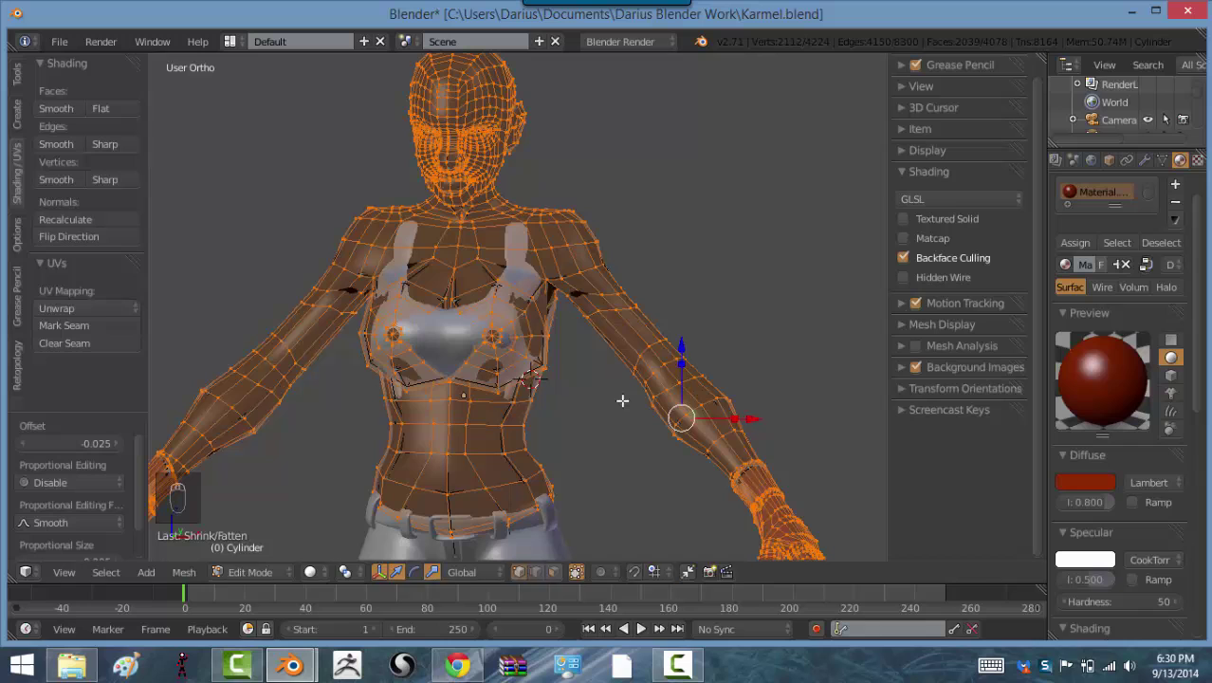
{"action": "key", "text": "alt+s"}
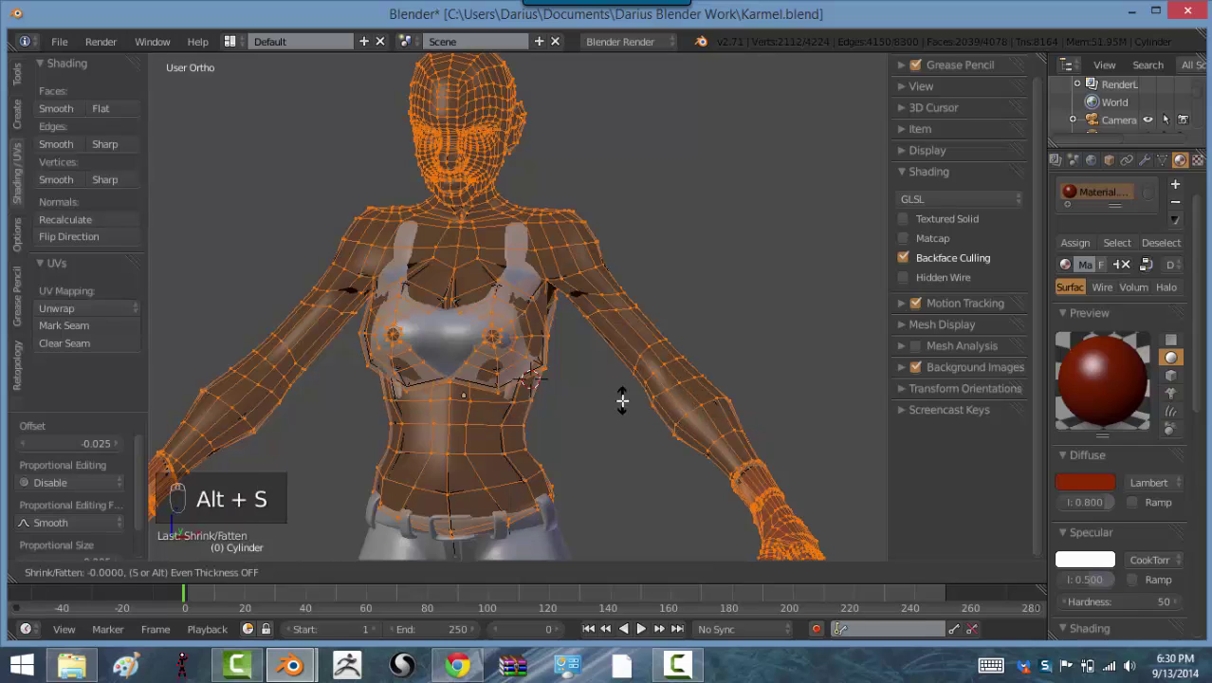
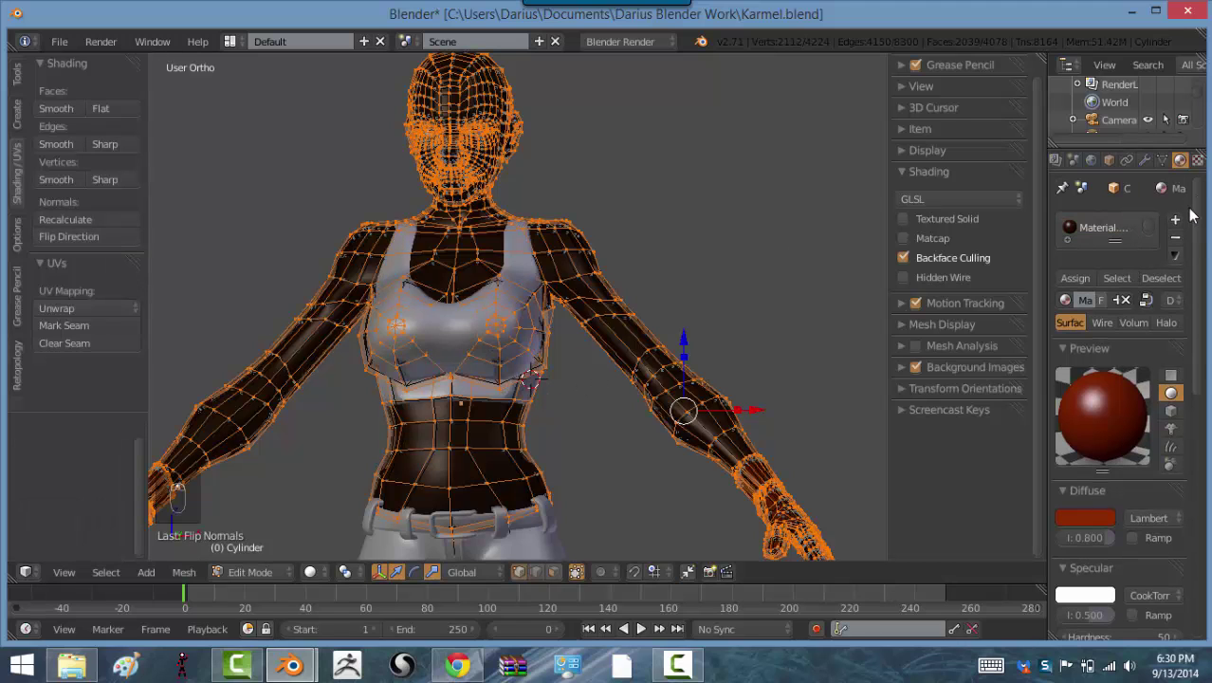
Step: Set the shell material's diffuse and specular colours to pure black
{"action": "left_click_drag", "start_coordinate": [1183, 225], "coordinate": [1116, 304]}
{"action": "left_click_drag", "start_coordinate": [1116, 304], "coordinate": [1072, 521]}
{"action": "left_click_drag", "start_coordinate": [1072, 521], "coordinate": [1104, 293]}
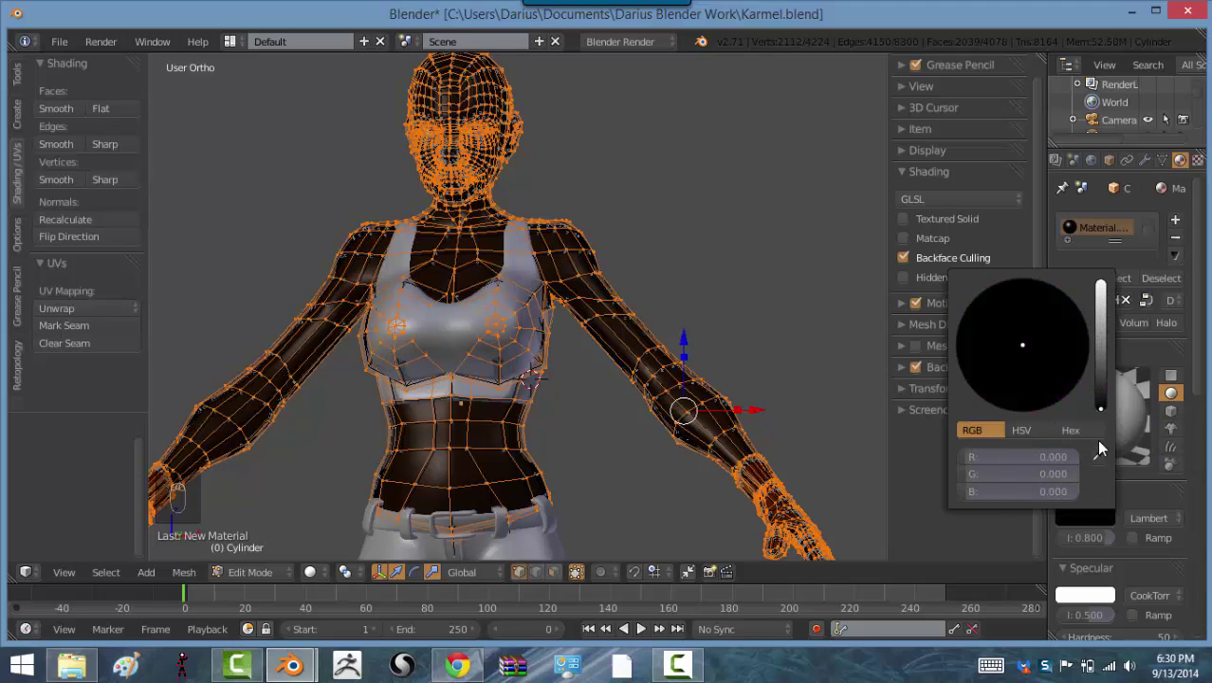
{"action": "left_click_drag", "start_coordinate": [1090, 601], "coordinate": [869, 287]}
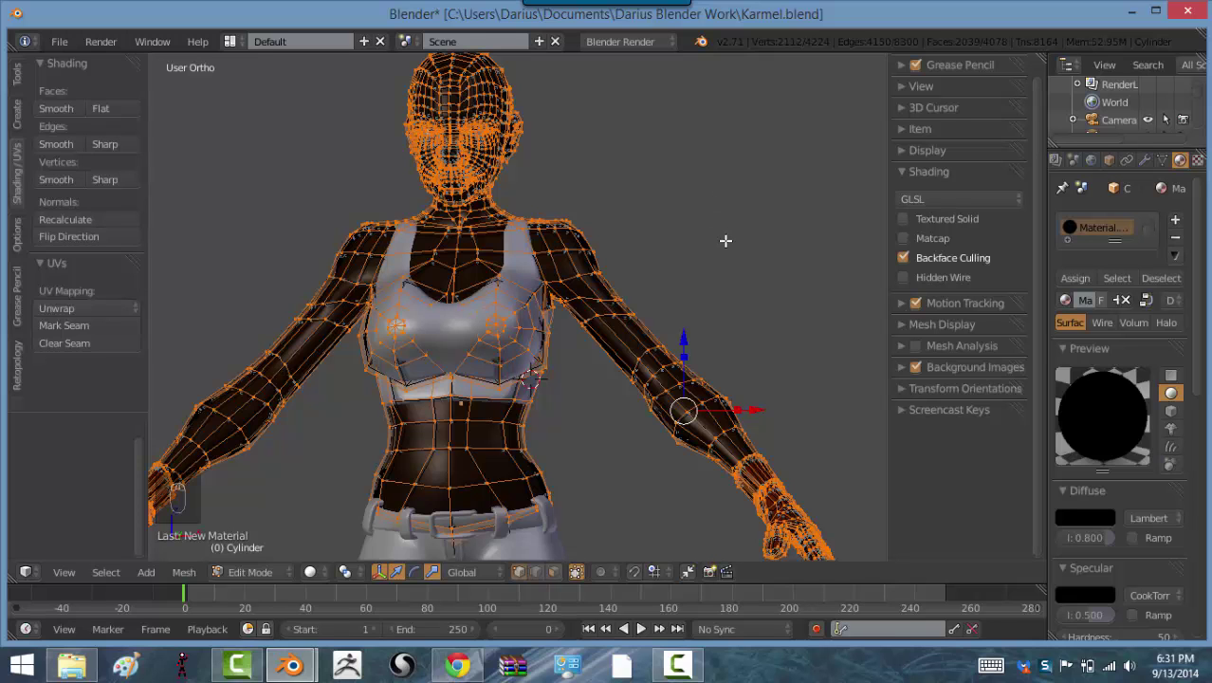
Step: Return to object mode and orbit to check the black outlines on body and top
{"action": "key", "text": "Tab"}
{"action": "left_click_drag", "start_coordinate": [726, 255], "coordinate": [592, 283]}
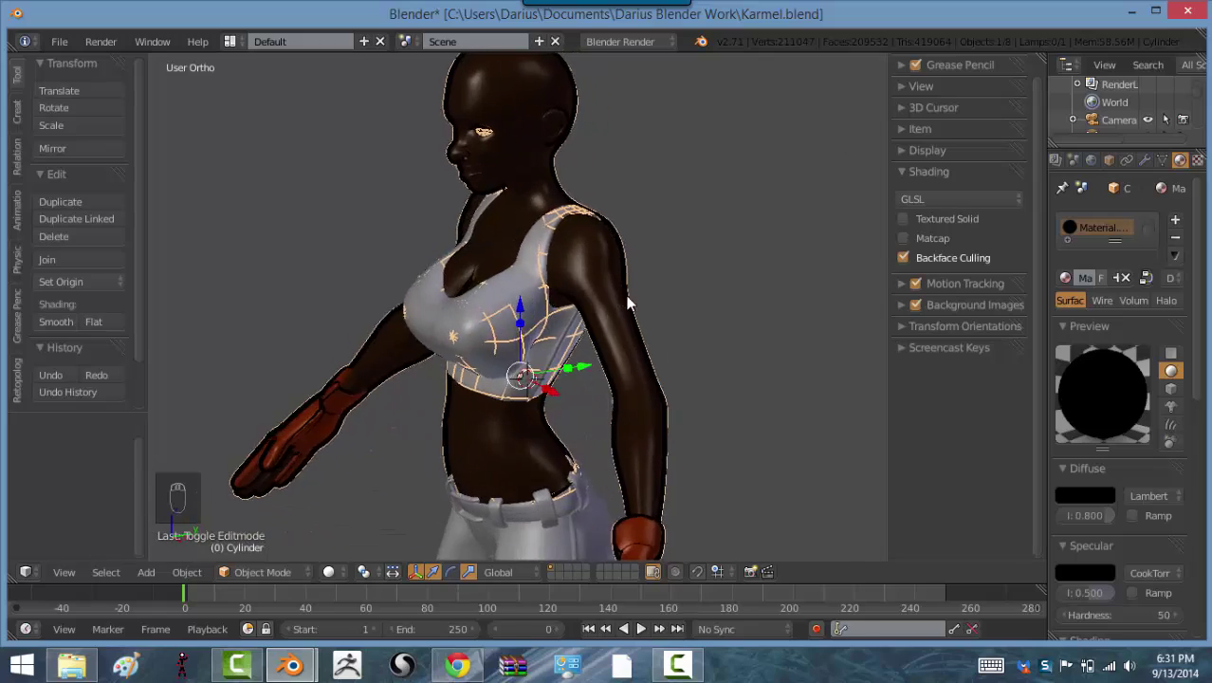
Step: Orbit and zoom in close on the face and head to inspect the black outlines in profile
{"action": "key", "text": "a"}
{"action": "left_click_drag", "start_coordinate": [726, 260], "coordinate": [664, 268]}
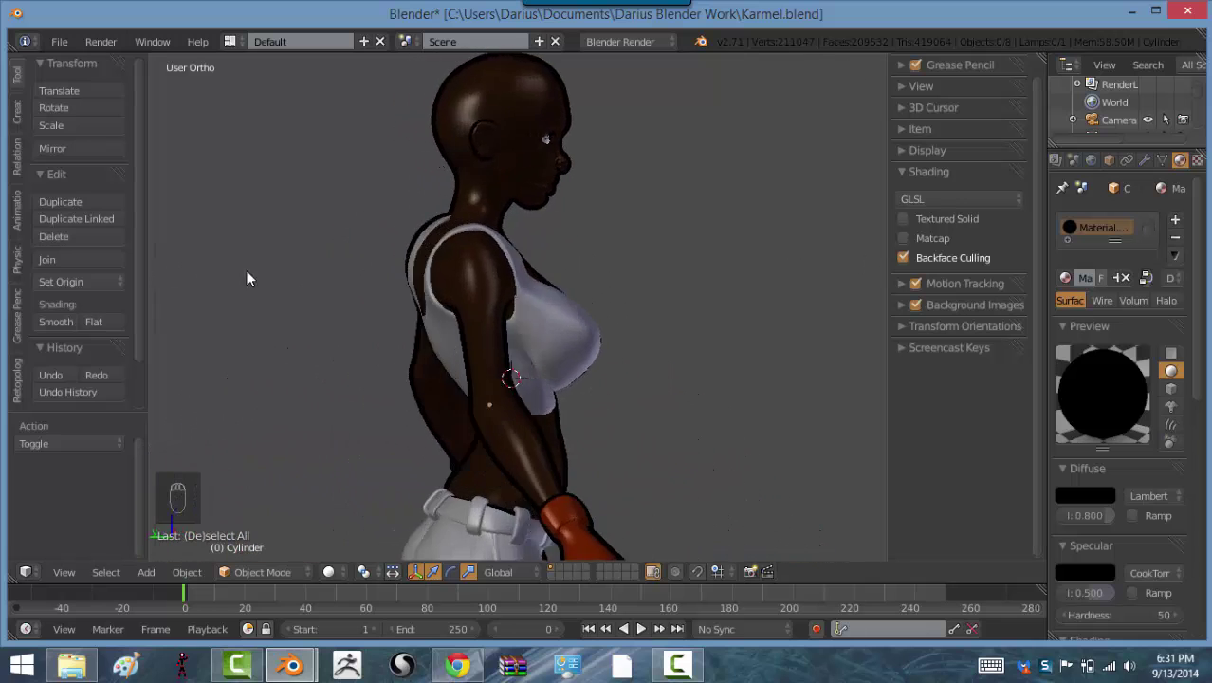
{"action": "middle_click", "coordinate": [715, 277]}
{"action": "left_click_drag", "start_coordinate": [671, 284], "coordinate": [594, 345]}
{"action": "left_click_drag", "start_coordinate": [588, 186], "coordinate": [581, 403]}
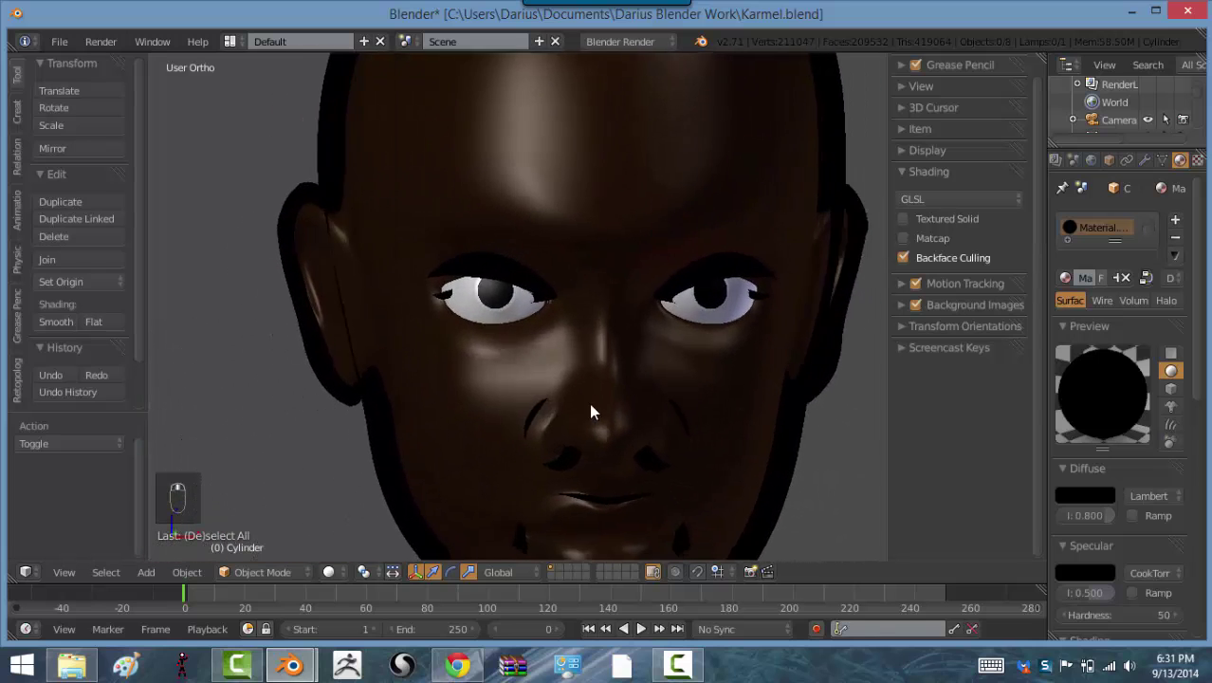
{"action": "left_click_drag", "start_coordinate": [569, 401], "coordinate": [444, 394]}
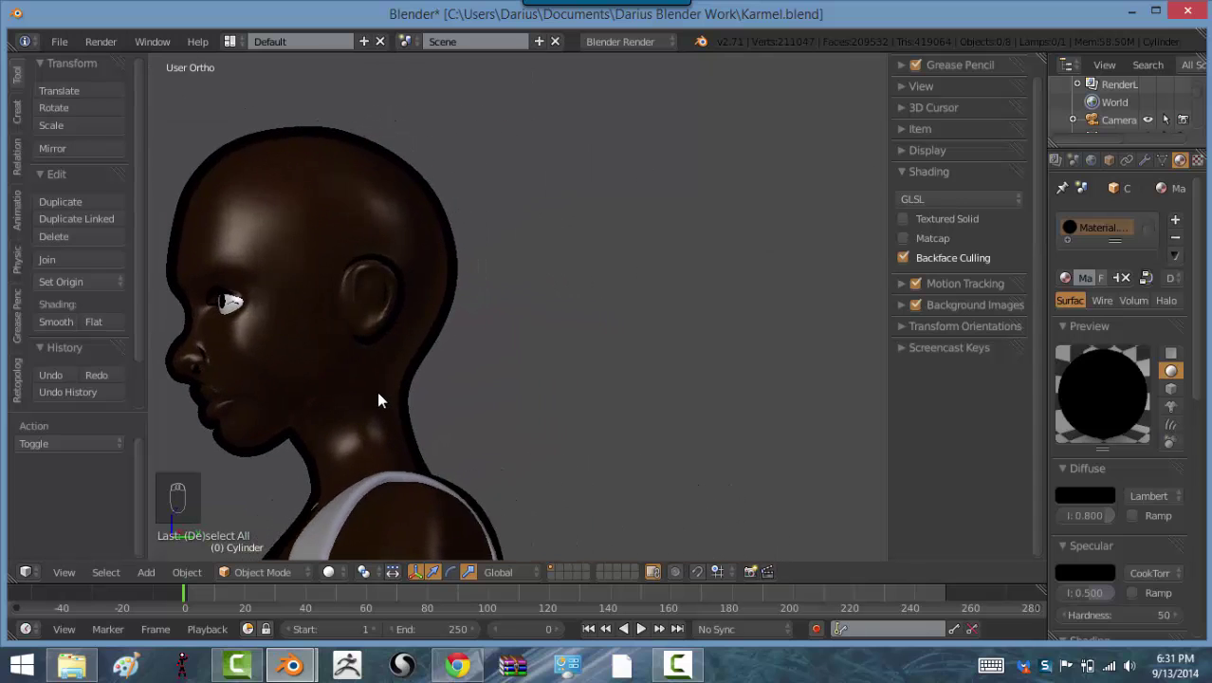
Step: Try shrinking the head's outline shell, check it in profile, then undo the change
{"action": "key", "text": "Tab"}
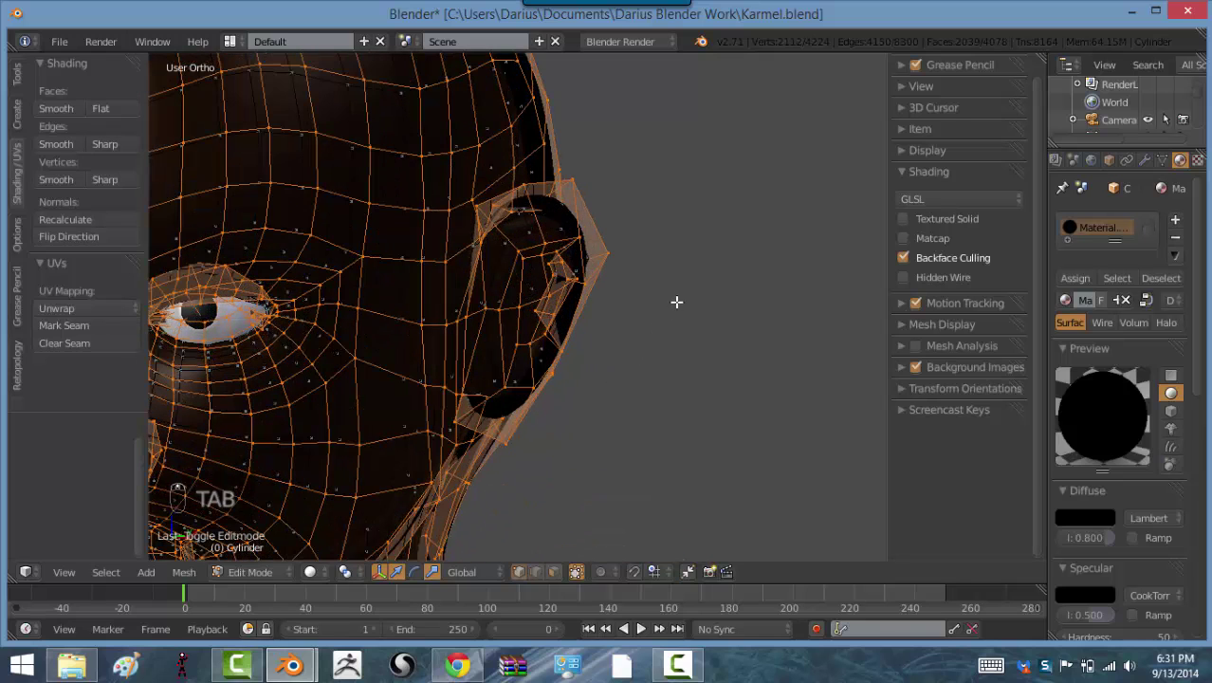
{"action": "key", "text": "alt+s"}
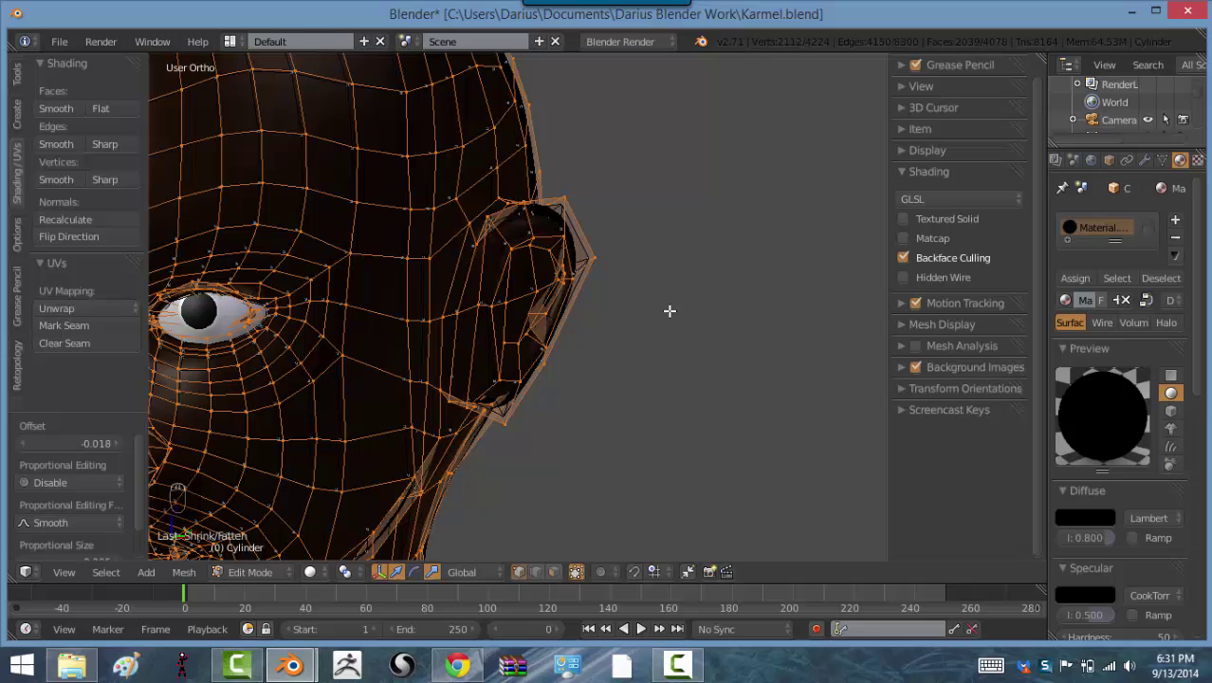
{"action": "key", "text": "Tab"}
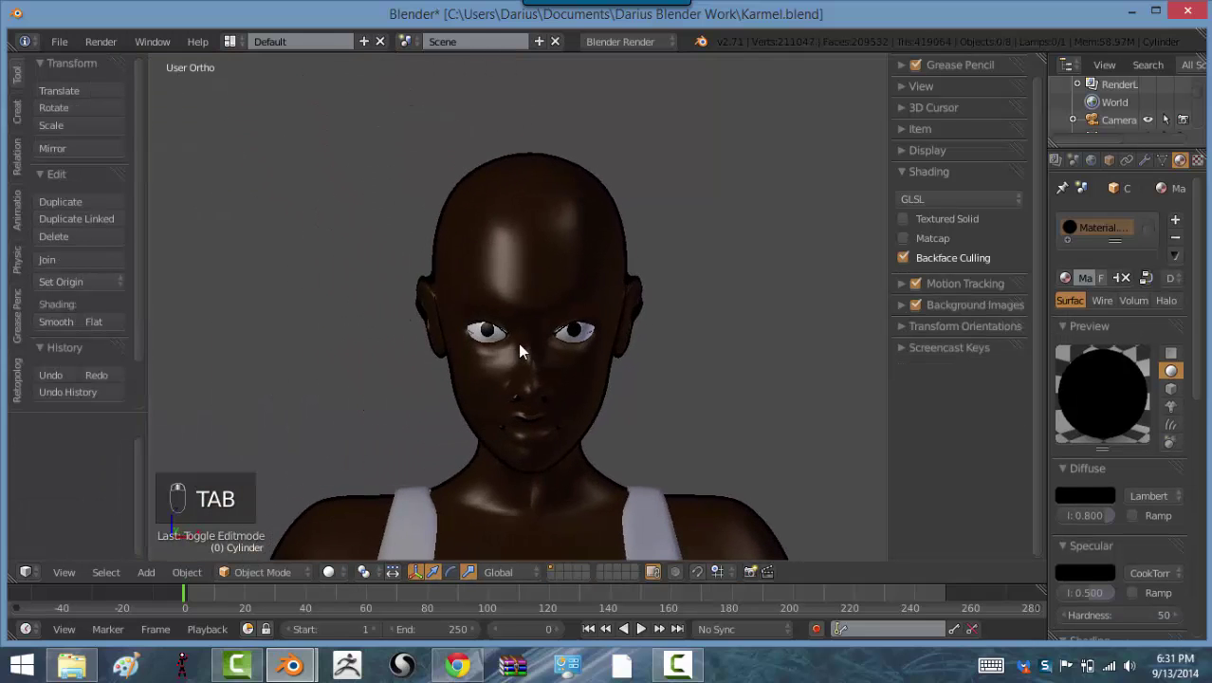
{"action": "middle_click", "coordinate": [560, 406]}
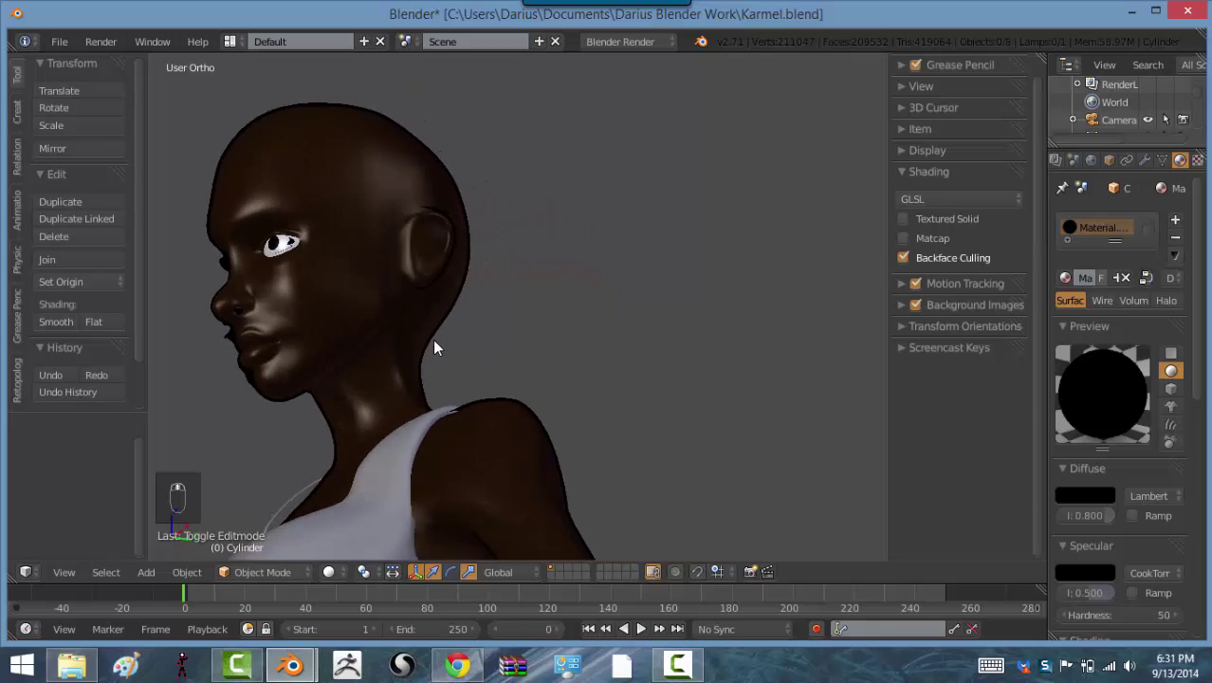
{"action": "key", "text": "Tab"}
{"action": "key", "text": "ctrl+z"}
{"action": "key", "text": "ctrl+z"}
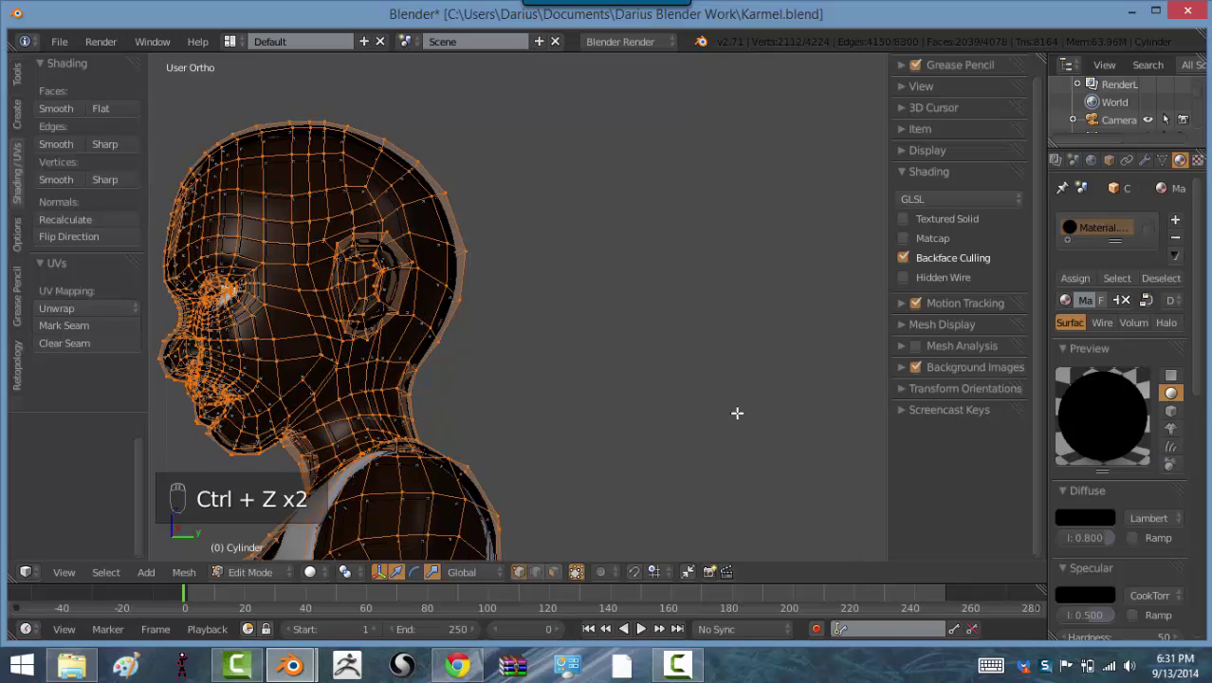
Step: Shrink the outline shell closer to the face for a thinner head outline and check it from the front
{"action": "key", "text": "alt+s"}
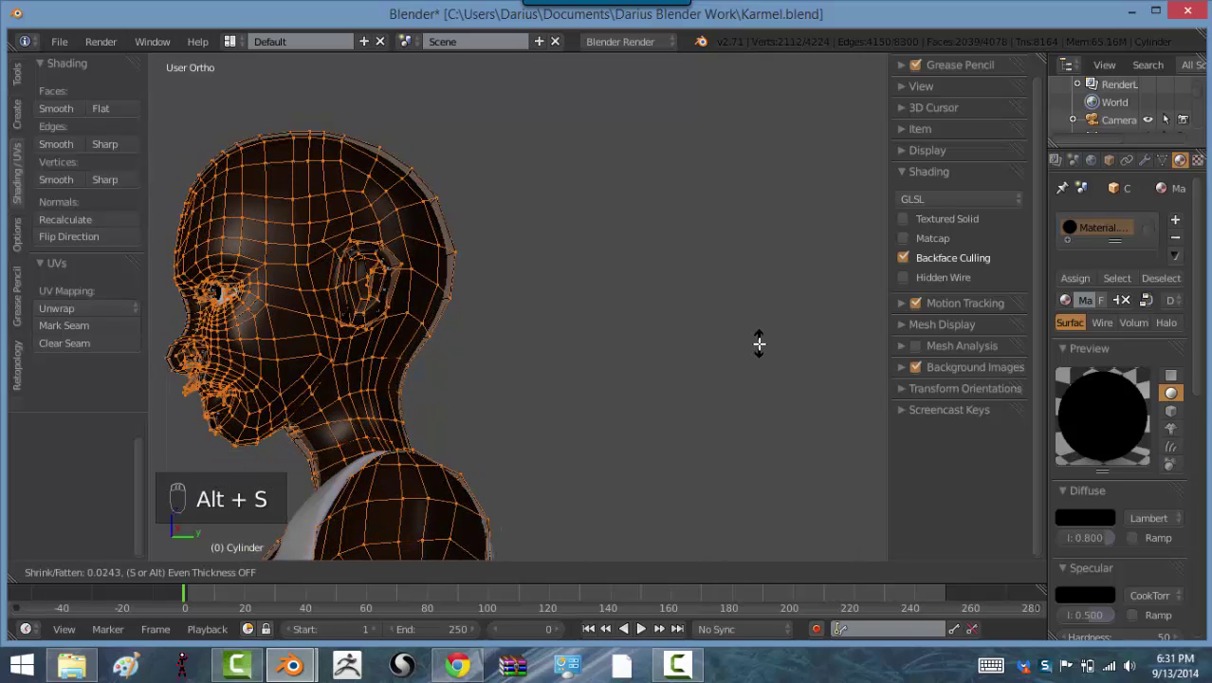
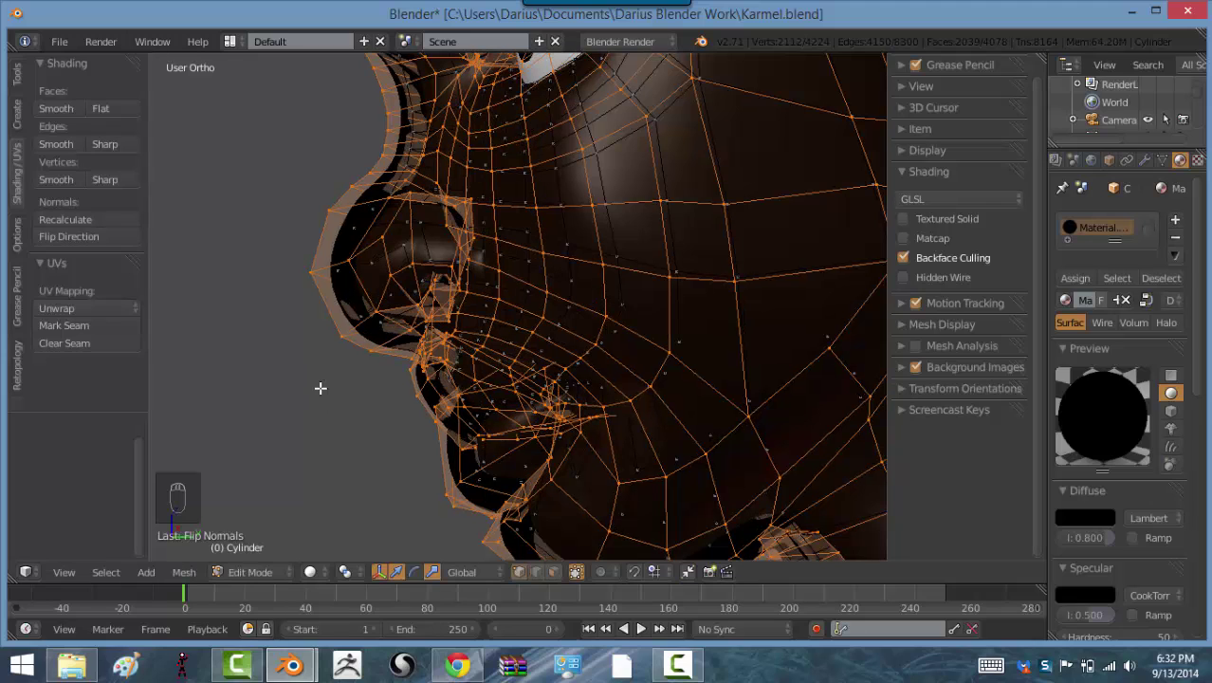
{"action": "key", "text": "w"}
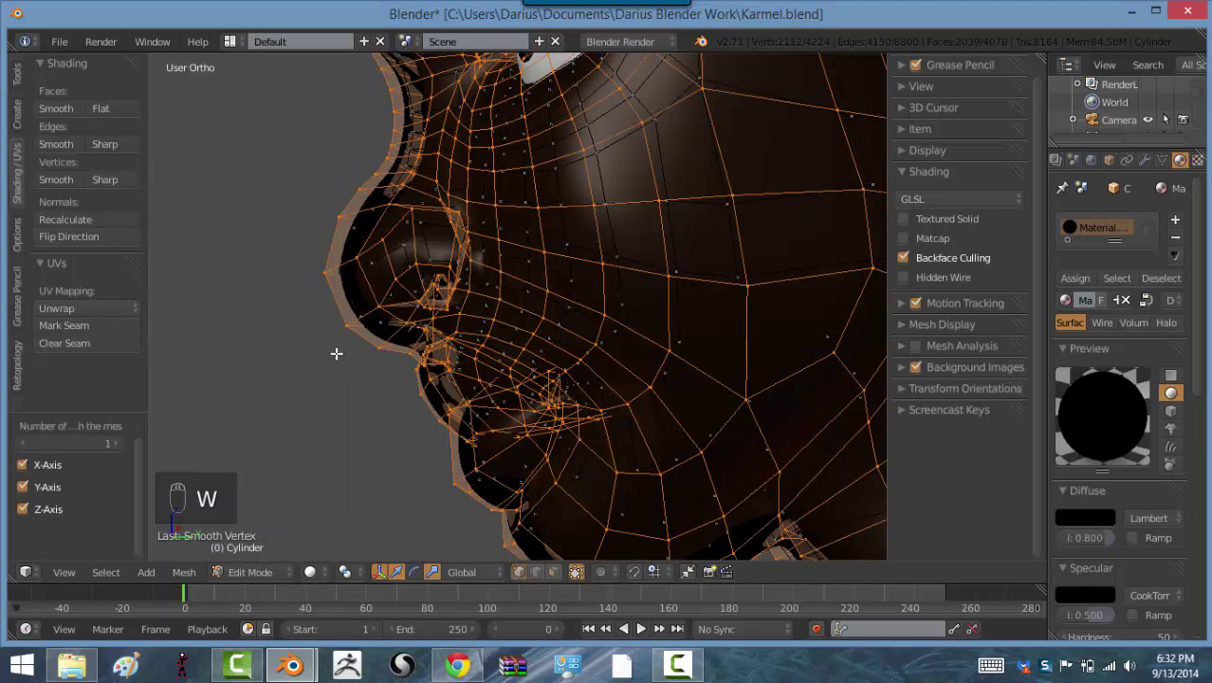
{"action": "key", "text": "alt+s"}
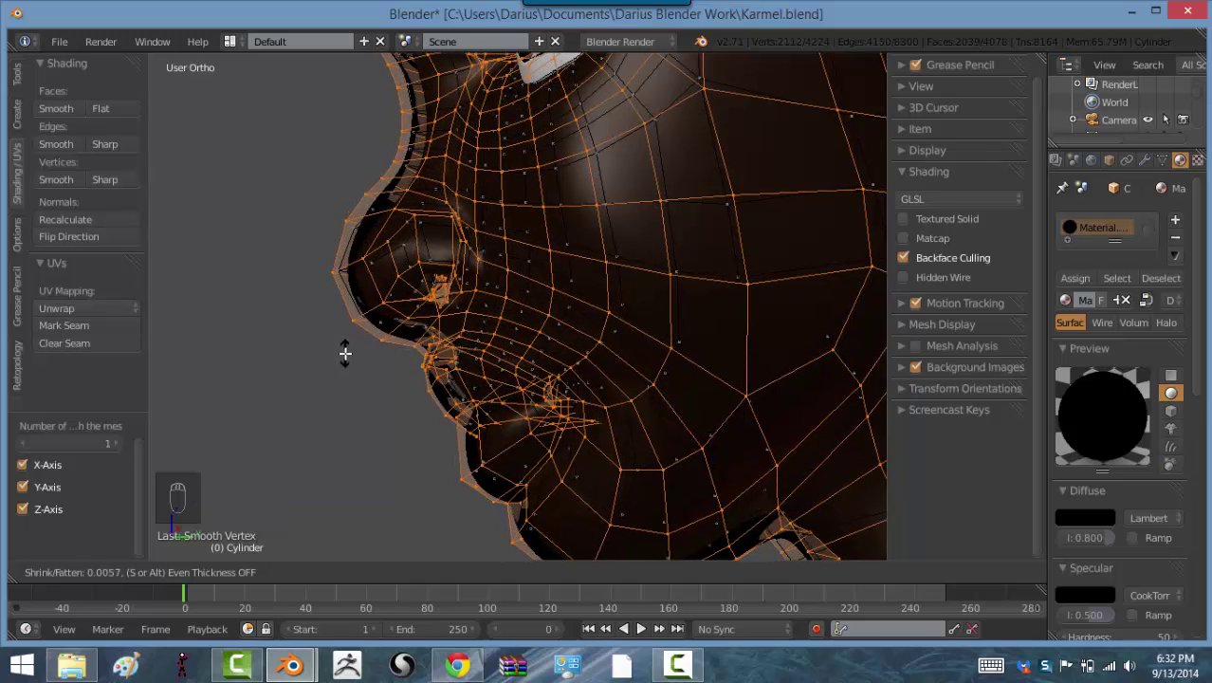
{"action": "key", "text": "Tab"}
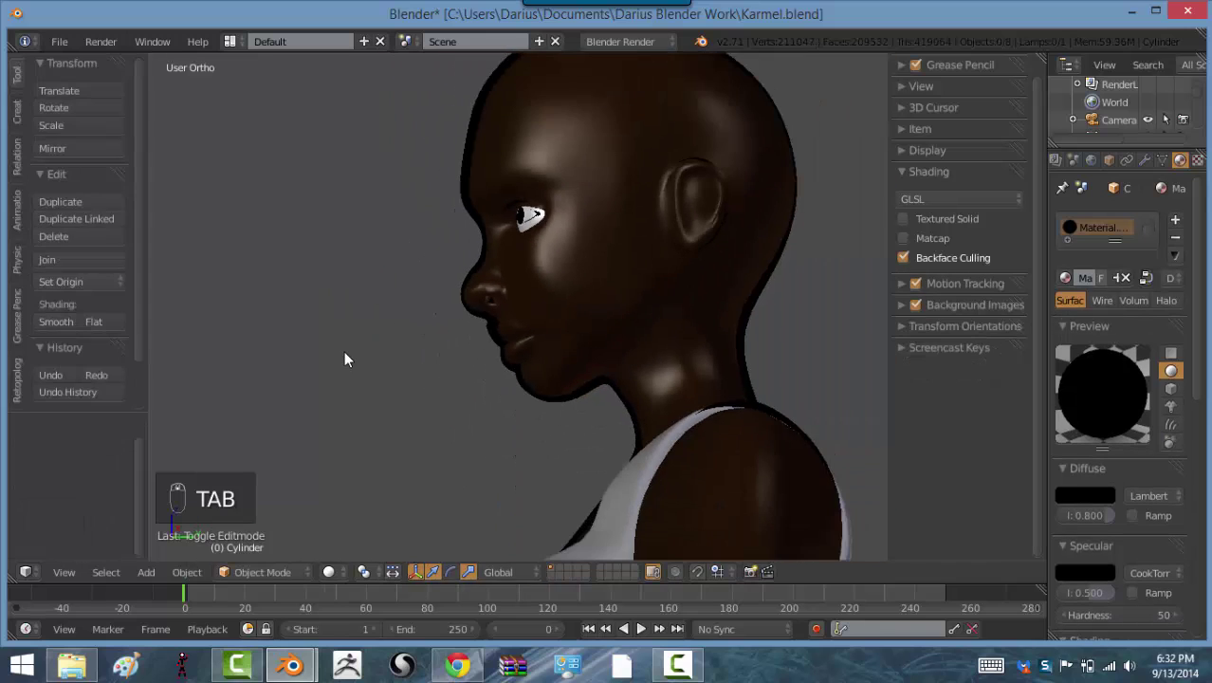
{"action": "middle_click", "coordinate": [521, 341]}
{"action": "middle_click", "coordinate": [598, 349]}
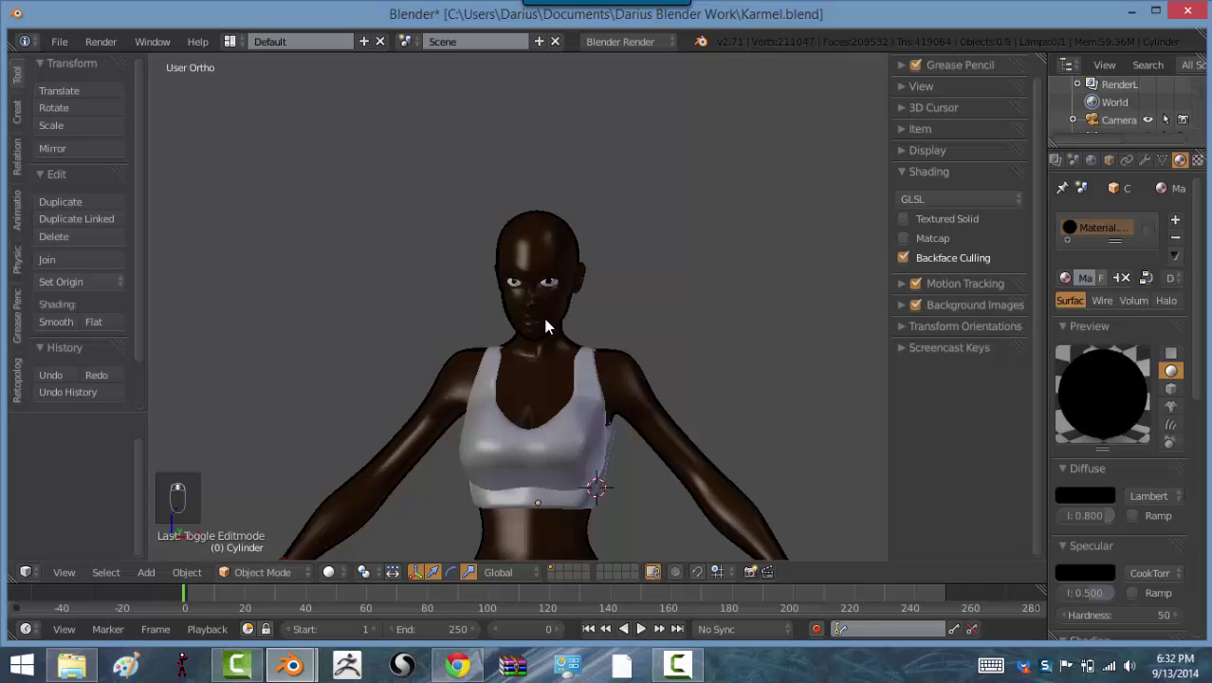
Step: Look through the scene camera, select it and start moving it to a new angle
{"action": "left_click_drag", "start_coordinate": [580, 364], "coordinate": [603, 376]}
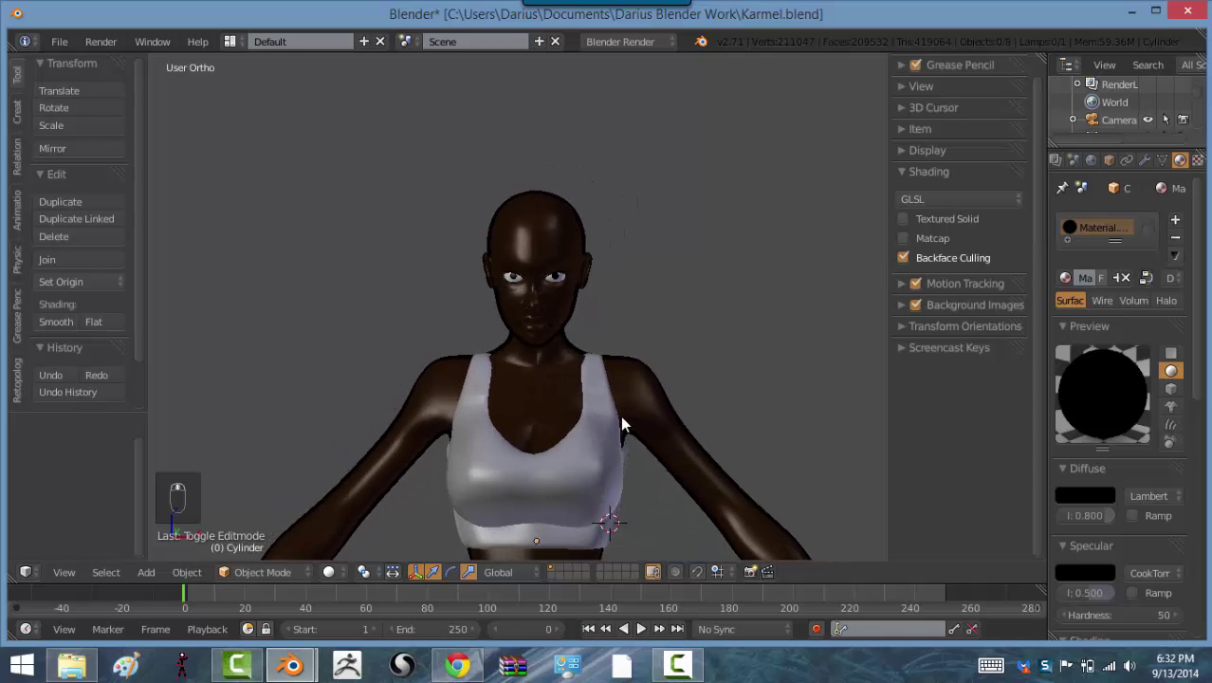
{"action": "key", "text": "KP_0"}
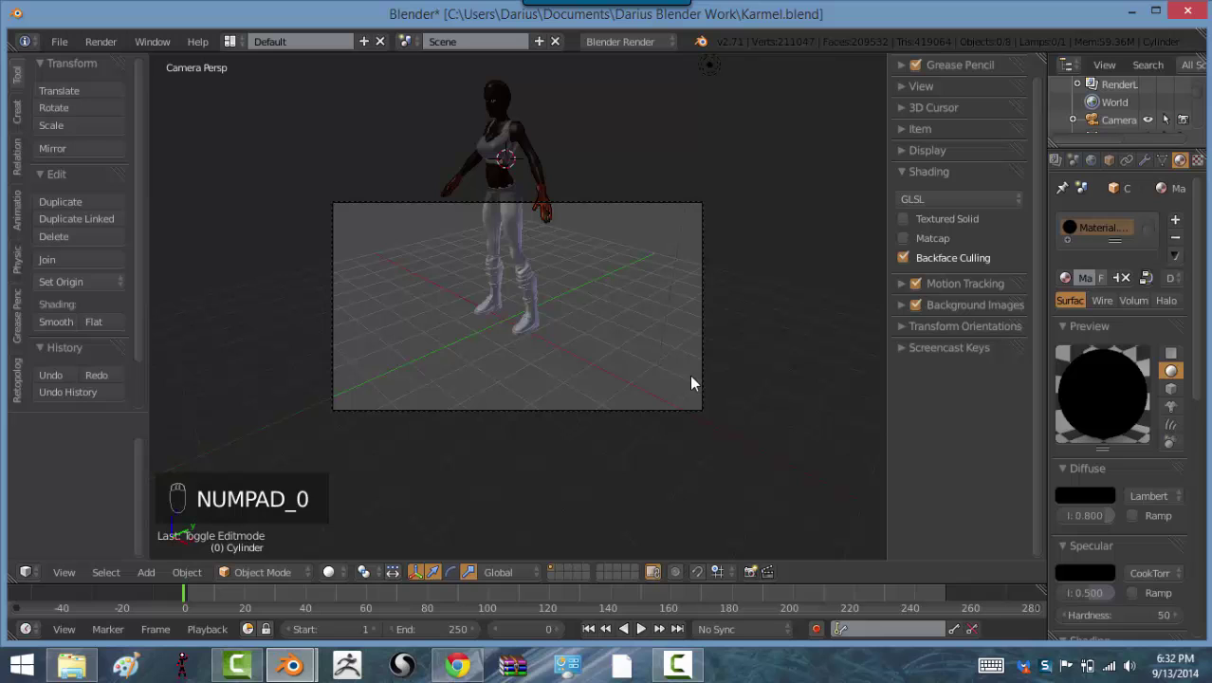
{"action": "left_click_drag", "start_coordinate": [708, 381], "coordinate": [587, 214]}
{"action": "key", "text": "g"}
{"action": "key", "text": "g"}
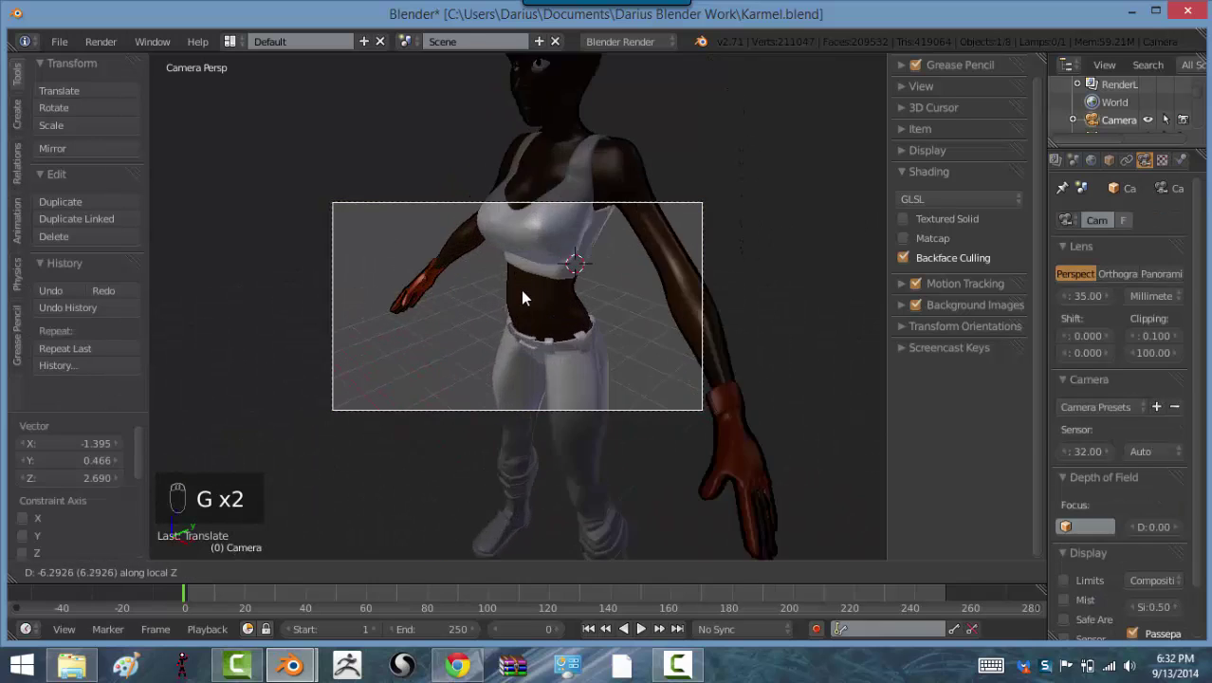
{"action": "key", "text": "g"}
Step: Move and rotate the camera to frame the character's head and upper body closer
{"action": "key", "text": "r"}
{"action": "key", "text": "g"}
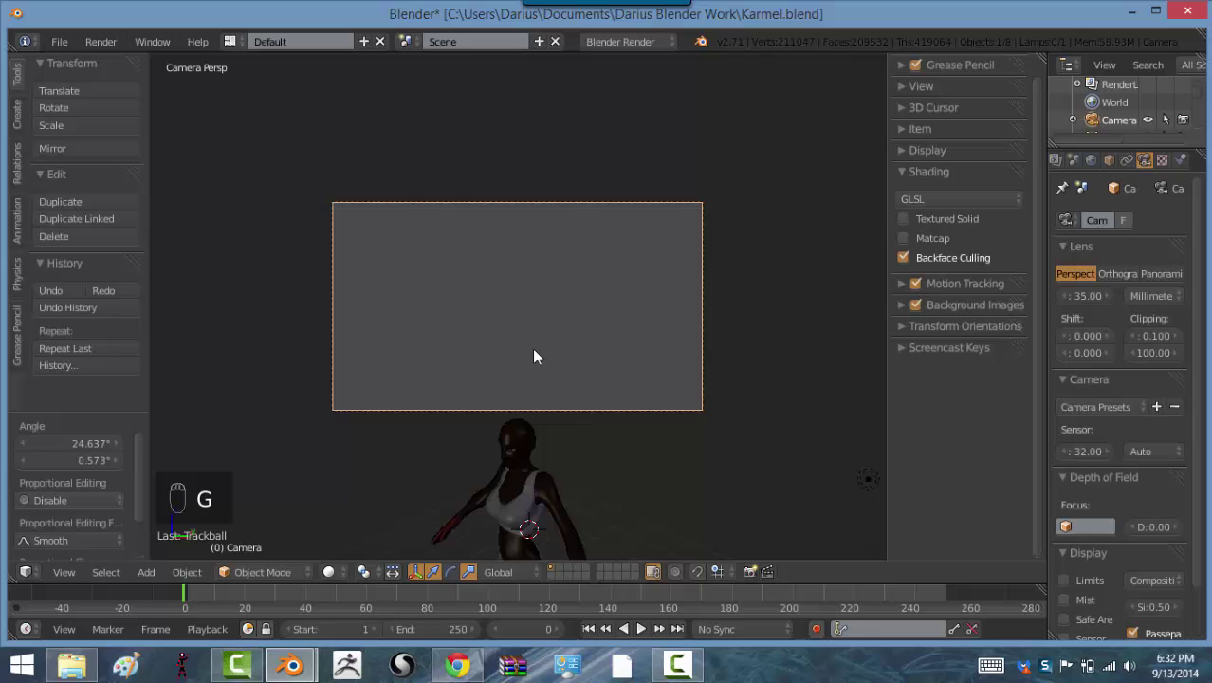
{"action": "key", "text": "r"}
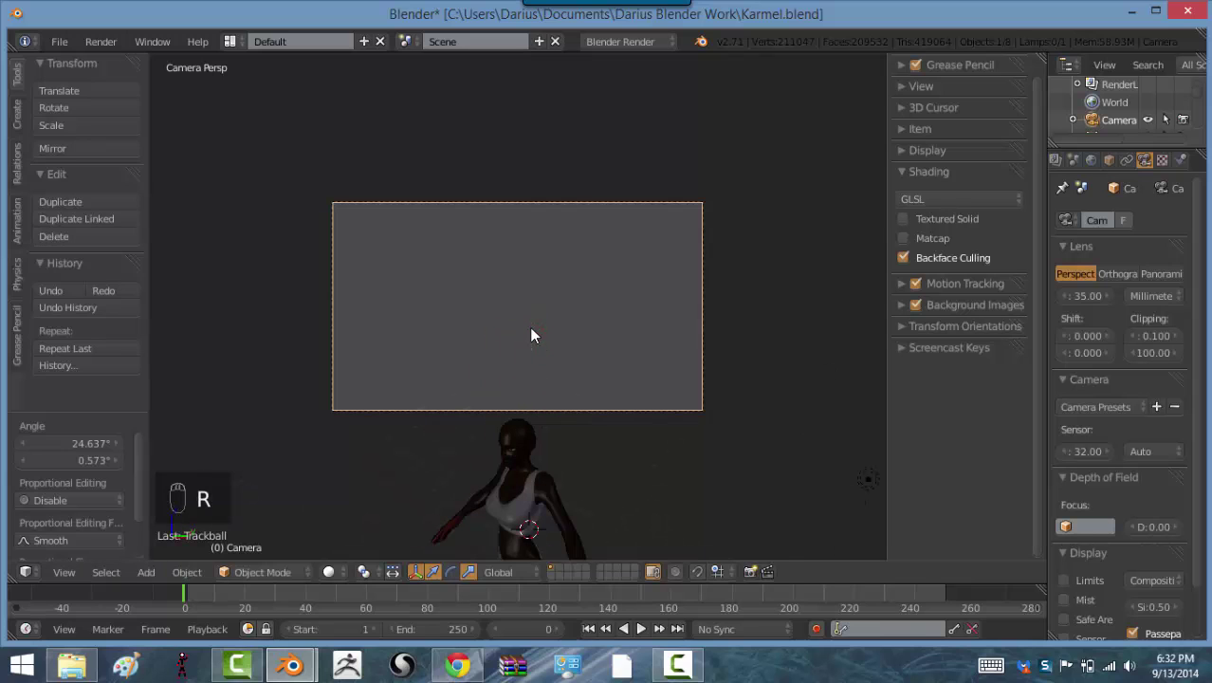
{"action": "key", "text": "g"}
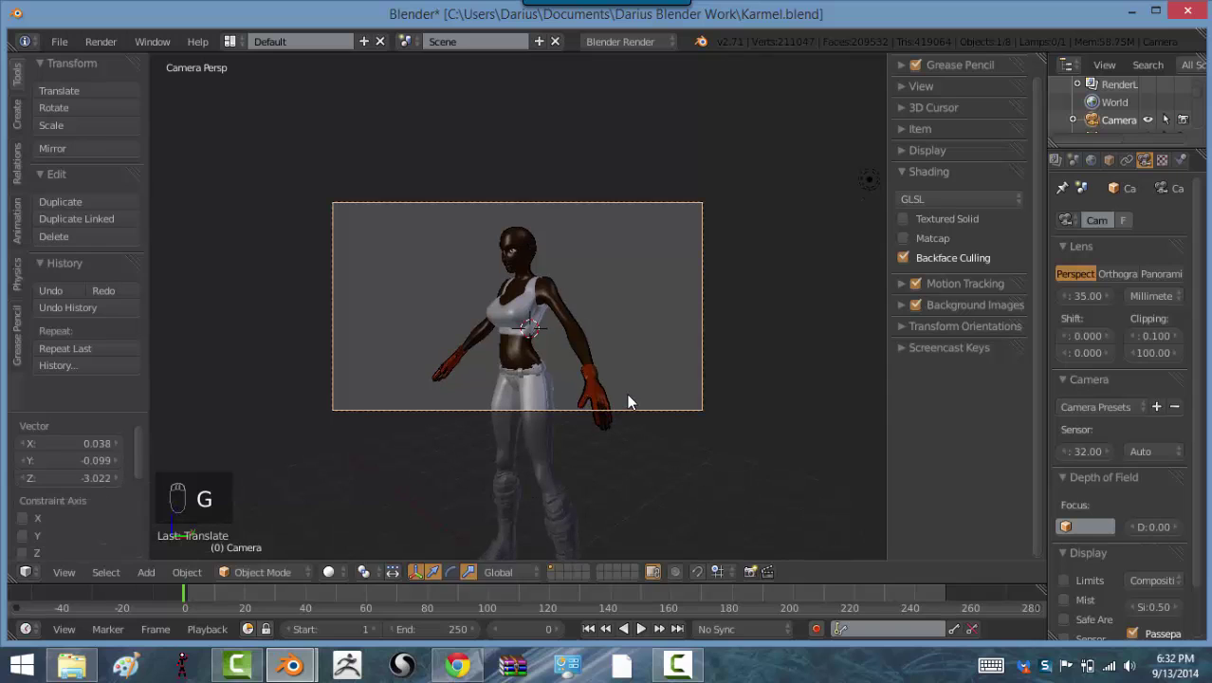
{"action": "key", "text": "r"}
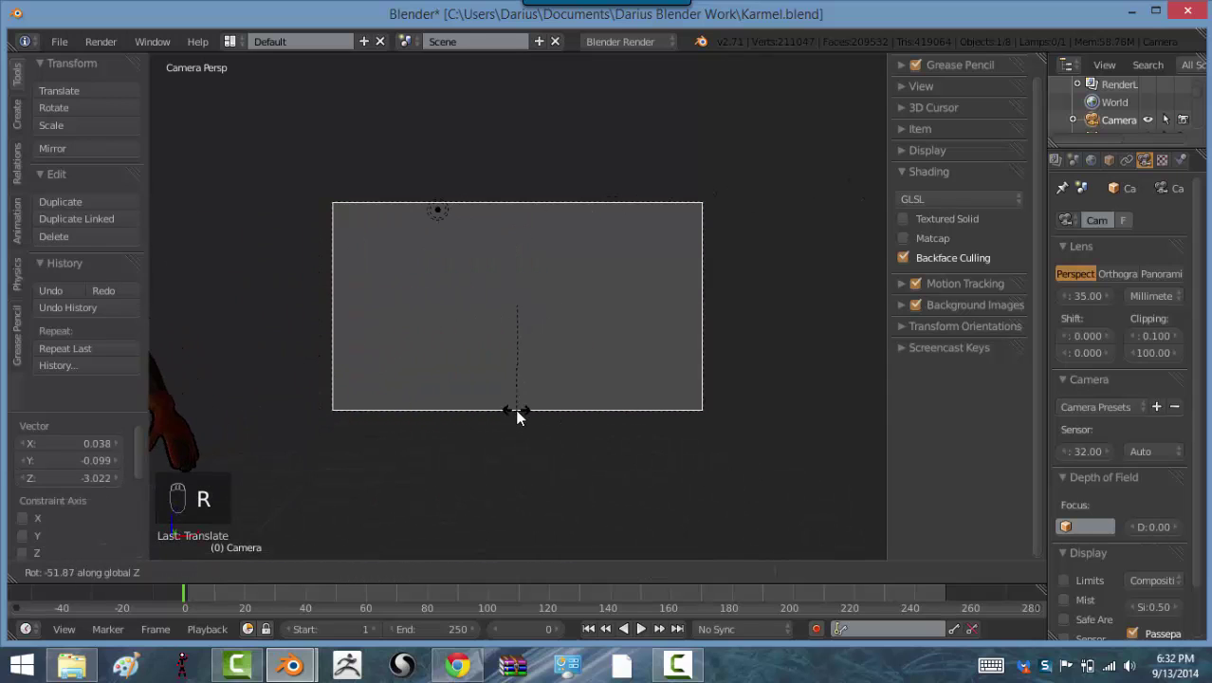
{"action": "key", "text": "g"}
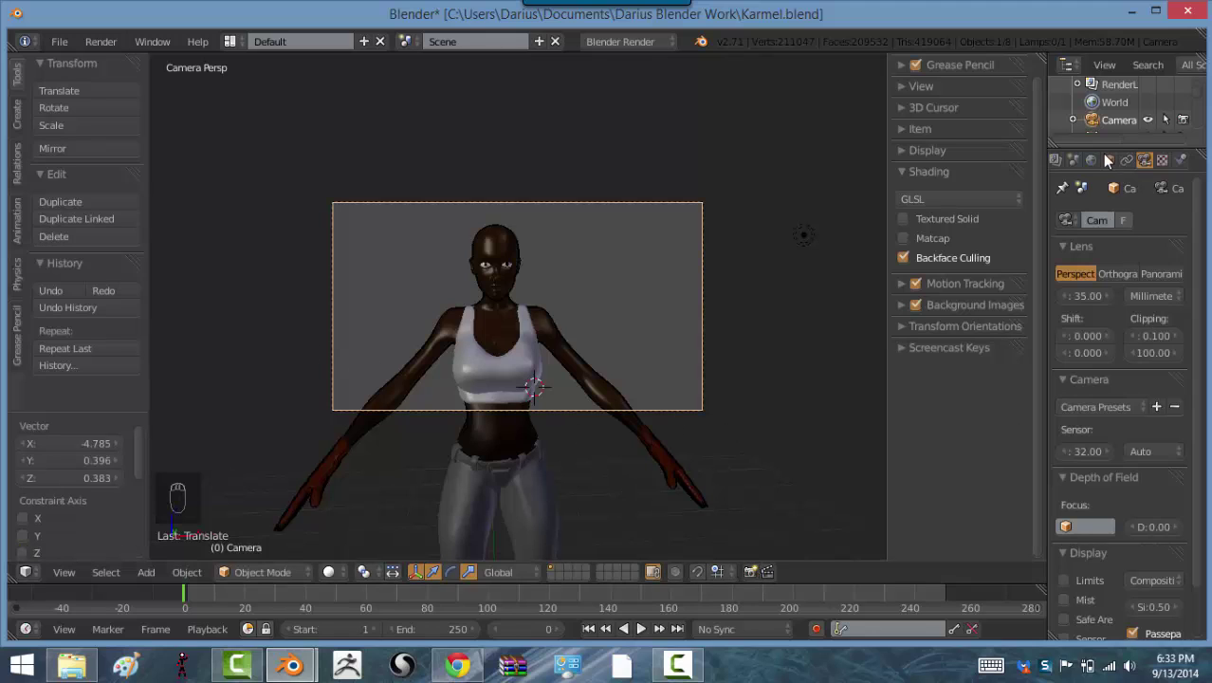
Step: Show the Render settings in a widened Properties editor with both viewport side panels hidden
{"action": "left_click_drag", "start_coordinate": [1095, 169], "coordinate": [811, 415]}
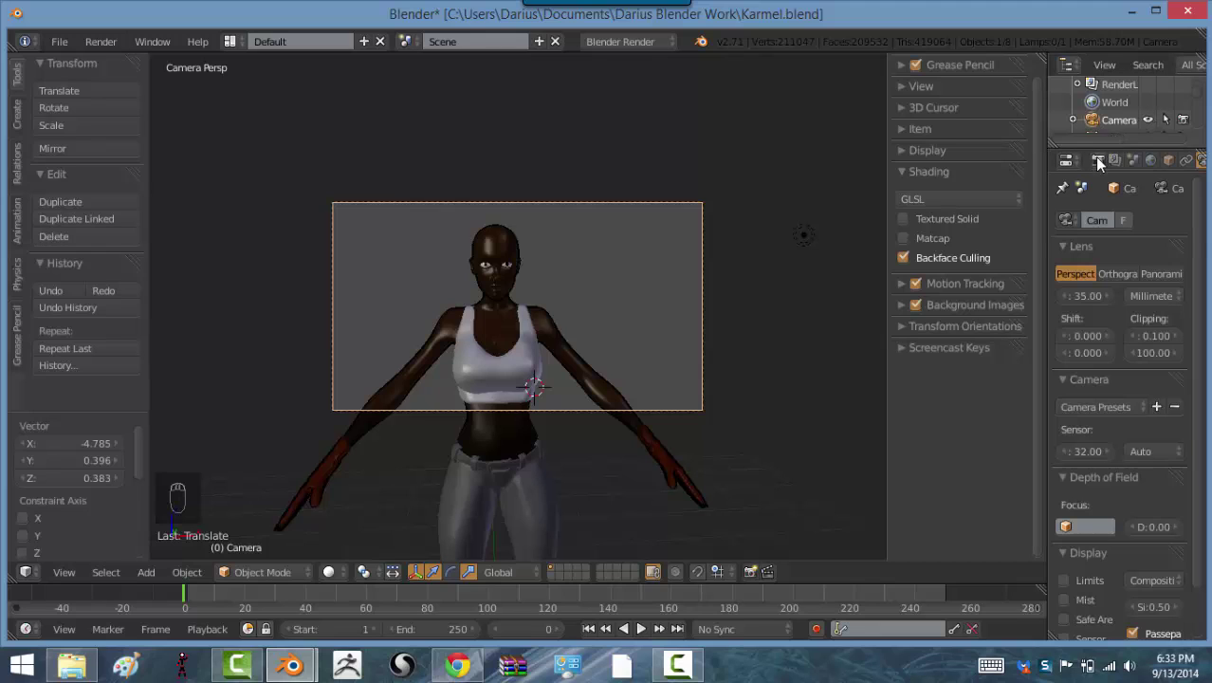
{"action": "left_click_drag", "start_coordinate": [1104, 163], "coordinate": [1039, 34]}
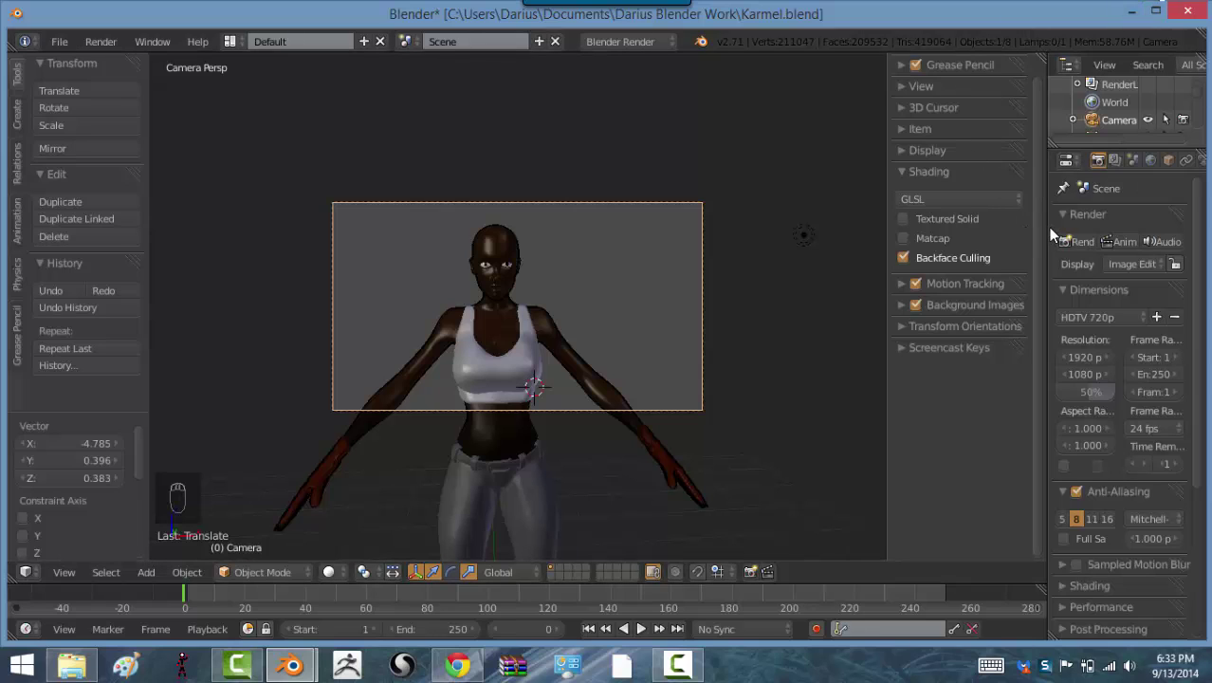
{"action": "key", "text": "n"}
{"action": "key", "text": "t"}
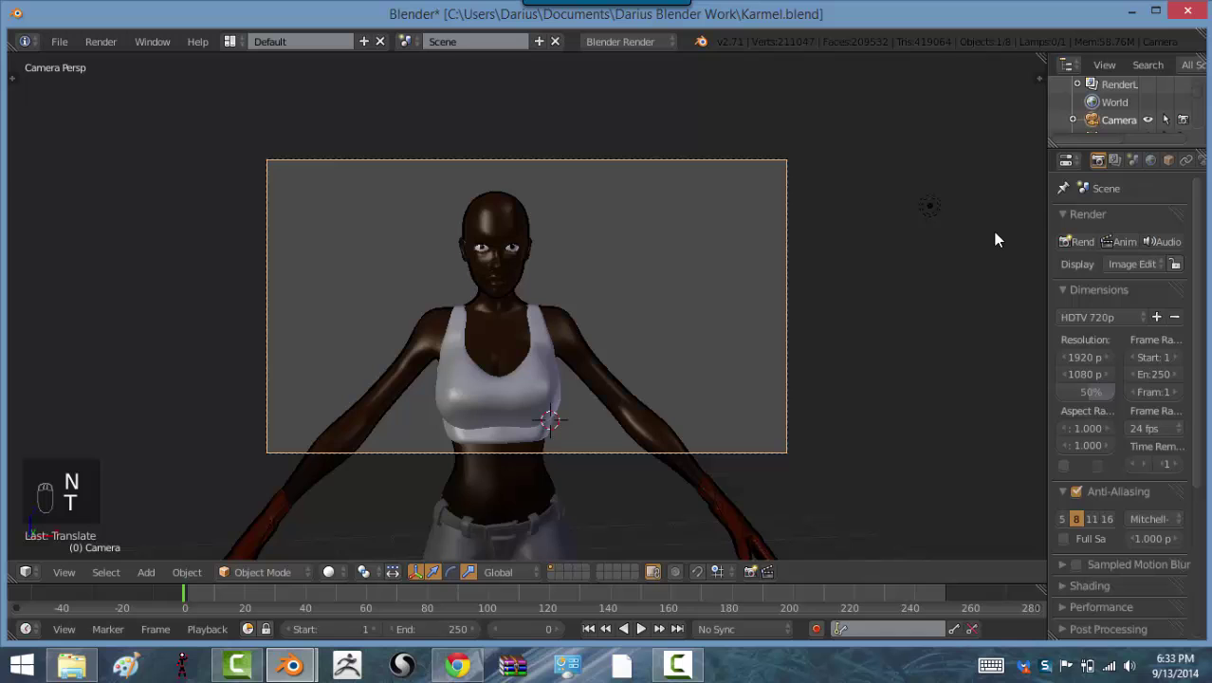
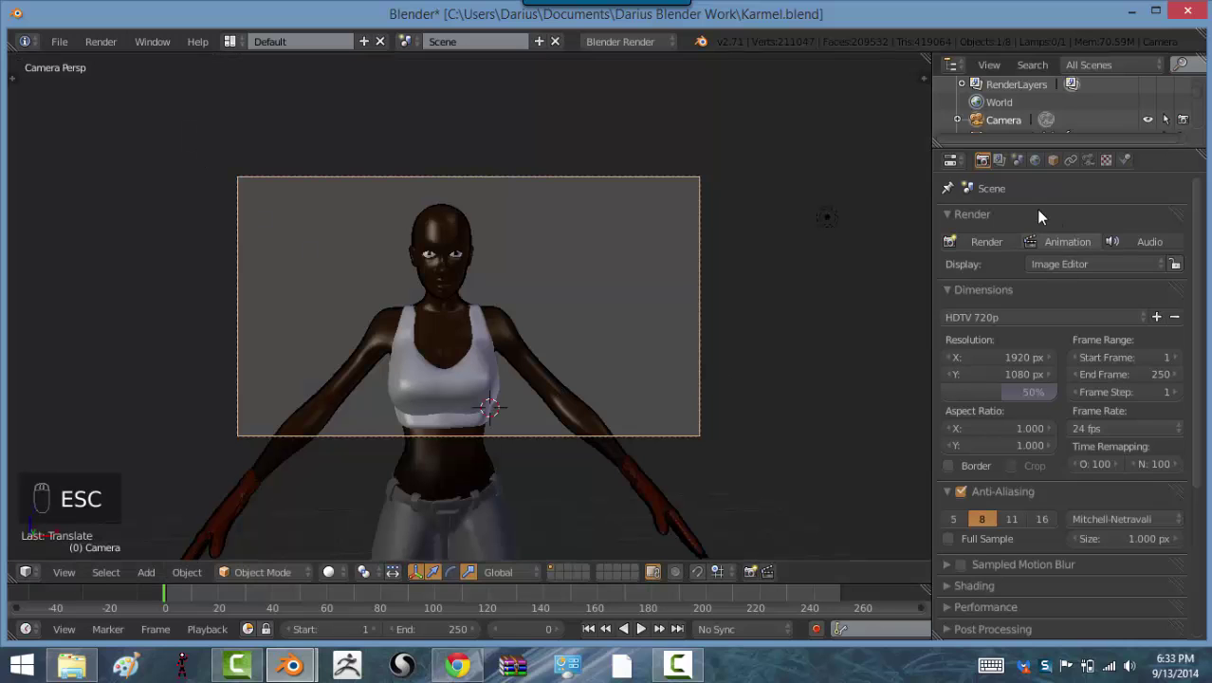
Step: Set the spotlight's falloff to Constant and move it higher and to the side, aimed at the character
{"action": "left_click_drag", "start_coordinate": [833, 208], "coordinate": [707, 315]}
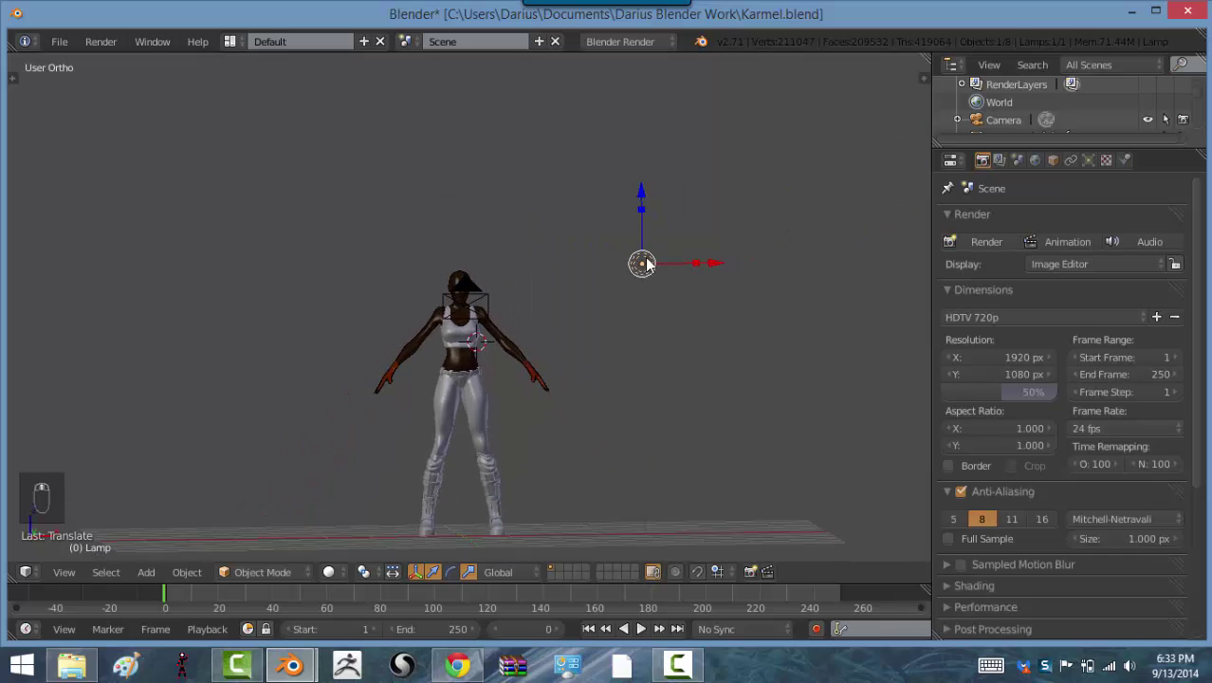
{"action": "key", "text": "g"}
{"action": "key", "text": "g"}
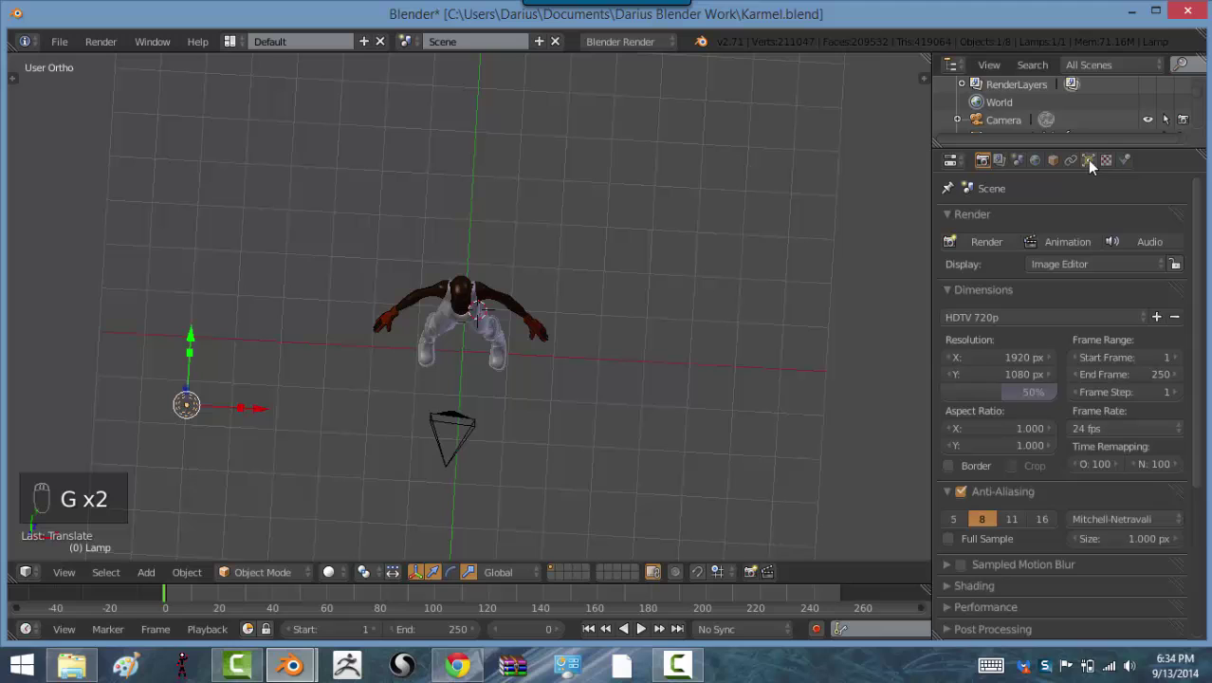
{"action": "left_click_drag", "start_coordinate": [1093, 166], "coordinate": [1063, 176]}
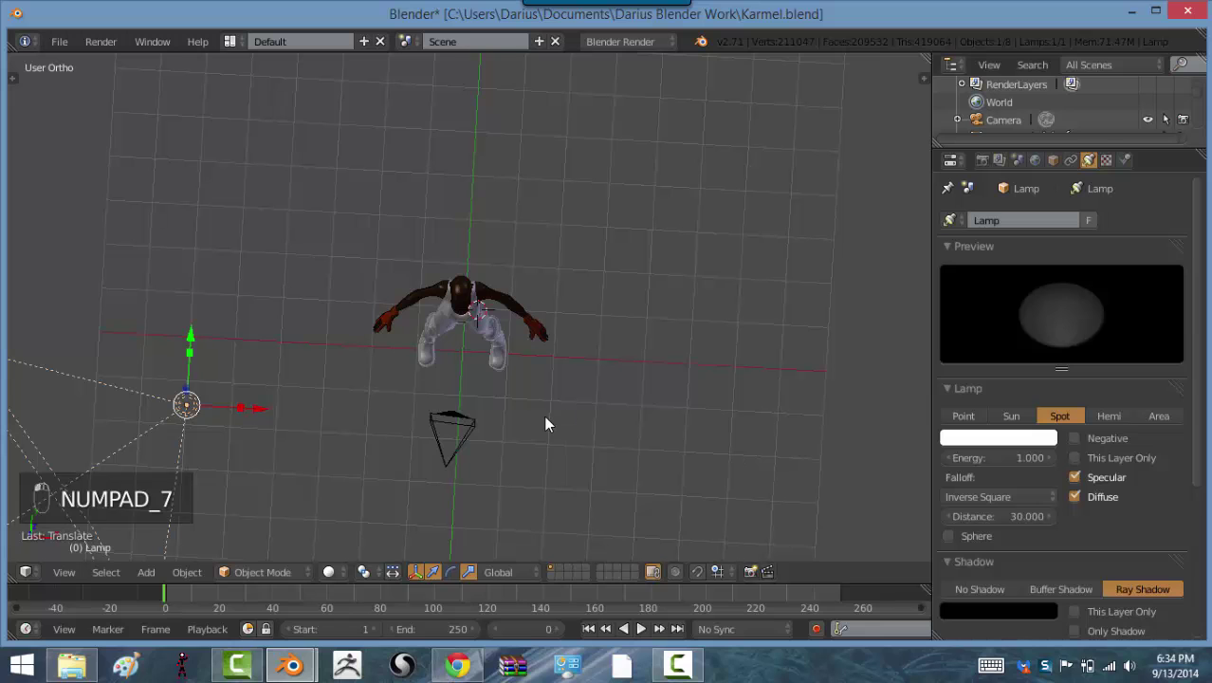
{"action": "key", "text": "KP_7"}
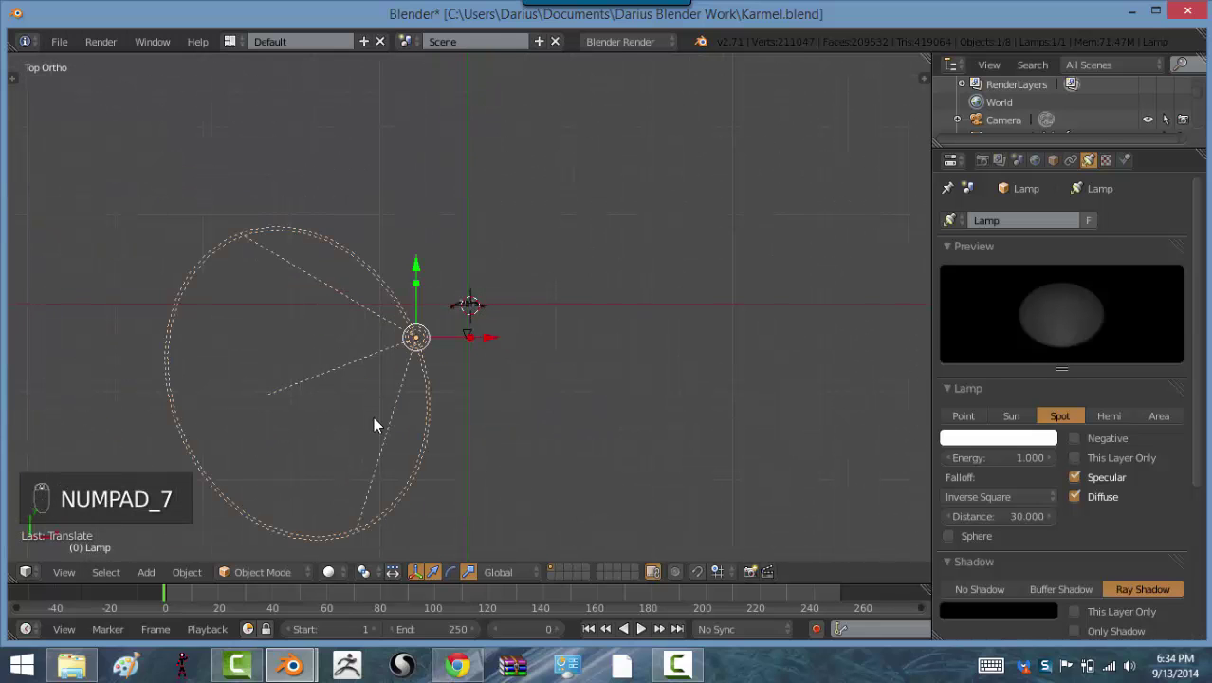
{"action": "key", "text": "r"}
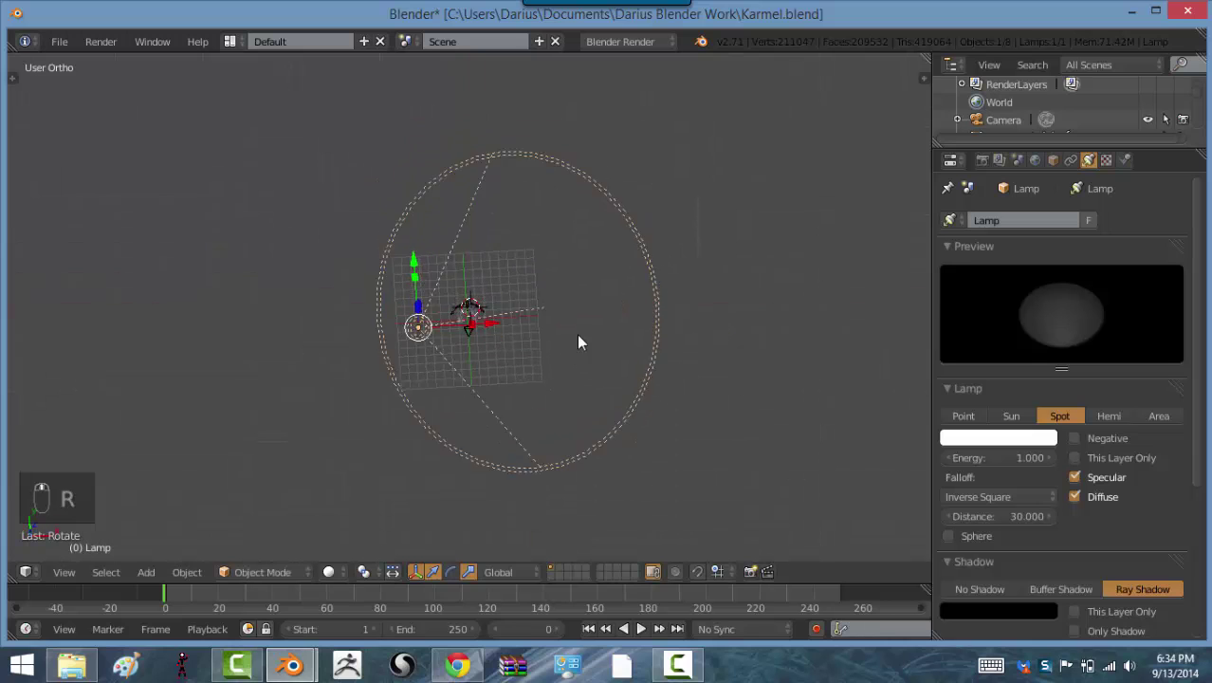
{"action": "key", "text": "KP_1"}
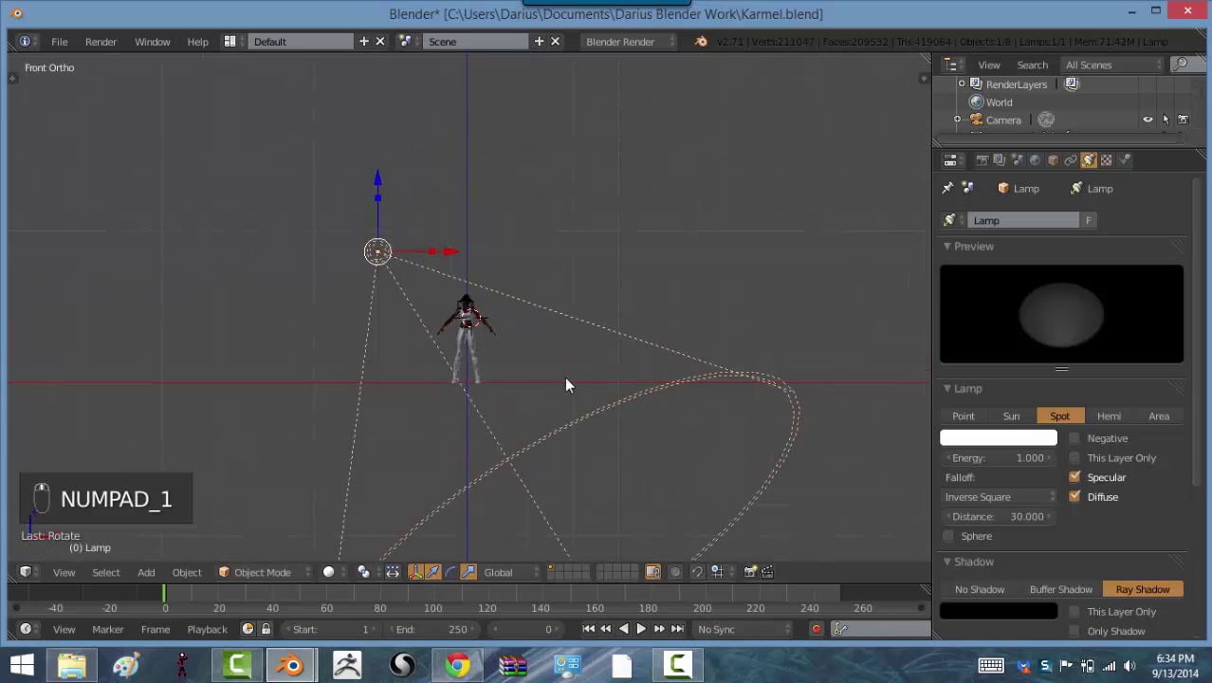
{"action": "key", "text": "r"}
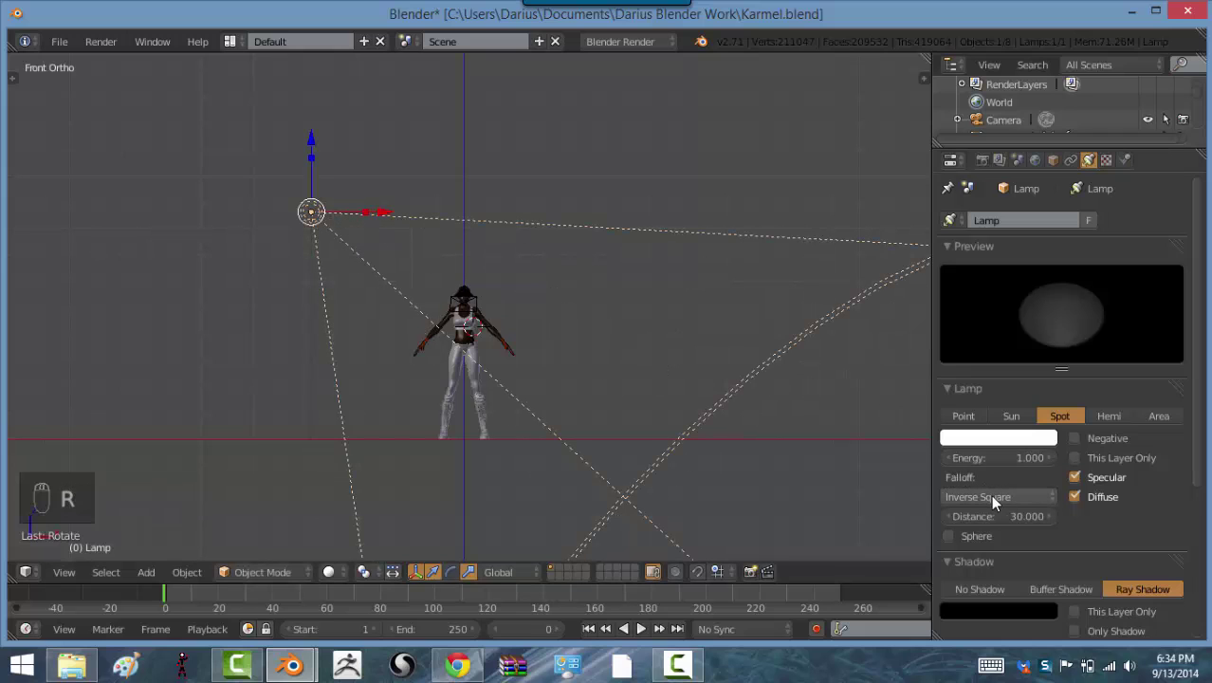
{"action": "left_click_drag", "start_coordinate": [999, 500], "coordinate": [1003, 469]}
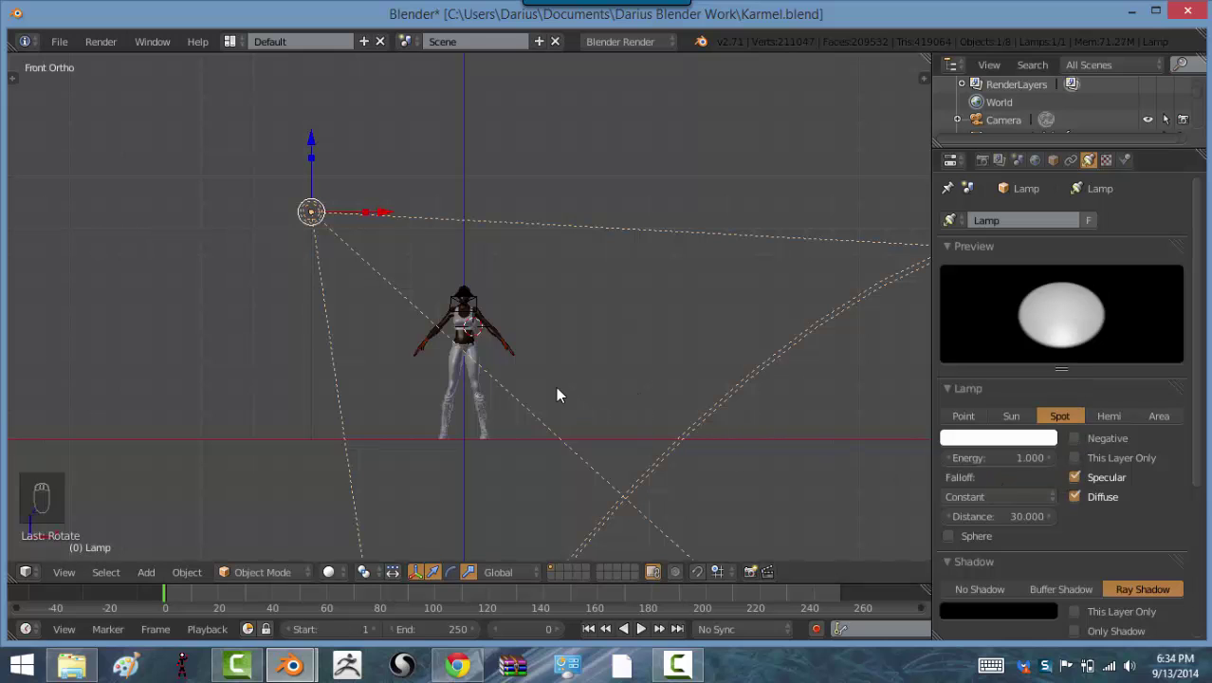
{"action": "key", "text": "g"}
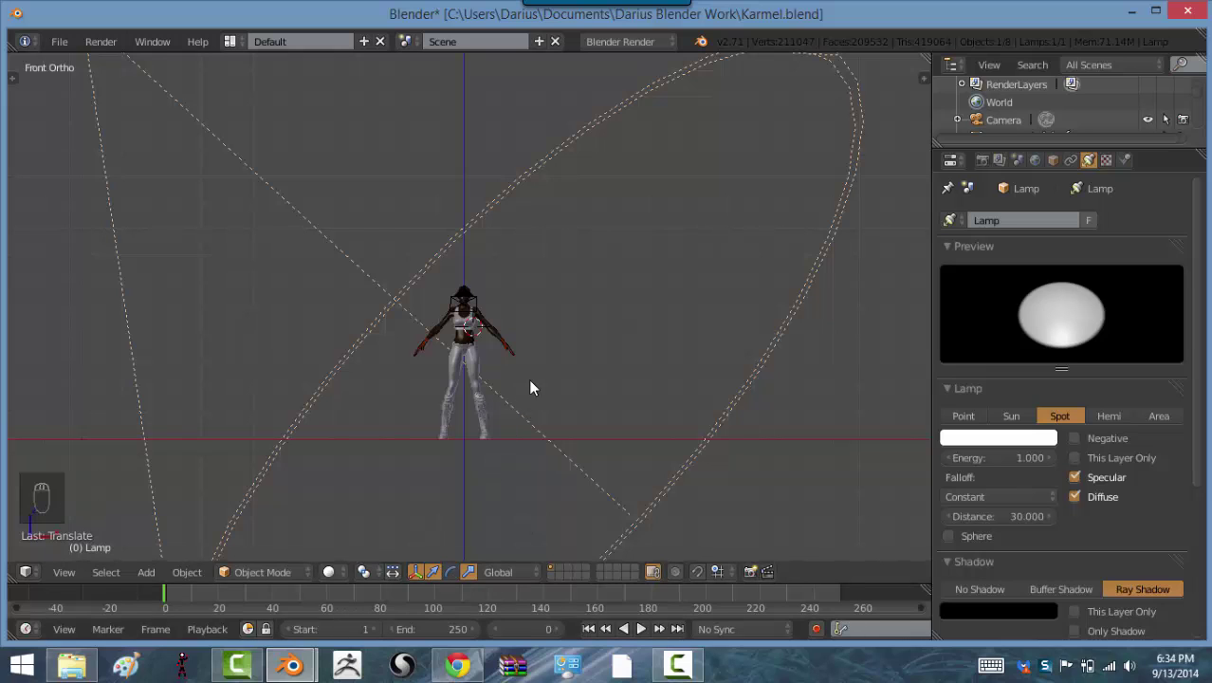
Step: Duplicate the spotlight and place the copy on the other side of the character at half energy
{"action": "middle_click", "coordinate": [532, 386]}
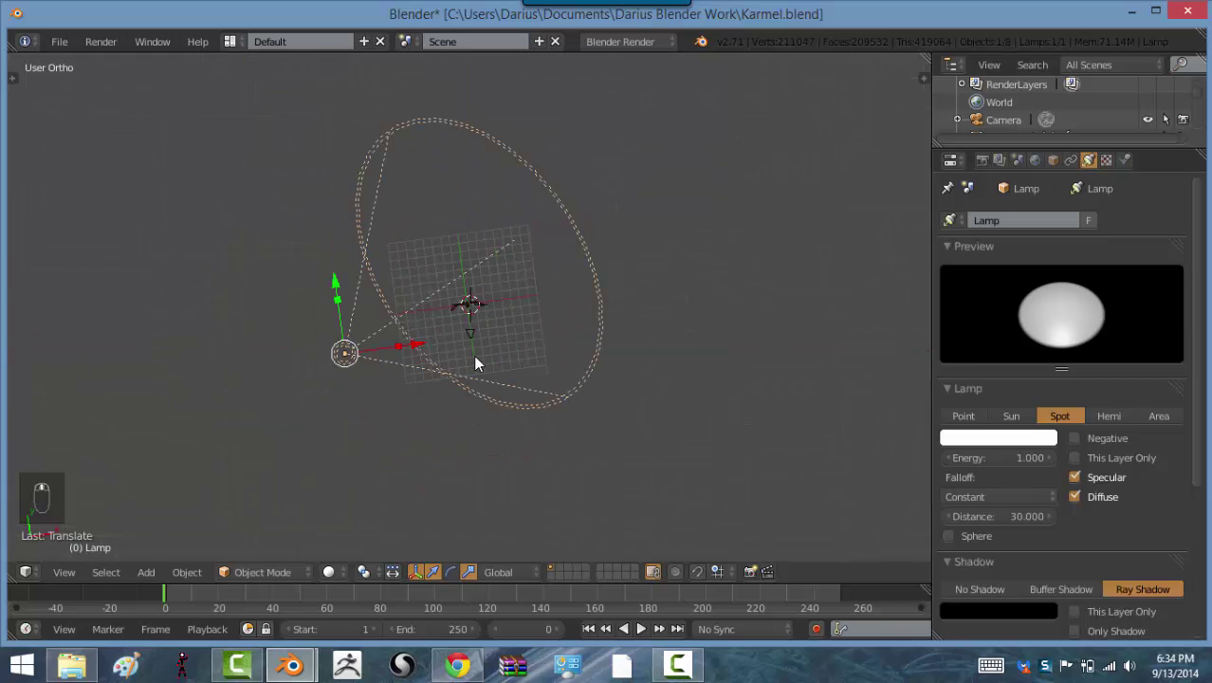
{"action": "key", "text": "KP_7"}
{"action": "key", "text": "r"}
{"action": "key", "text": "g"}
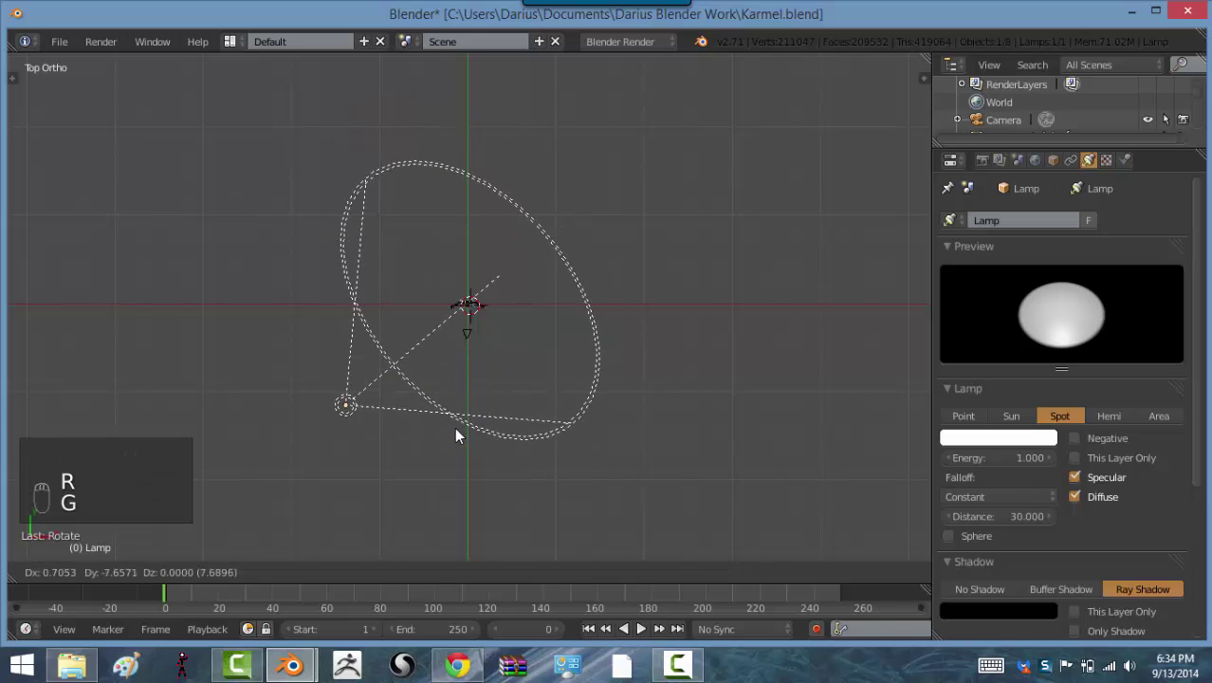
{"action": "key", "text": "shift+d"}
{"action": "key", "text": "r"}
{"action": "key", "text": "g"}
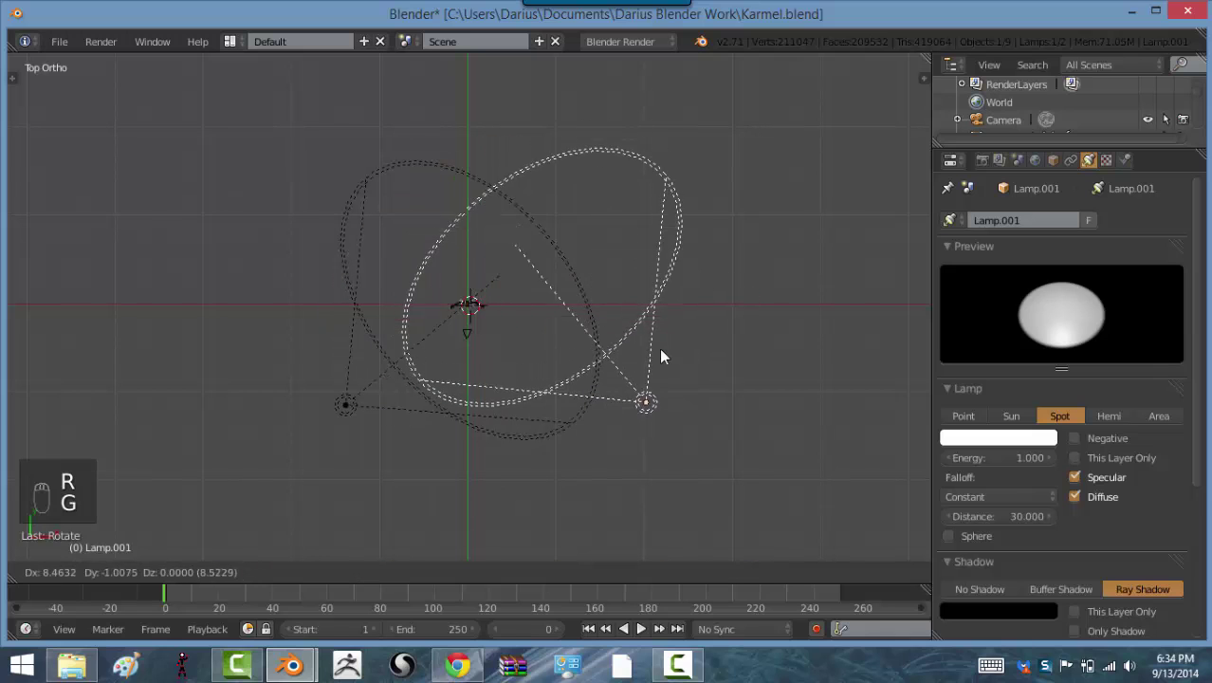
{"action": "key", "text": "r"}
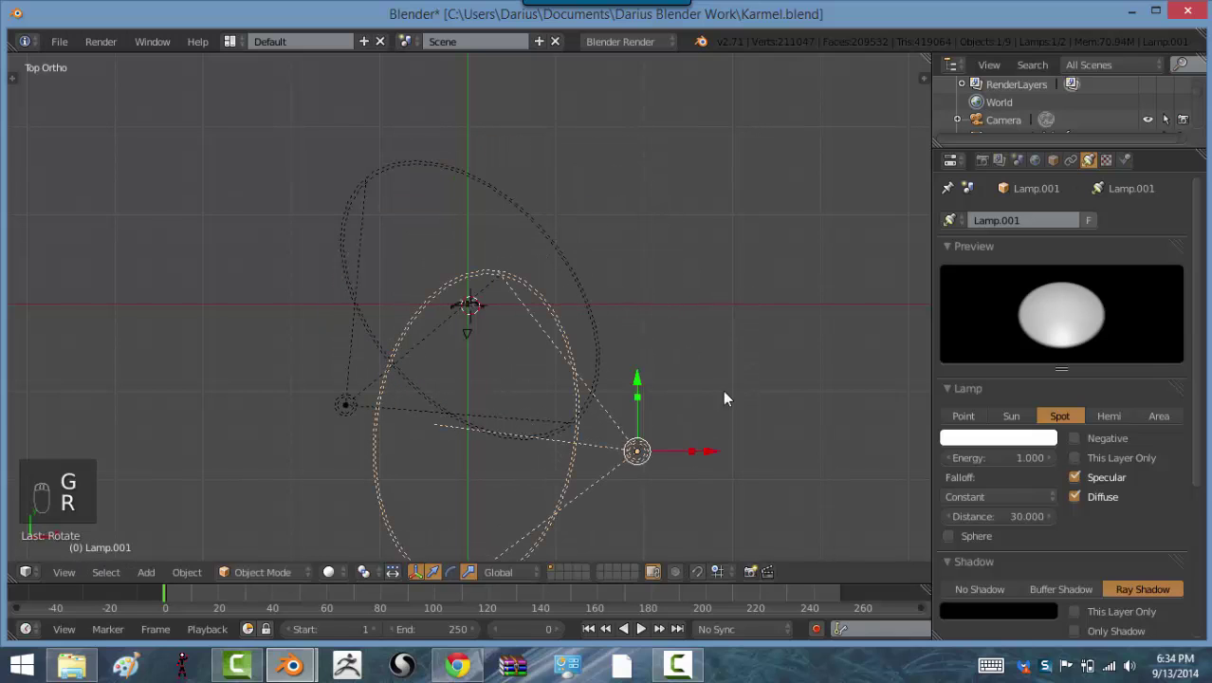
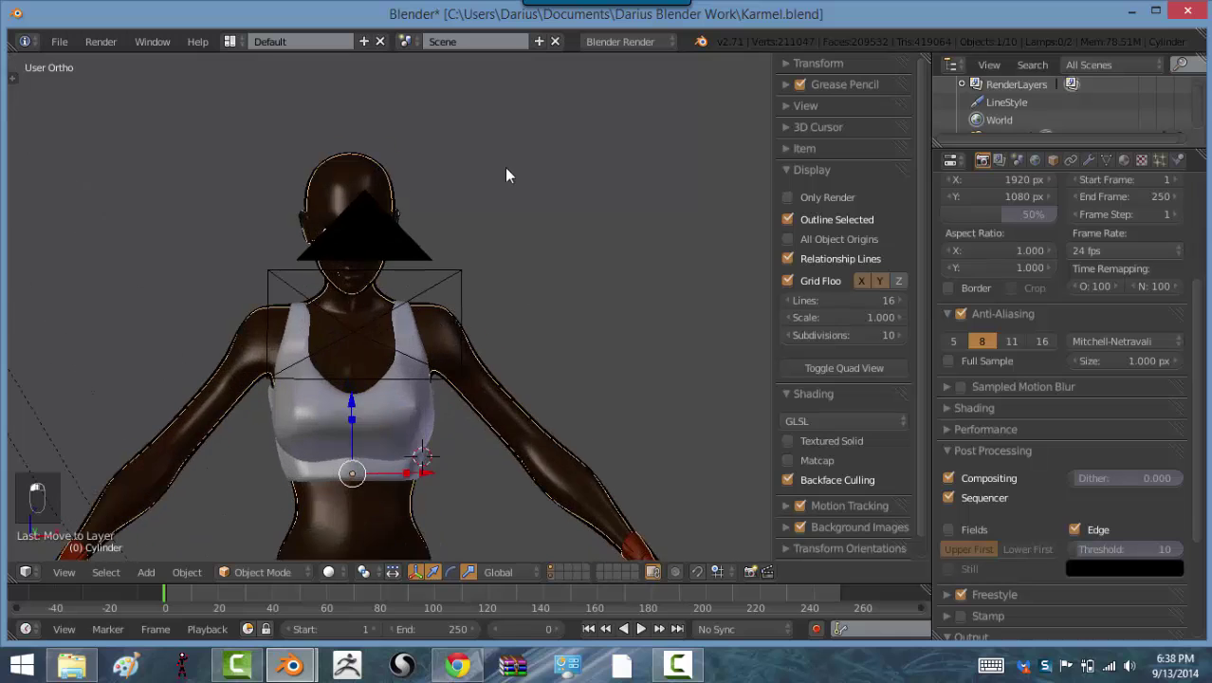
Step: Switch the render engine back and bring the character's face into close-up view
{"action": "left_click_drag", "start_coordinate": [359, 198], "coordinate": [400, 235]}
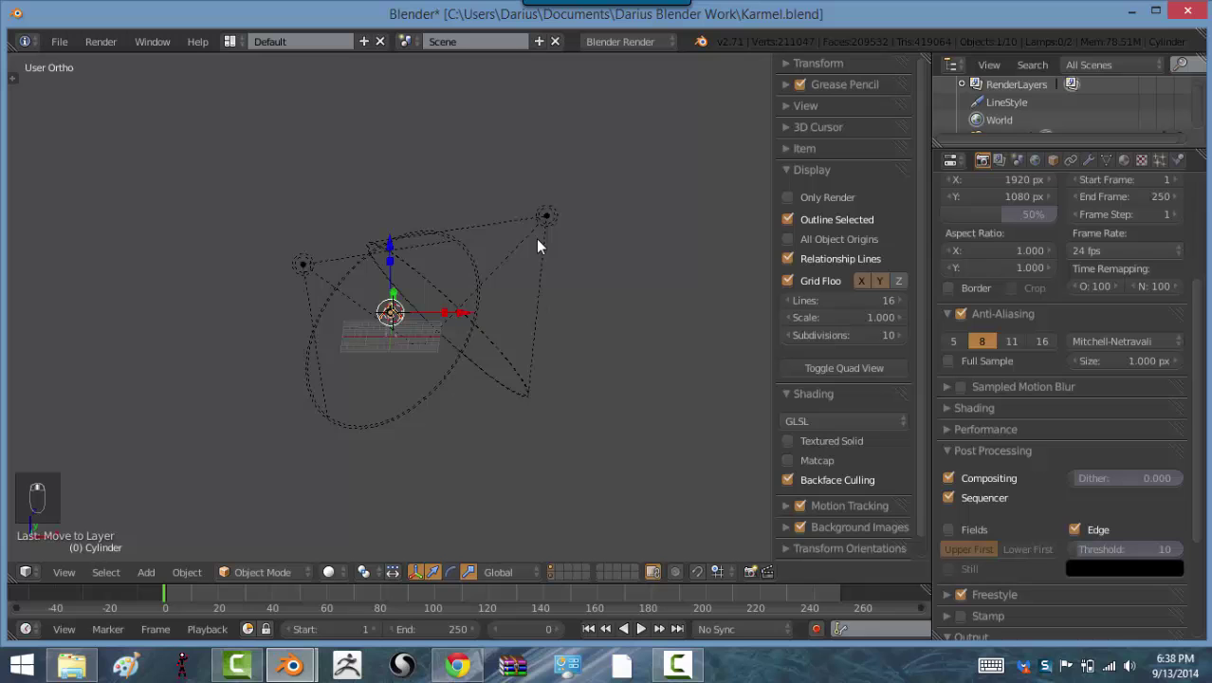
{"action": "left_click_drag", "start_coordinate": [386, 333], "coordinate": [643, 150]}
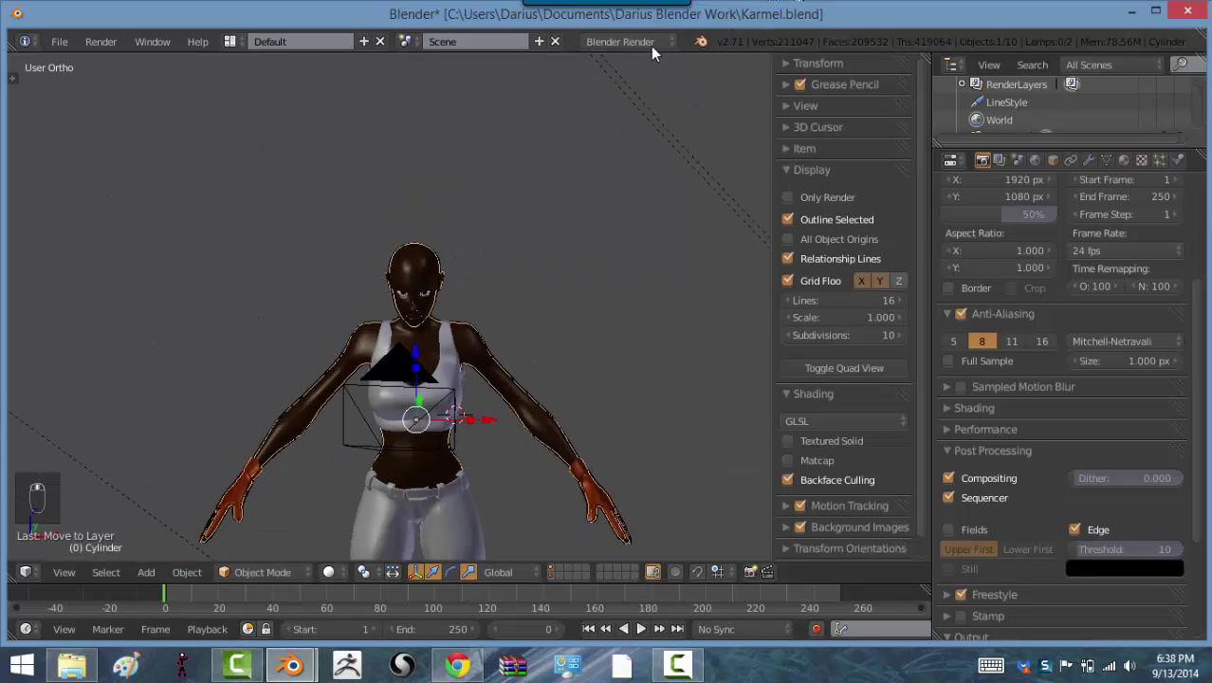
{"action": "left_click", "coordinate": [655, 51]}
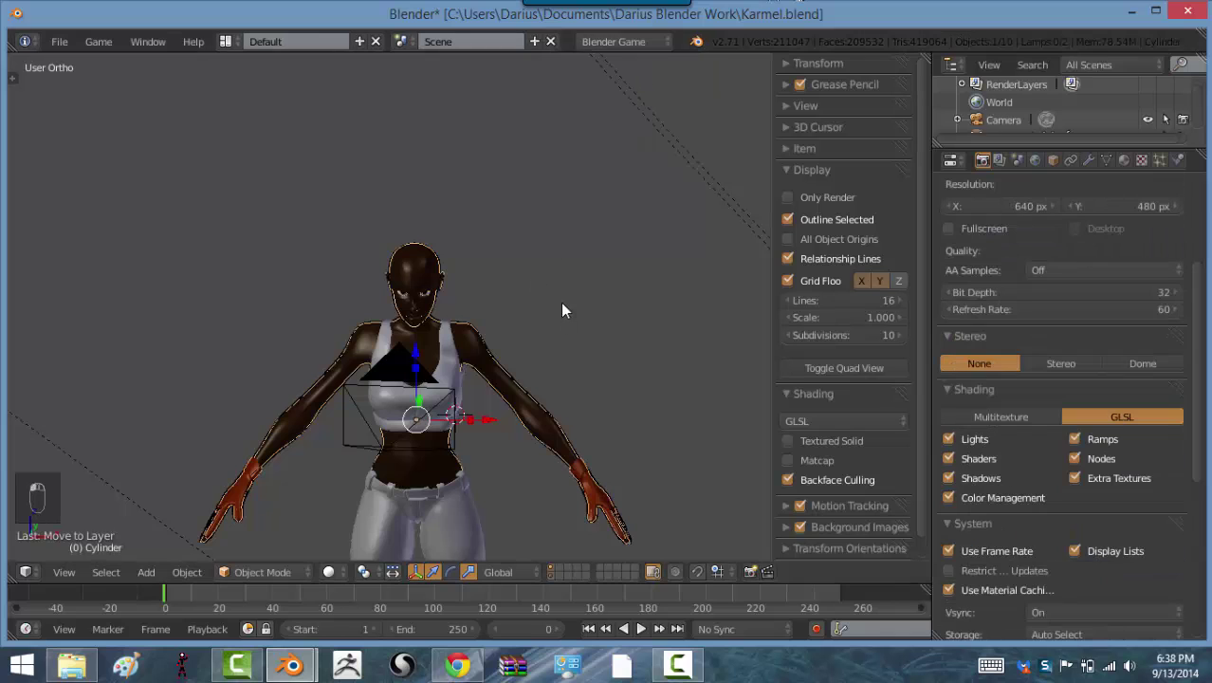
{"action": "key", "text": "a"}
{"action": "middle_click", "coordinate": [405, 290]}
{"action": "middle_click", "coordinate": [490, 302]}
{"action": "left_click_drag", "start_coordinate": [398, 291], "coordinate": [202, 302]}
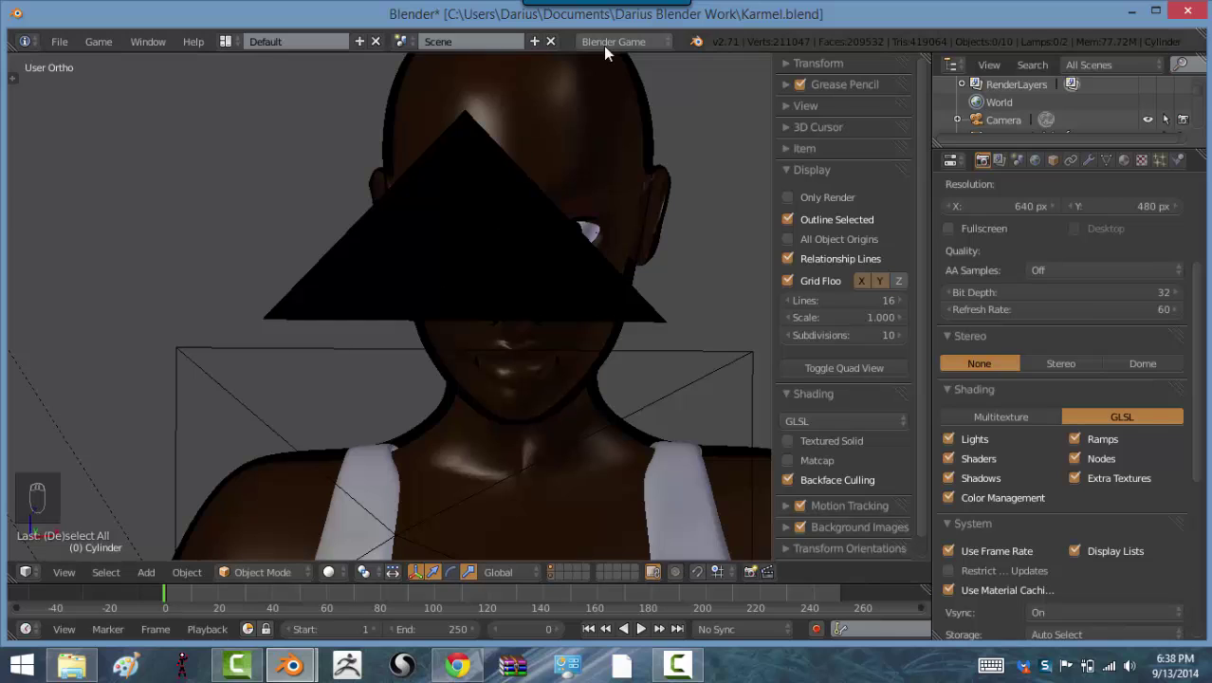
Step: Pull back from the face to frame the character's head, outlined top and arms
{"action": "left_click_drag", "start_coordinate": [610, 48], "coordinate": [565, 287]}
{"action": "middle_click", "coordinate": [582, 420]}
{"action": "middle_click", "coordinate": [598, 410]}
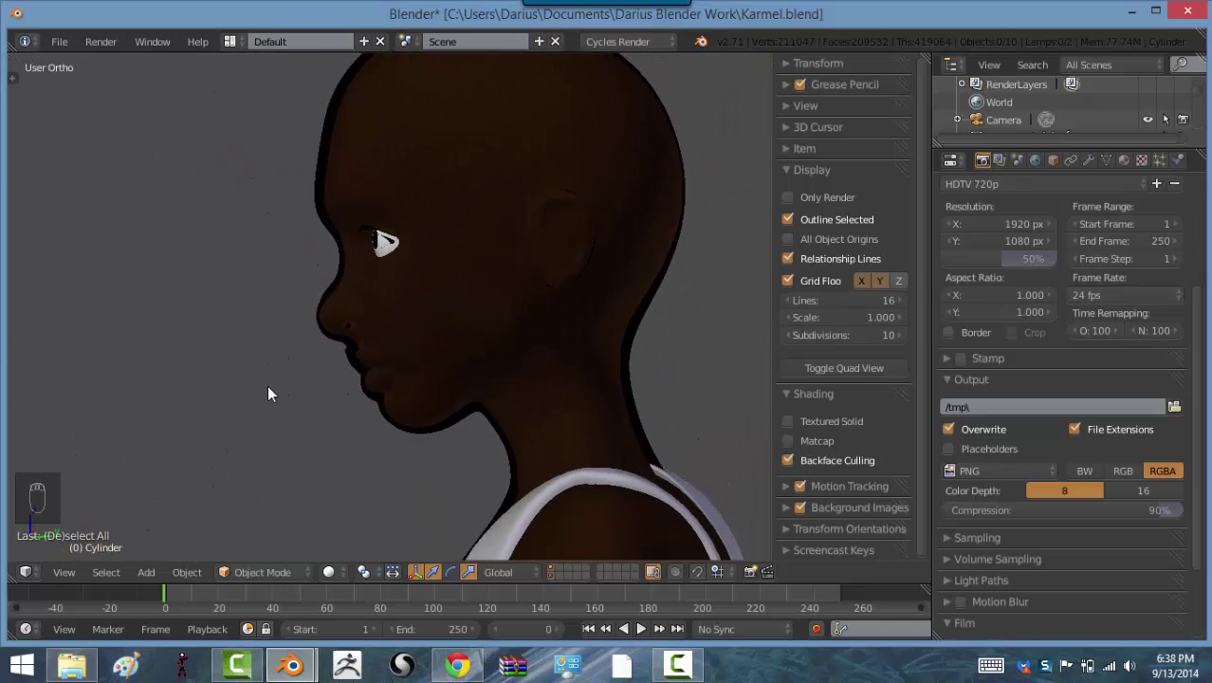
{"action": "middle_click", "coordinate": [331, 440]}
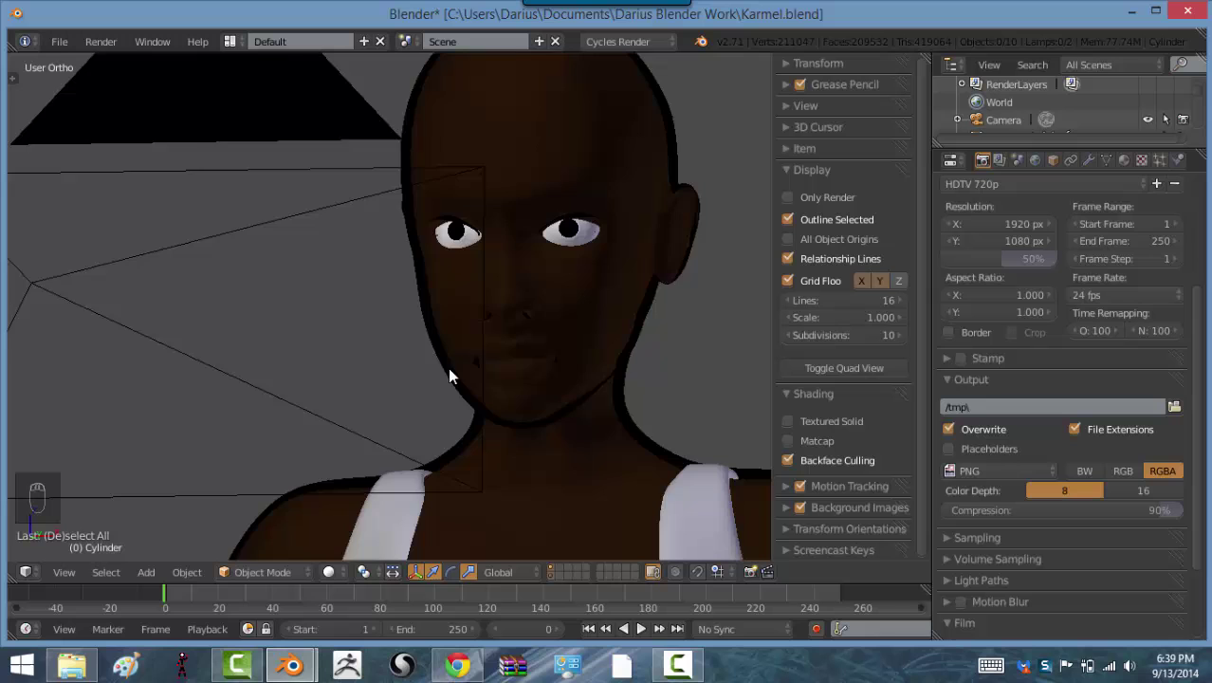
{"action": "left_click_drag", "start_coordinate": [466, 380], "coordinate": [542, 333]}
{"action": "left_click_drag", "start_coordinate": [458, 322], "coordinate": [469, 379]}
Step: Duplicate and fatten the top into a shell and give it a new black material, Material.005
{"action": "left_click_drag", "start_coordinate": [469, 379], "coordinate": [485, 324]}
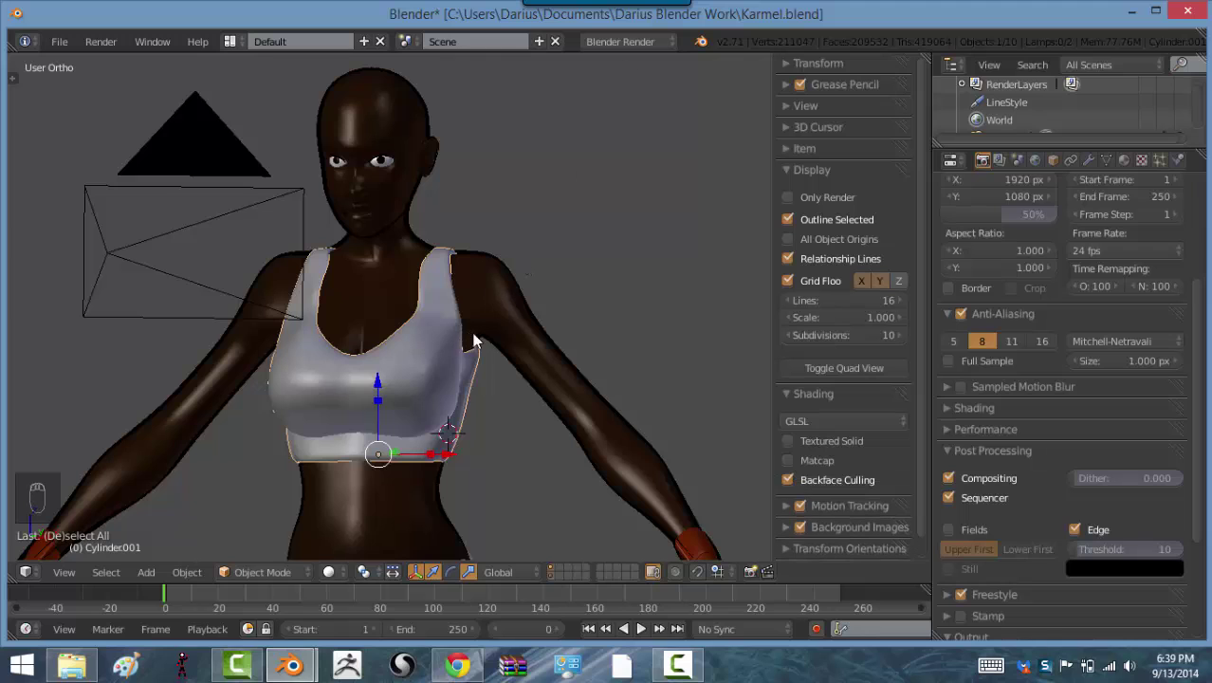
{"action": "key", "text": "Tab"}
{"action": "key", "text": "shift+d"}
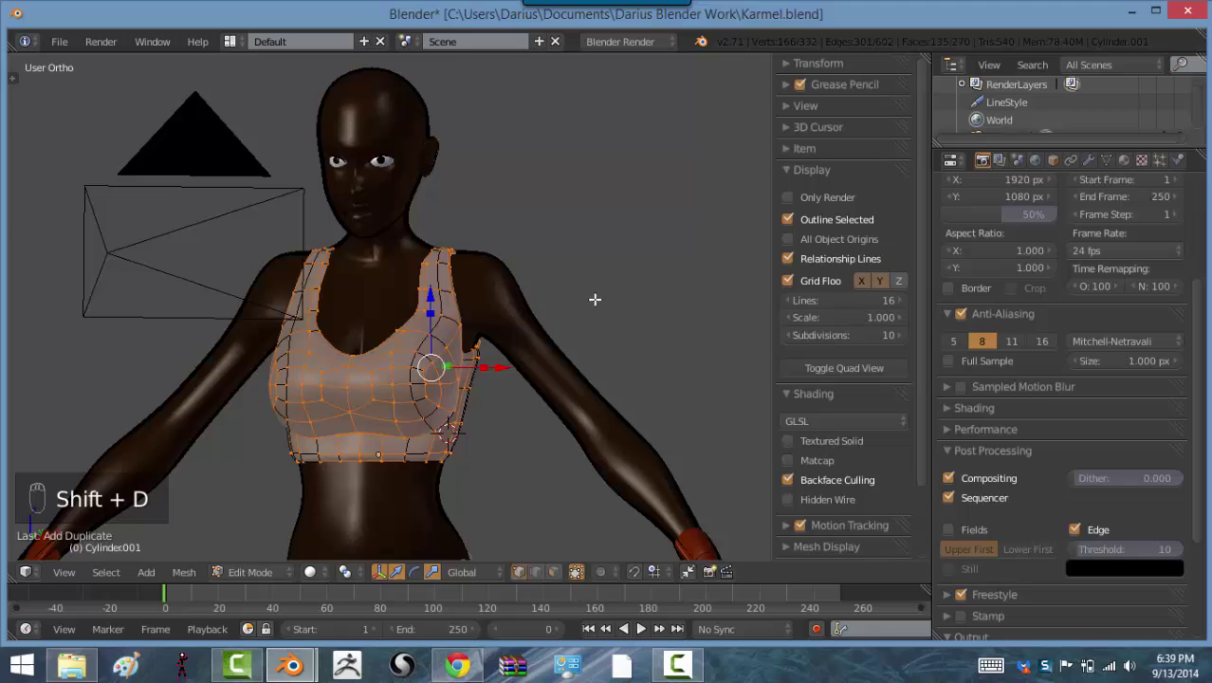
{"action": "key", "text": "alt+s"}
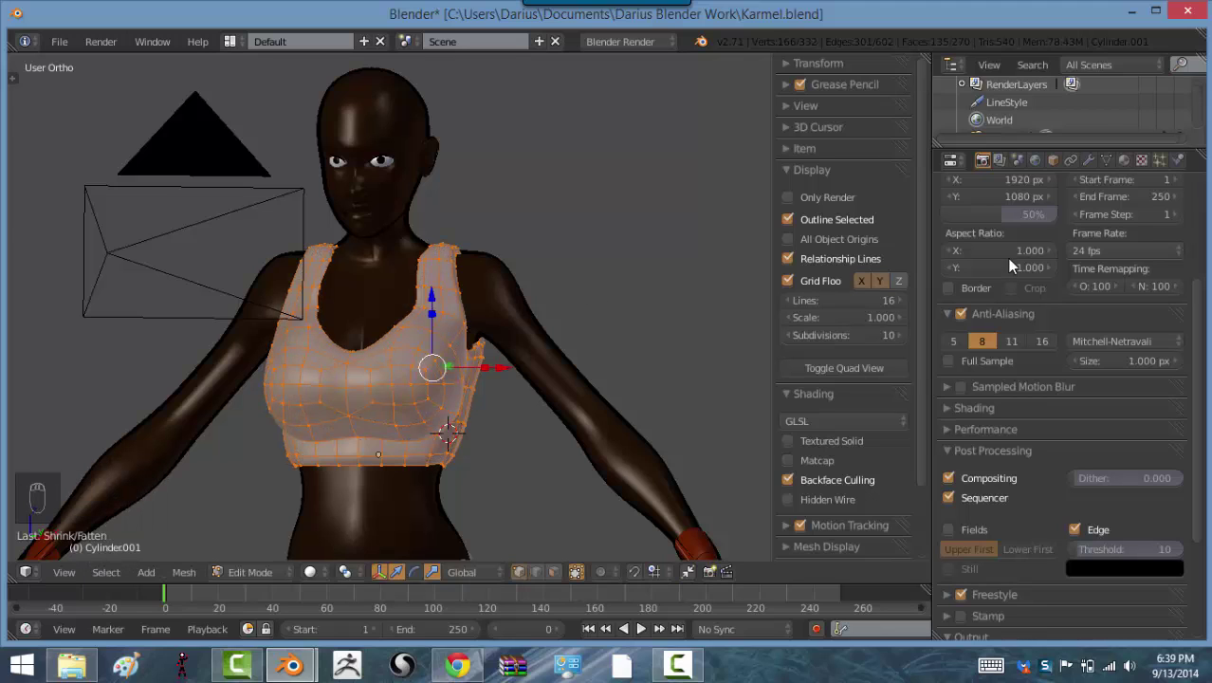
{"action": "left_click_drag", "start_coordinate": [1123, 166], "coordinate": [1048, 415]}
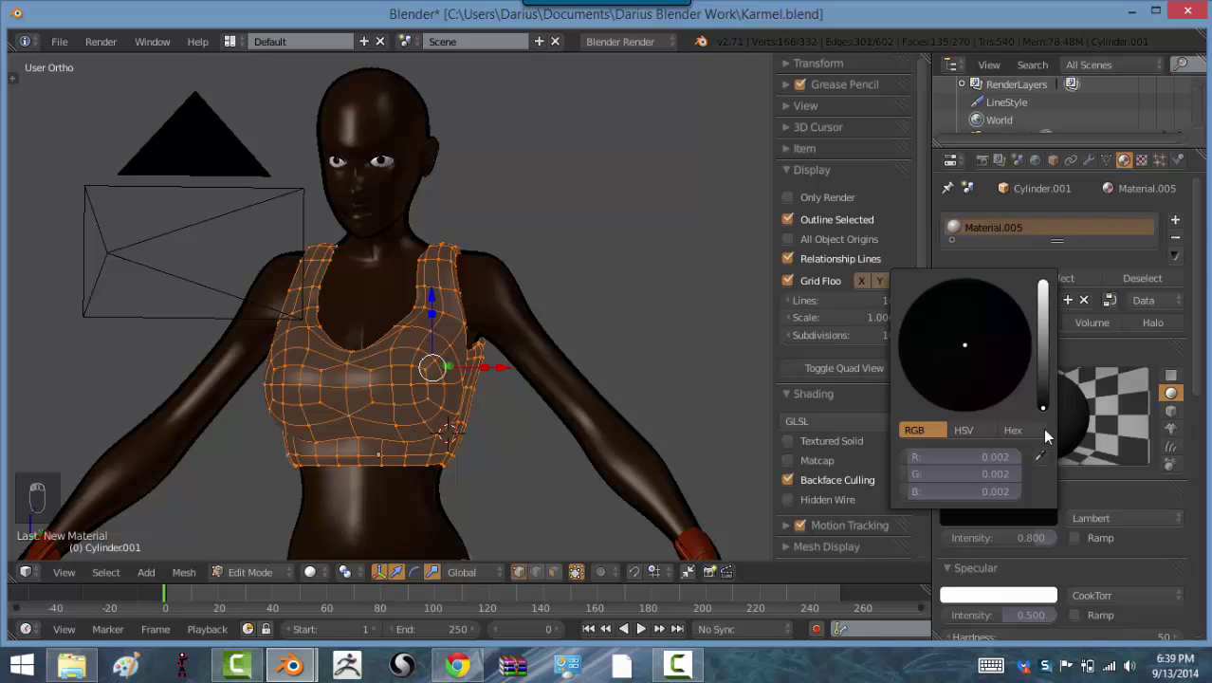
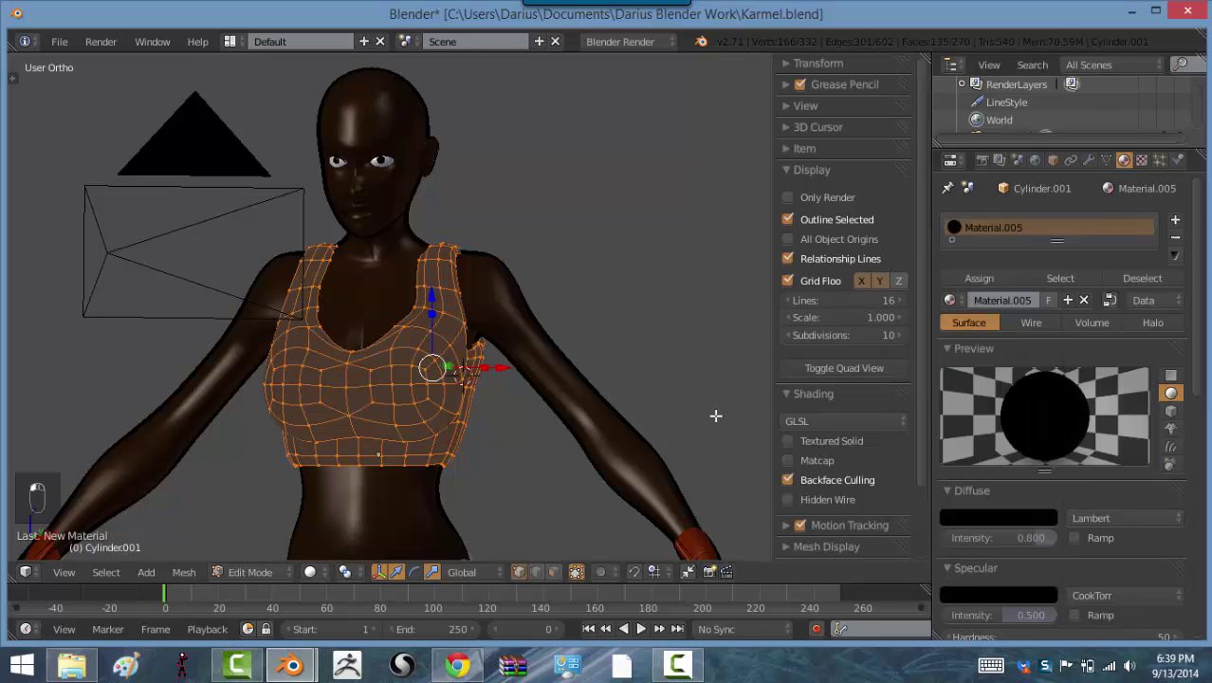
Step: Show the shading tools and check the top shell in Object Mode before editing it again
{"action": "key", "text": "n"}
{"action": "key", "text": "t"}
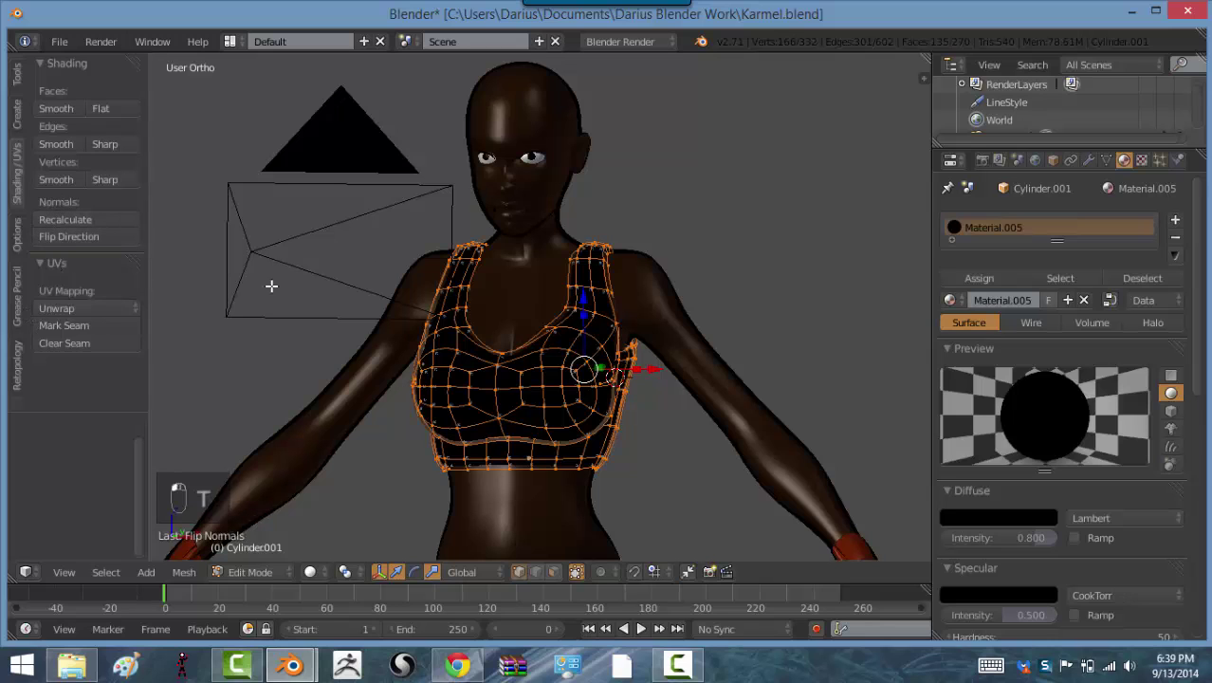
{"action": "key", "text": "Tab"}
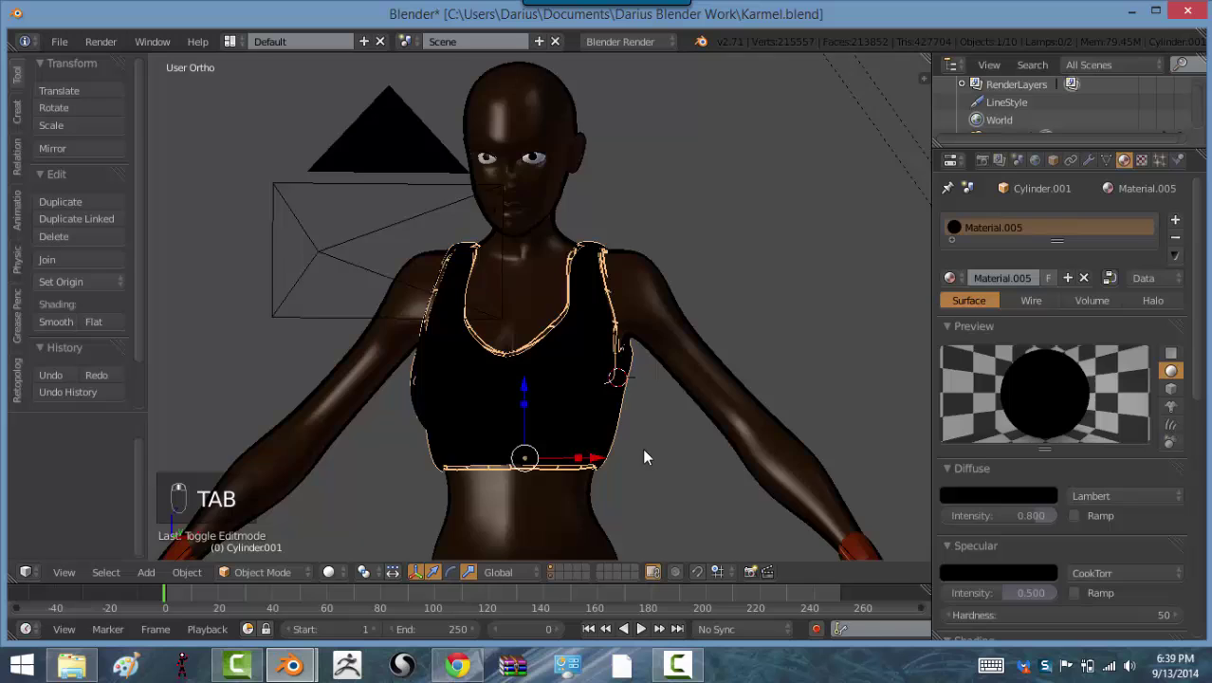
{"action": "key", "text": "Tab"}
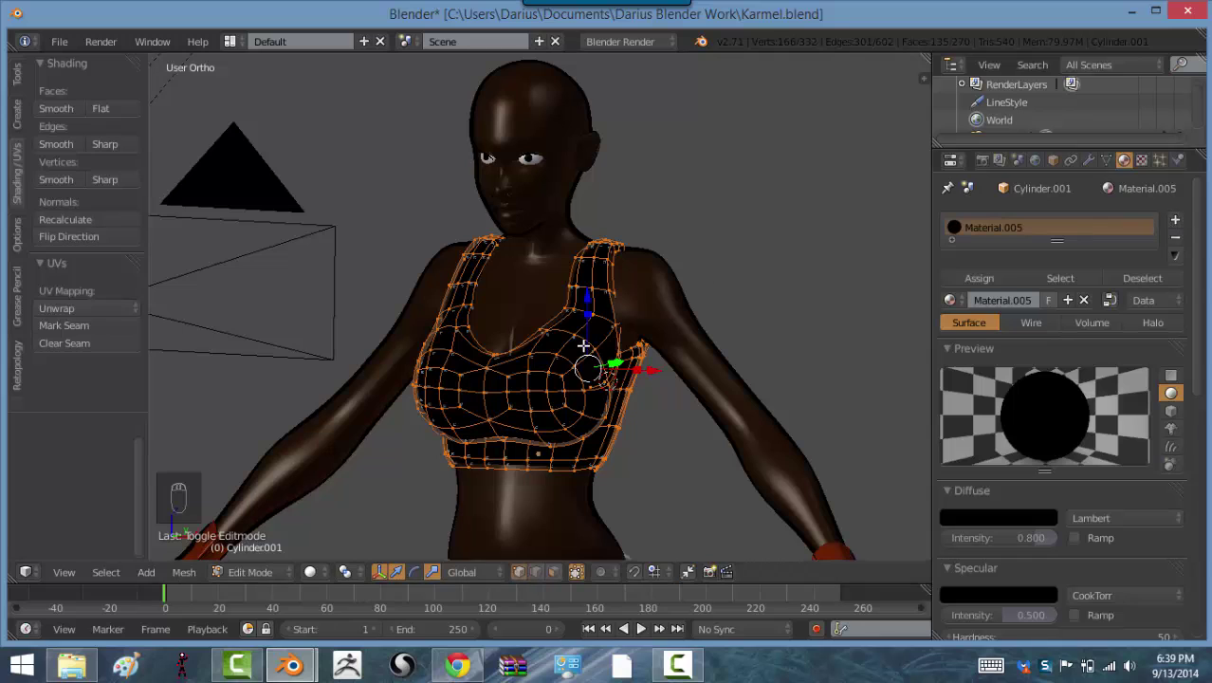
{"action": "key", "text": "z"}
Step: Select all shell vertices, flip their normals and return to Object Mode to see the black outline
{"action": "key", "text": "z"}
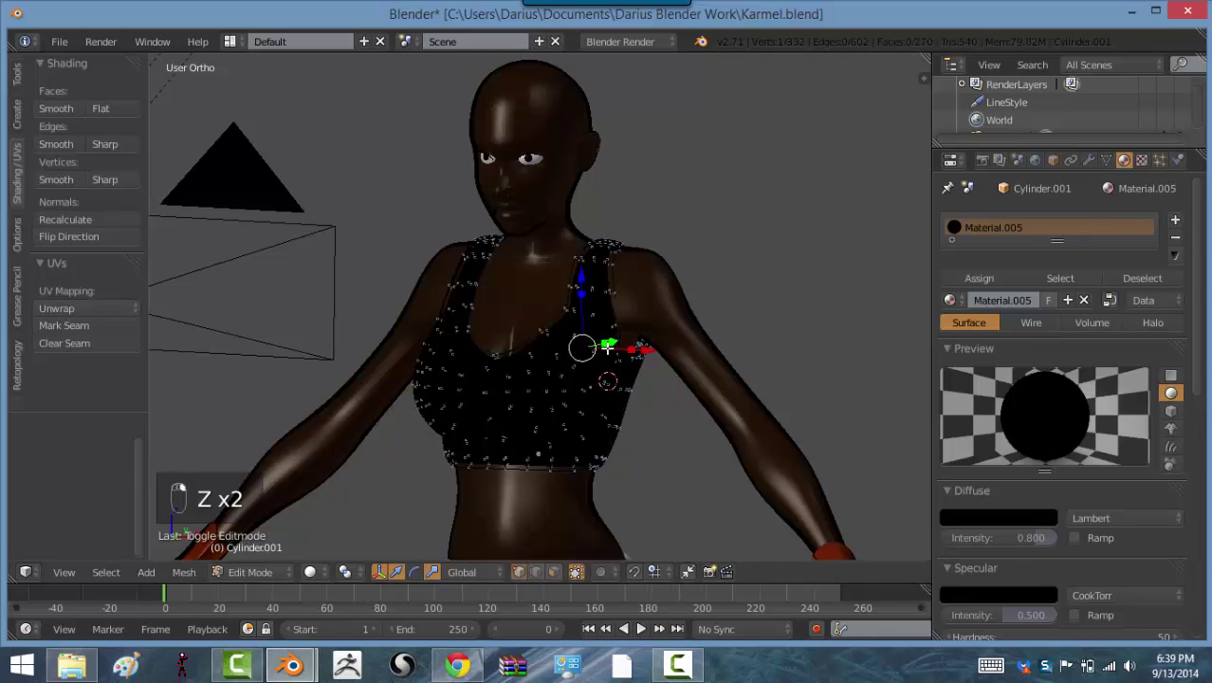
{"action": "key", "text": "ctrl+l"}
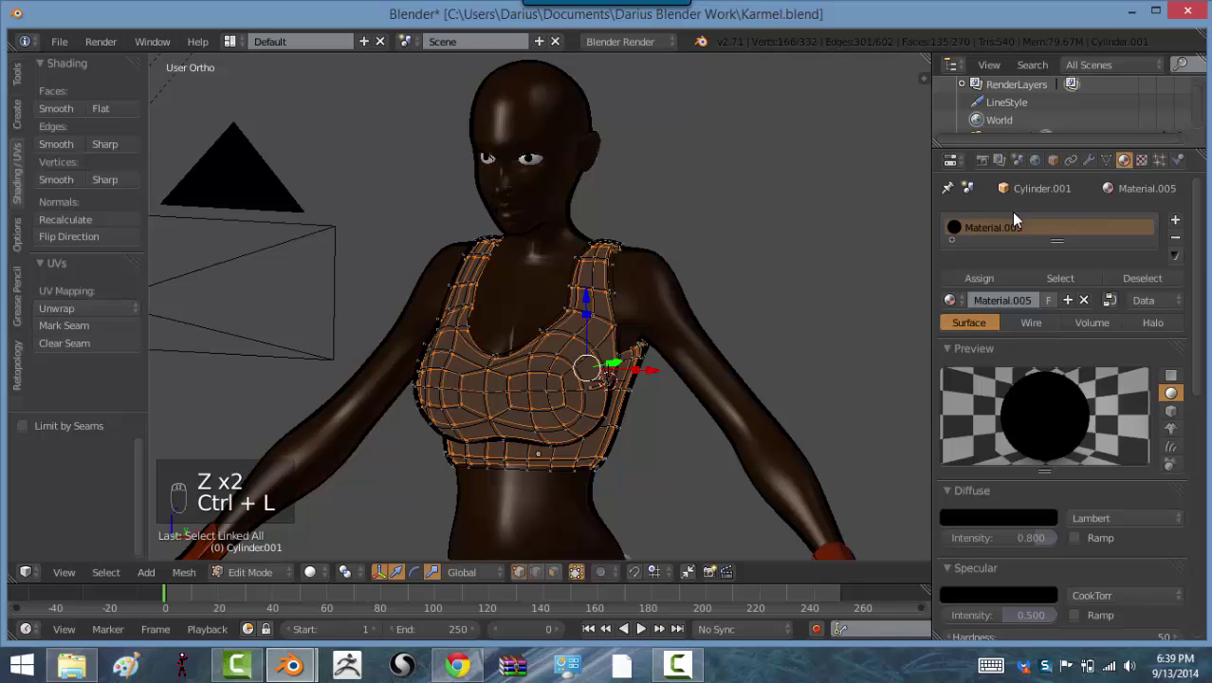
{"action": "left_click_drag", "start_coordinate": [1183, 228], "coordinate": [965, 295]}
{"action": "key", "text": "Tab"}
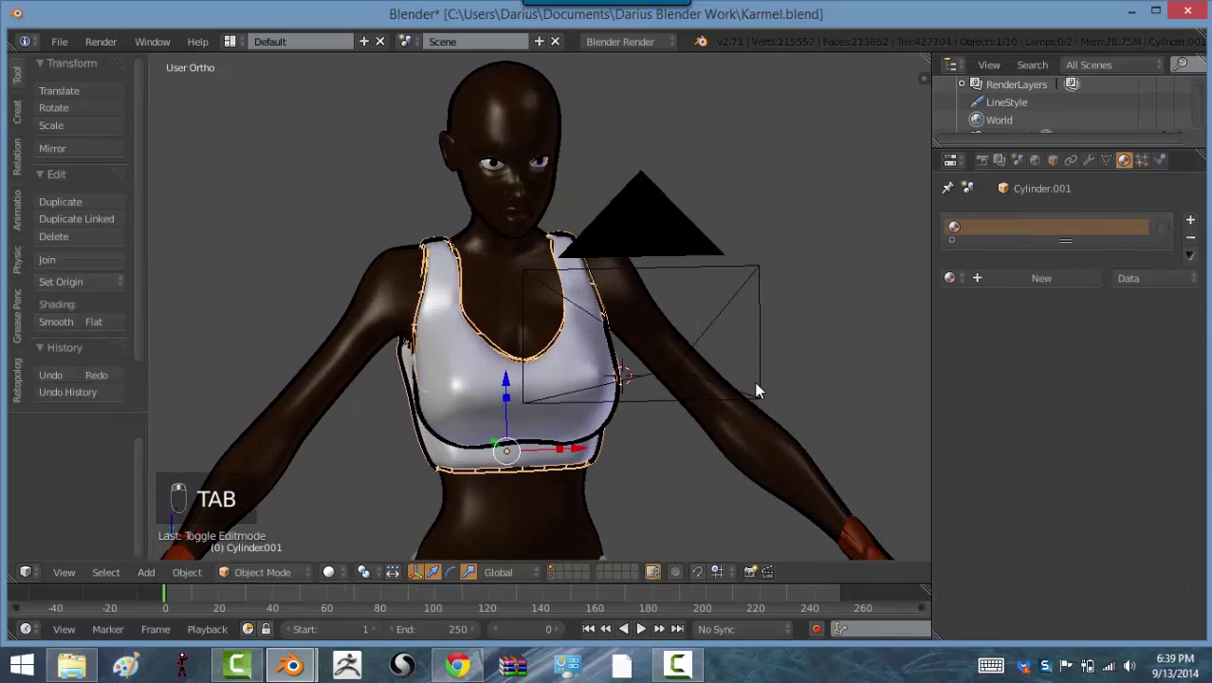
Step: Orbit down to the pants and start editing the pants mesh
{"action": "key", "text": "a"}
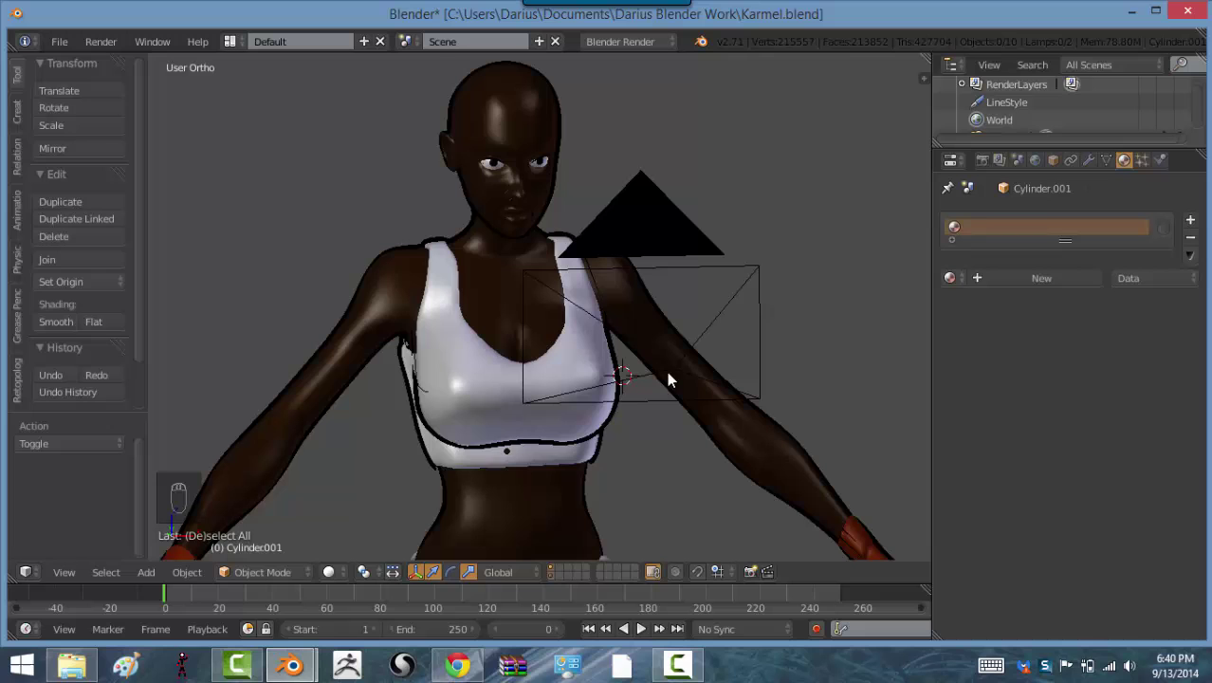
{"action": "left_click_drag", "start_coordinate": [637, 390], "coordinate": [637, 323]}
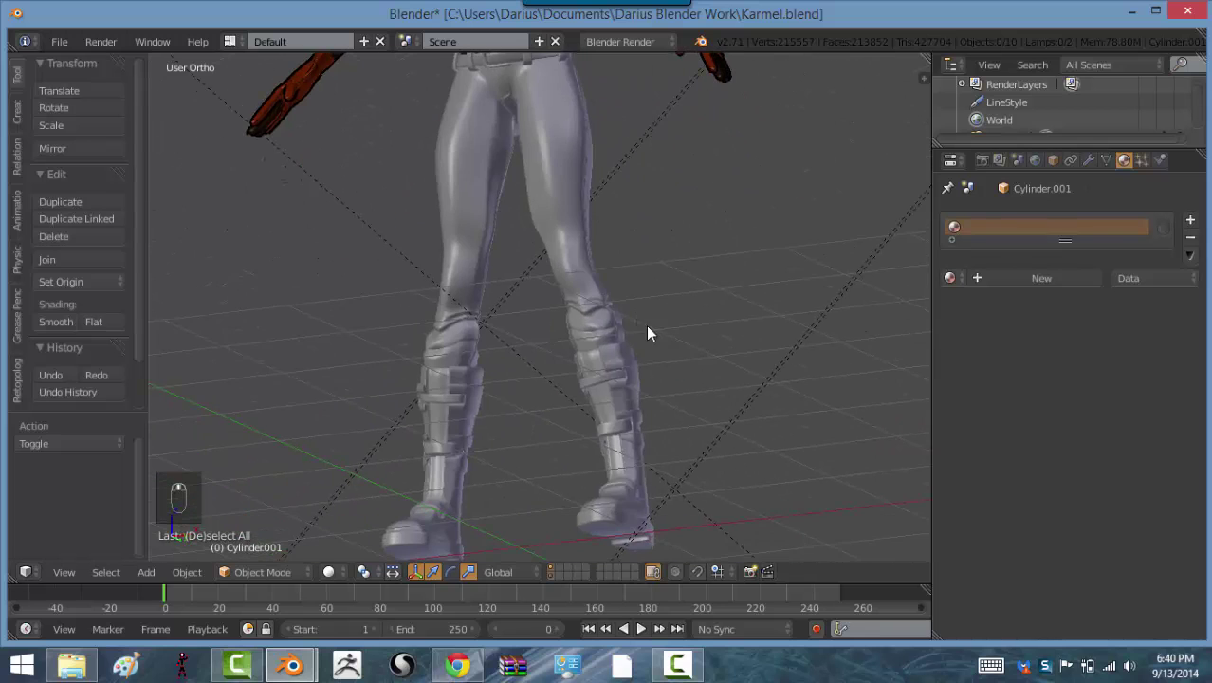
{"action": "left_click_drag", "start_coordinate": [626, 345], "coordinate": [656, 239]}
{"action": "middle_click", "coordinate": [656, 239]}
{"action": "key", "text": "Tab"}
{"action": "left_click_drag", "start_coordinate": [1039, 266], "coordinate": [1193, 223]}
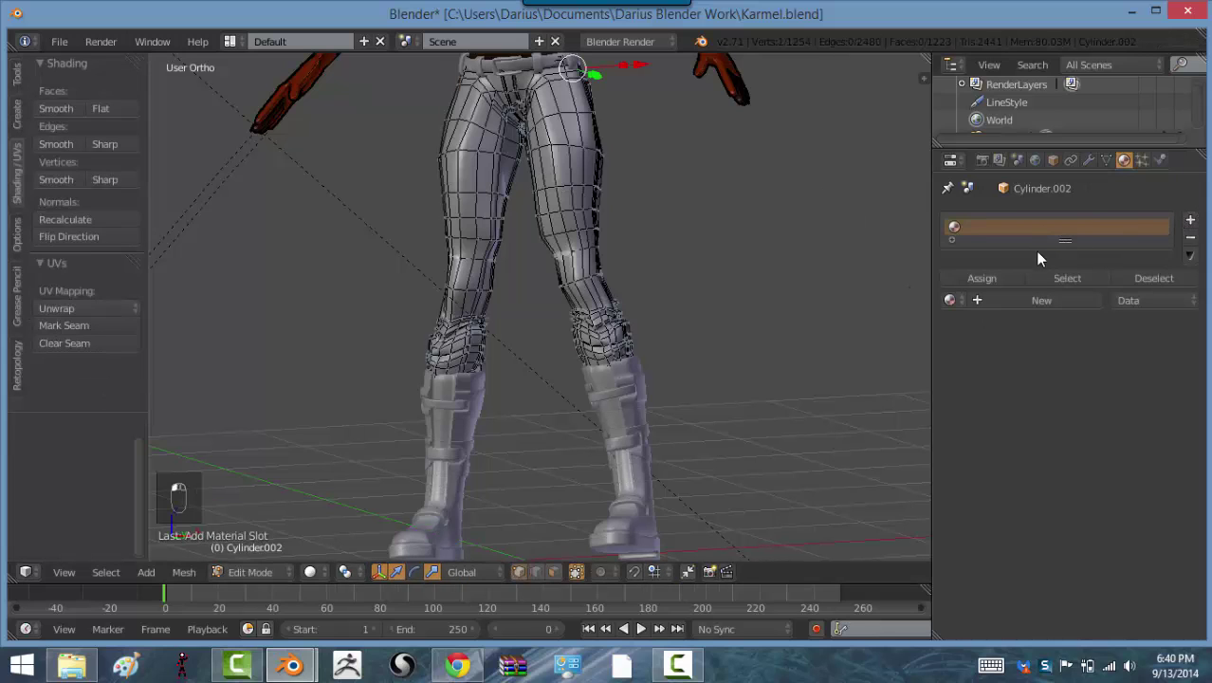
{"action": "middle_click", "coordinate": [1008, 277]}
Step: Select all pants geometry, duplicate it and inflate the copy slightly into an outline hull
{"action": "key", "text": "a"}
{"action": "key", "text": "a"}
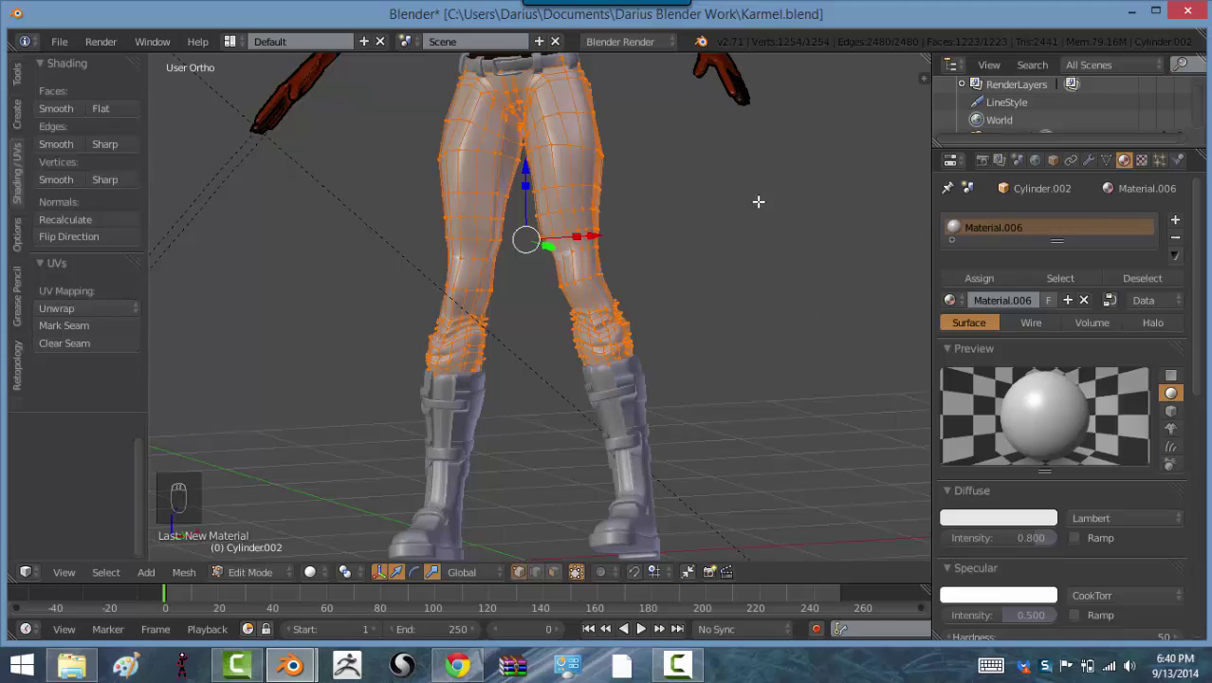
{"action": "key", "text": "shift+d"}
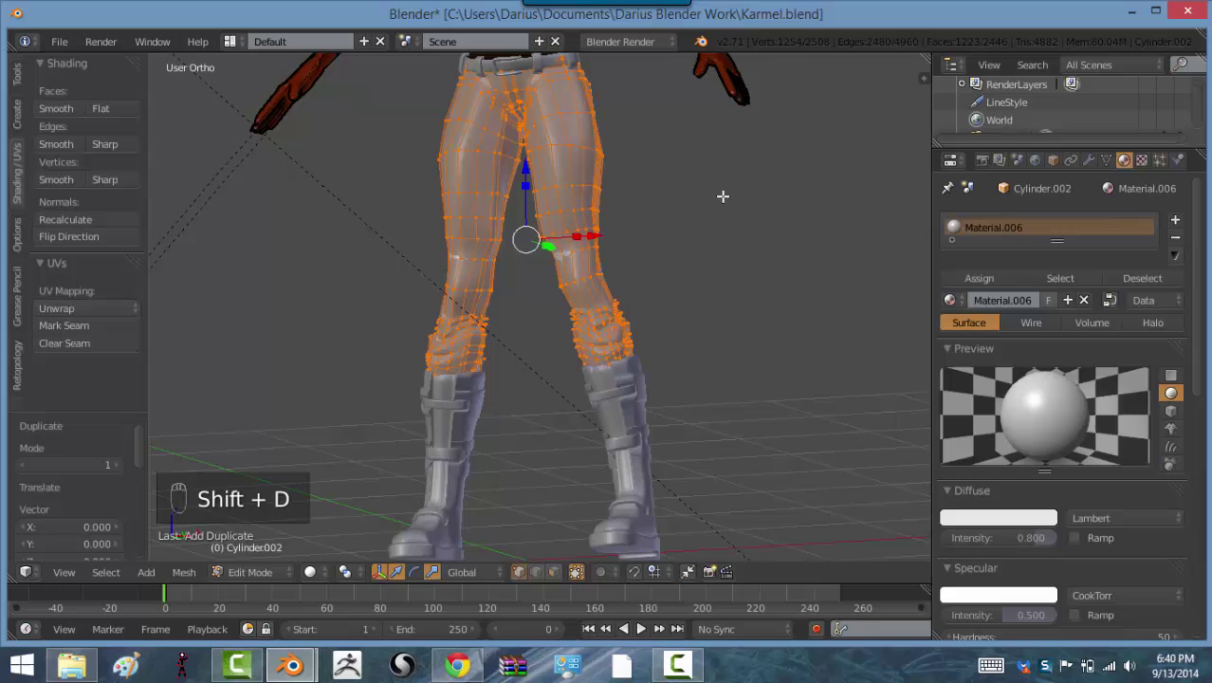
{"action": "key", "text": "alt+s"}
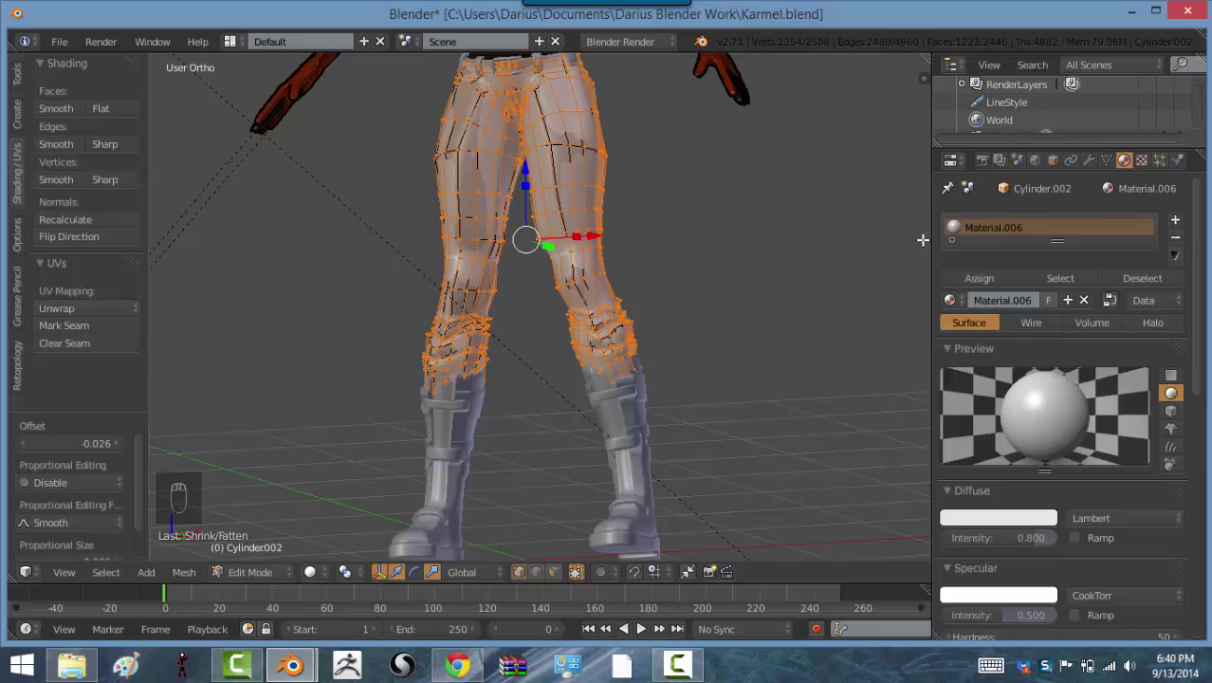
Step: Assign the pants shell the black Material.007 and return to Object Mode to see the outline
{"action": "left_click_drag", "start_coordinate": [1182, 222], "coordinate": [1032, 588]}
{"action": "left_click_drag", "start_coordinate": [1035, 598], "coordinate": [1047, 590]}
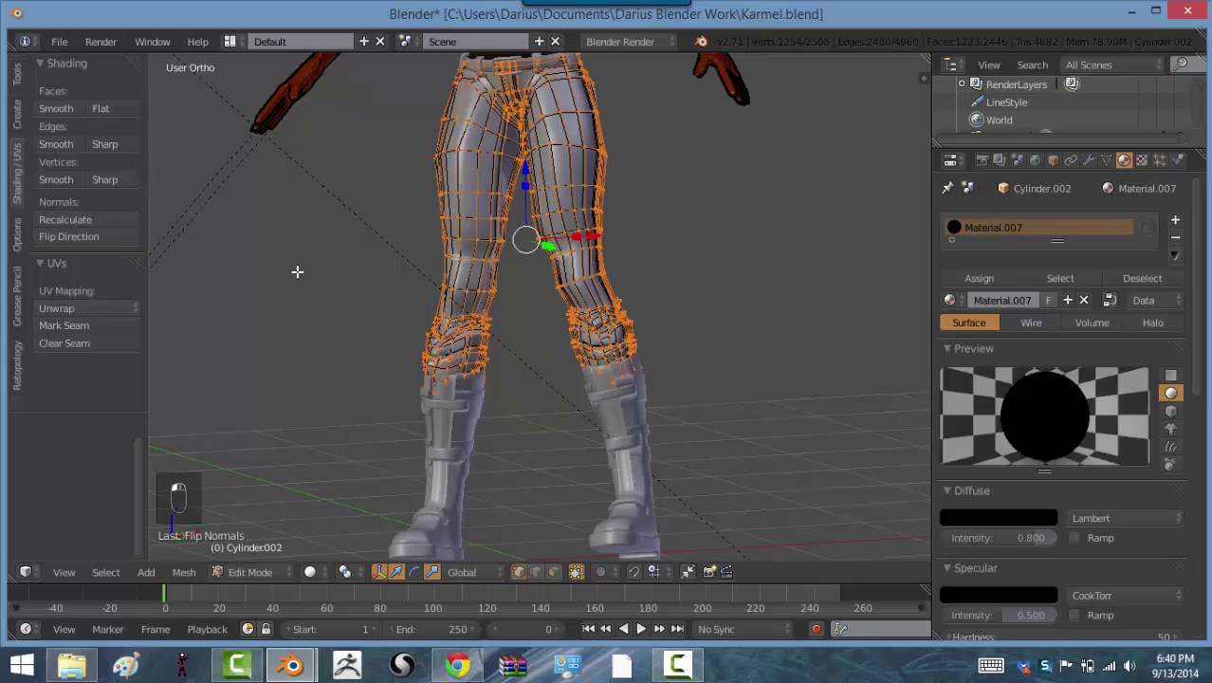
{"action": "key", "text": "Tab"}
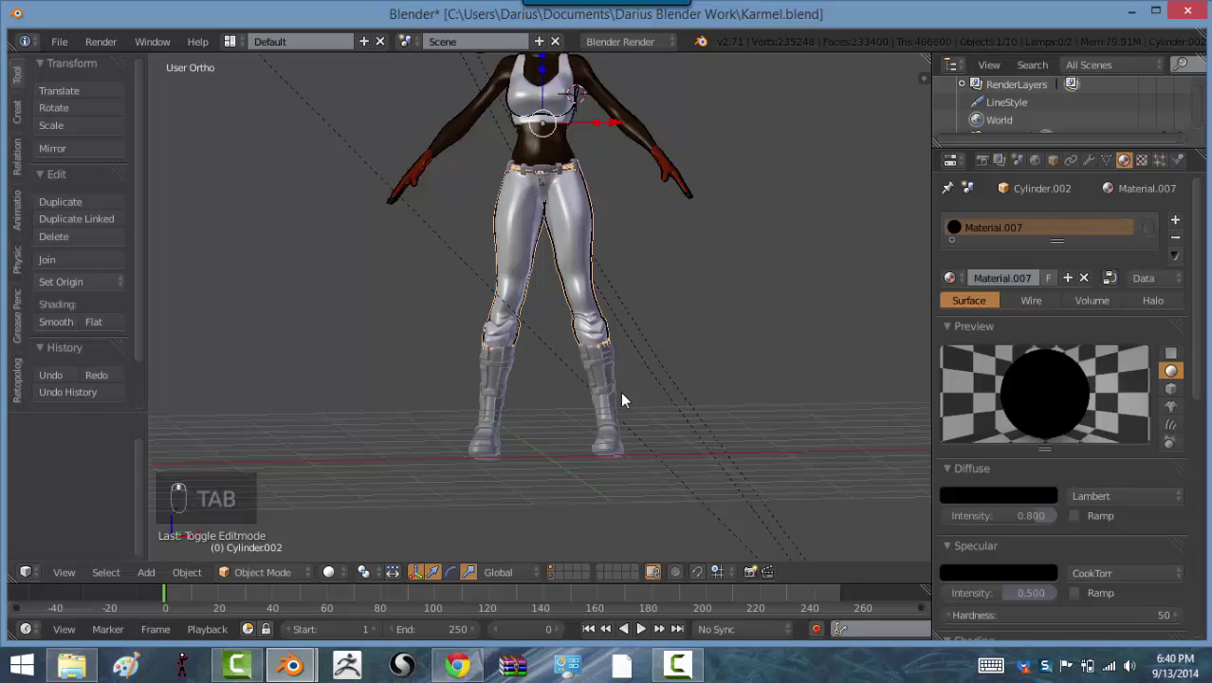
{"action": "key", "text": "a"}
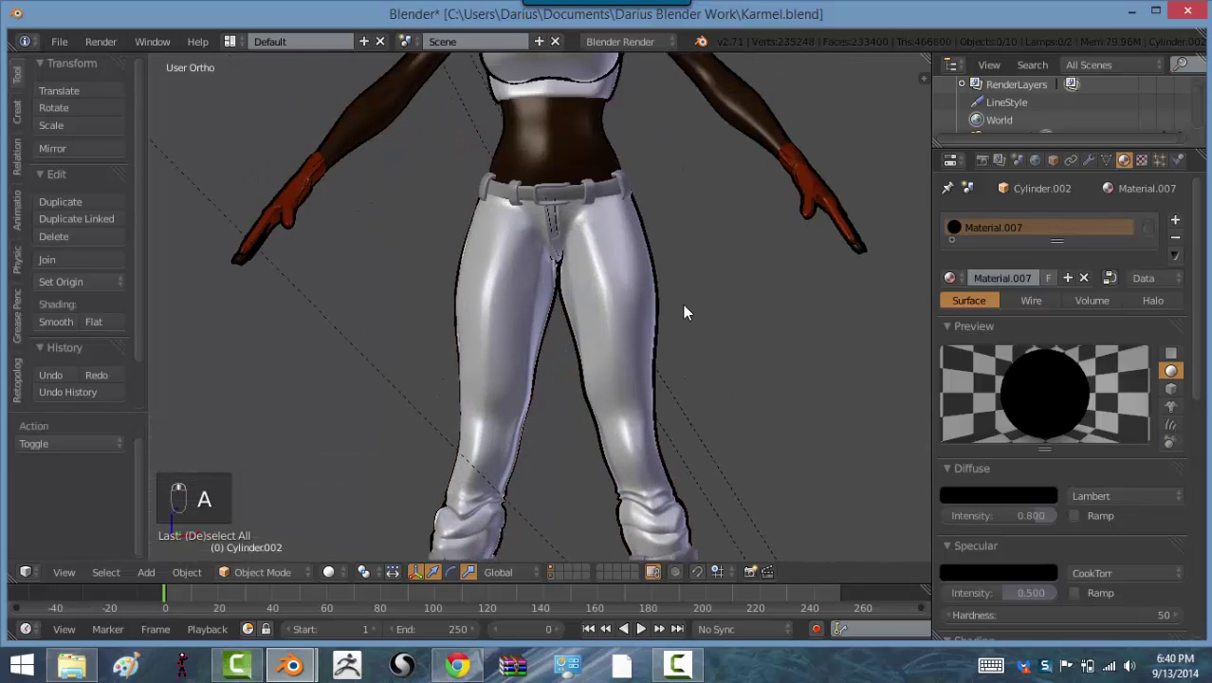
{"action": "middle_click", "coordinate": [412, 335]}
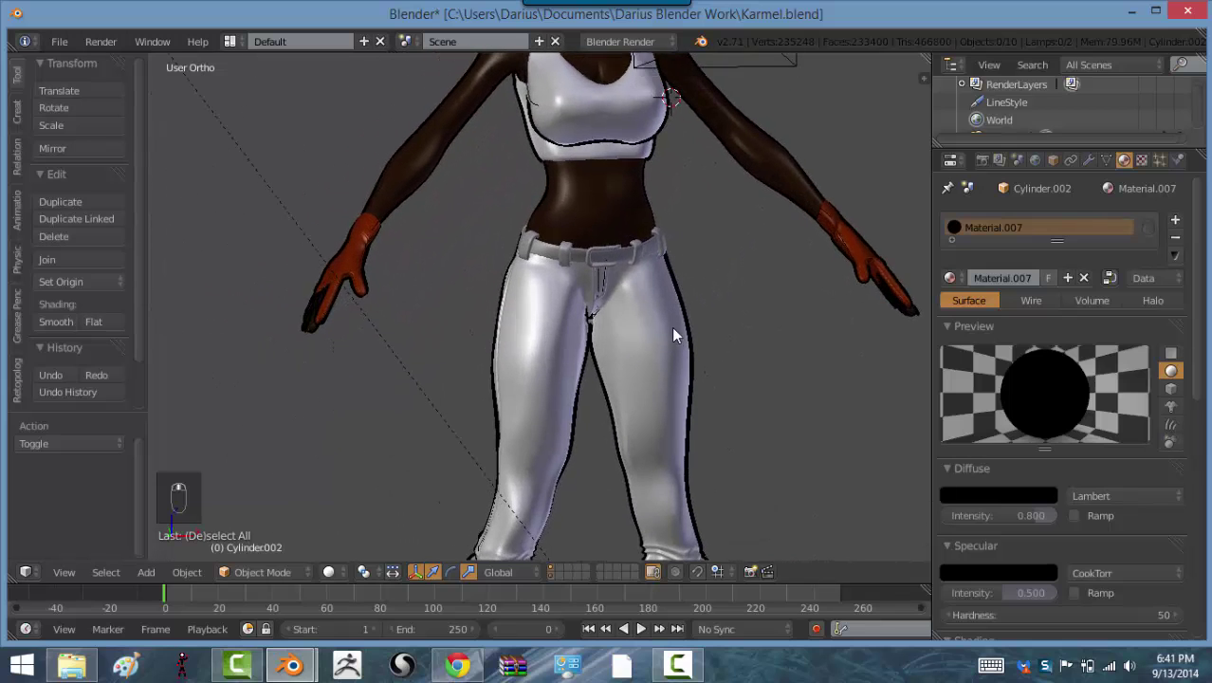
{"action": "left_click_drag", "start_coordinate": [511, 362], "coordinate": [852, 403]}
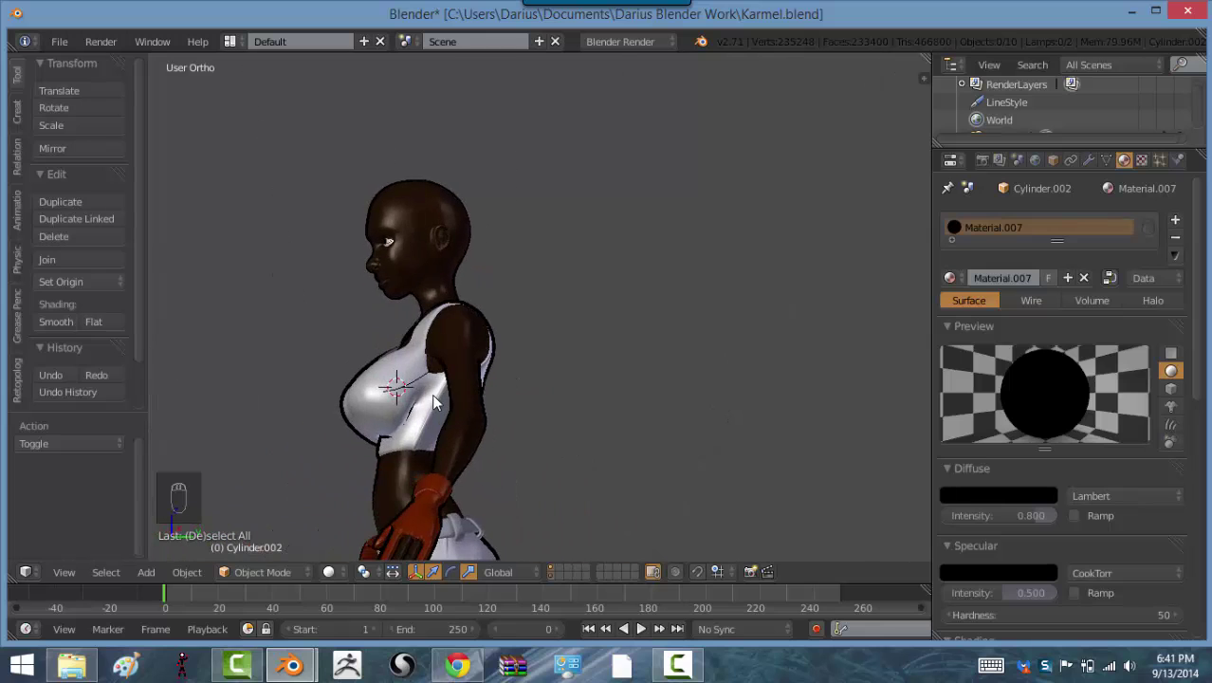
Step: Look through the camera, select it and move and rotate it to frame the character from a new side angle
{"action": "left_click_drag", "start_coordinate": [442, 403], "coordinate": [367, 306]}
{"action": "left_click_drag", "start_coordinate": [368, 306], "coordinate": [368, 304]}
{"action": "key", "text": "KP_0"}
{"action": "left_click", "coordinate": [368, 305]}
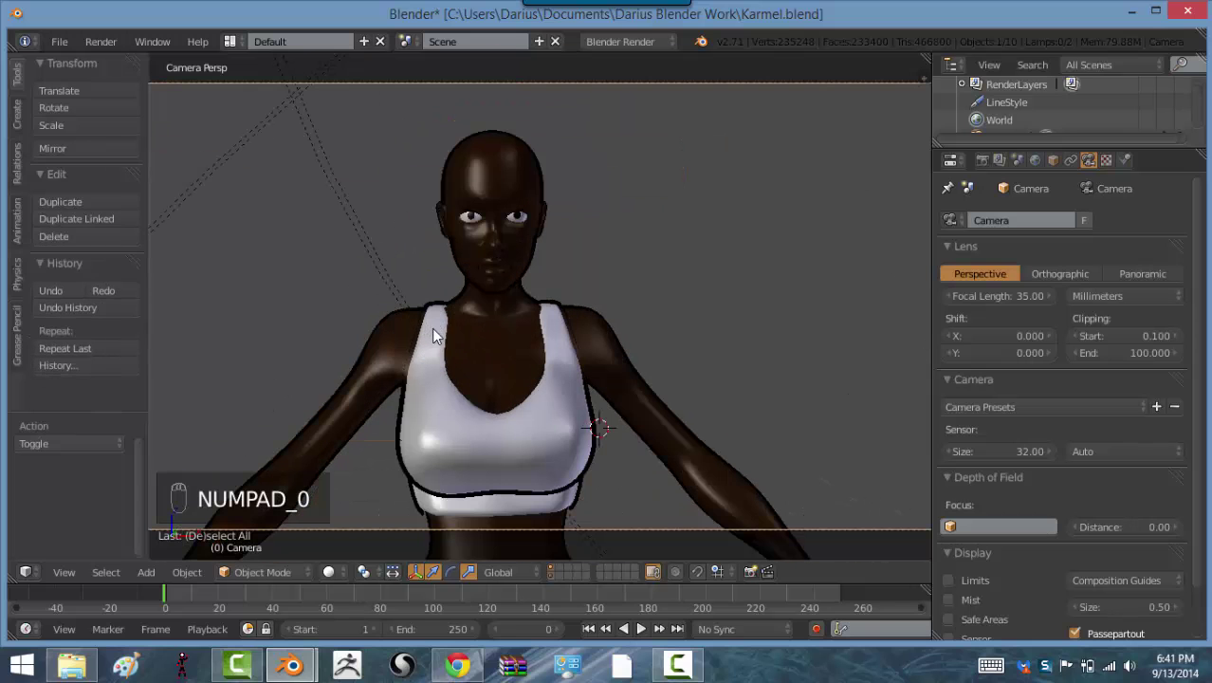
{"action": "key", "text": "g"}
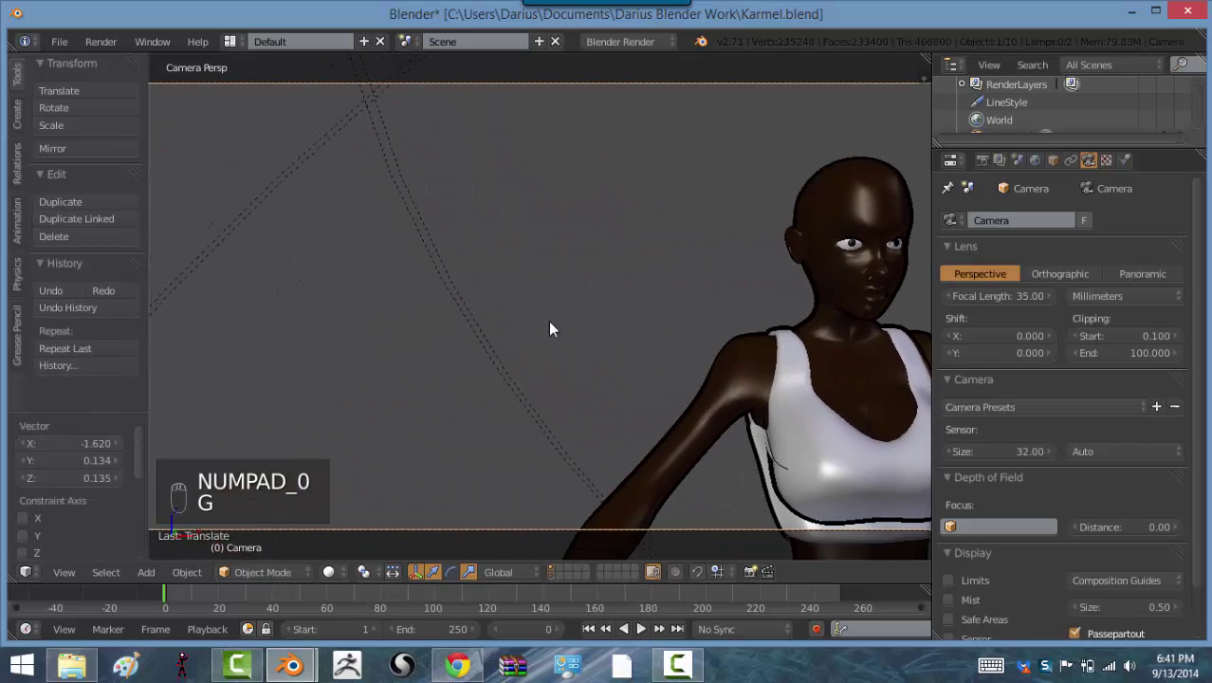
{"action": "key", "text": "r"}
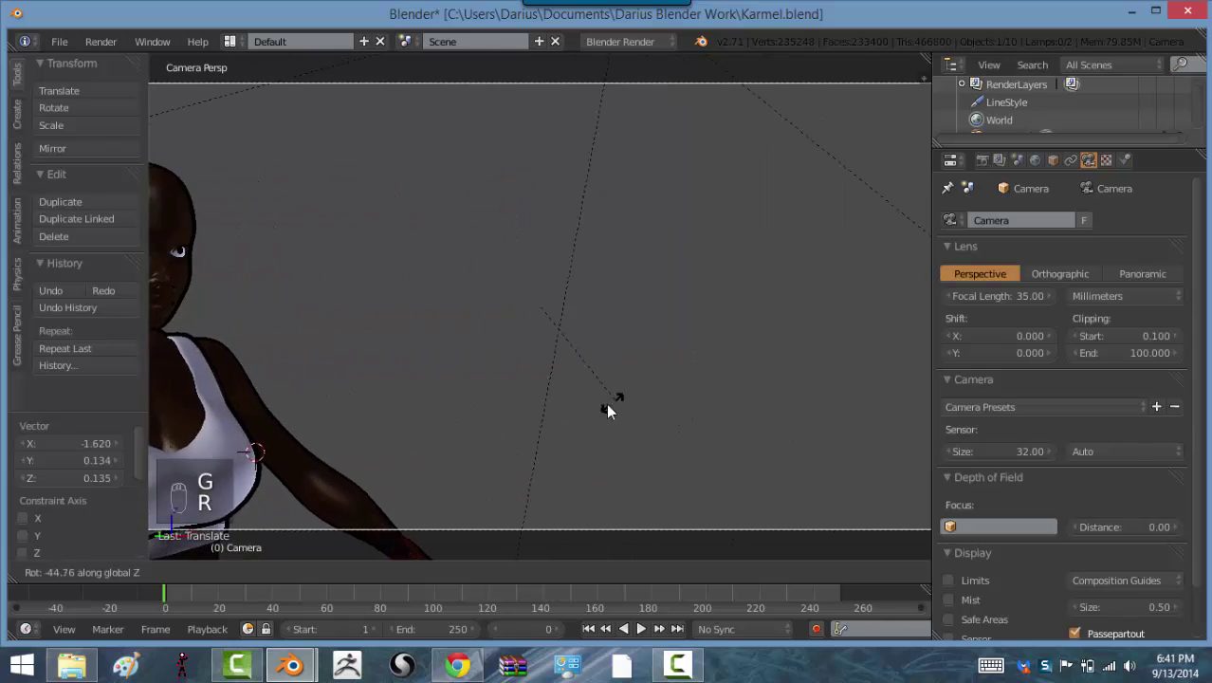
{"action": "key", "text": "g"}
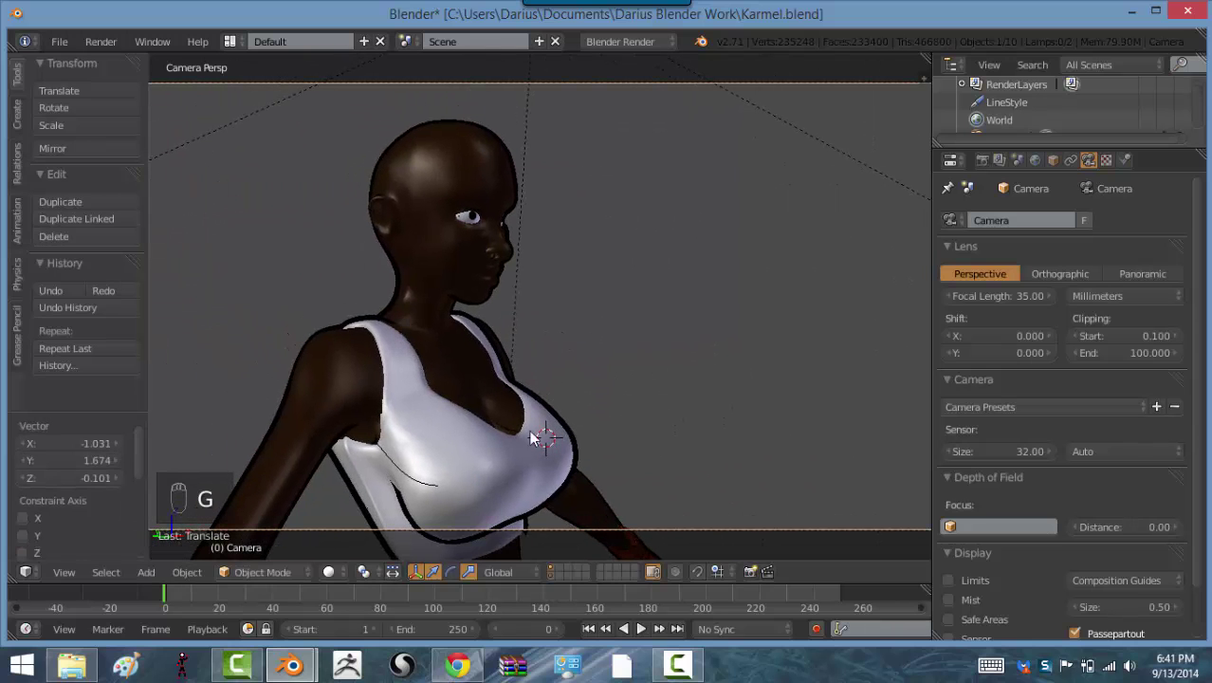